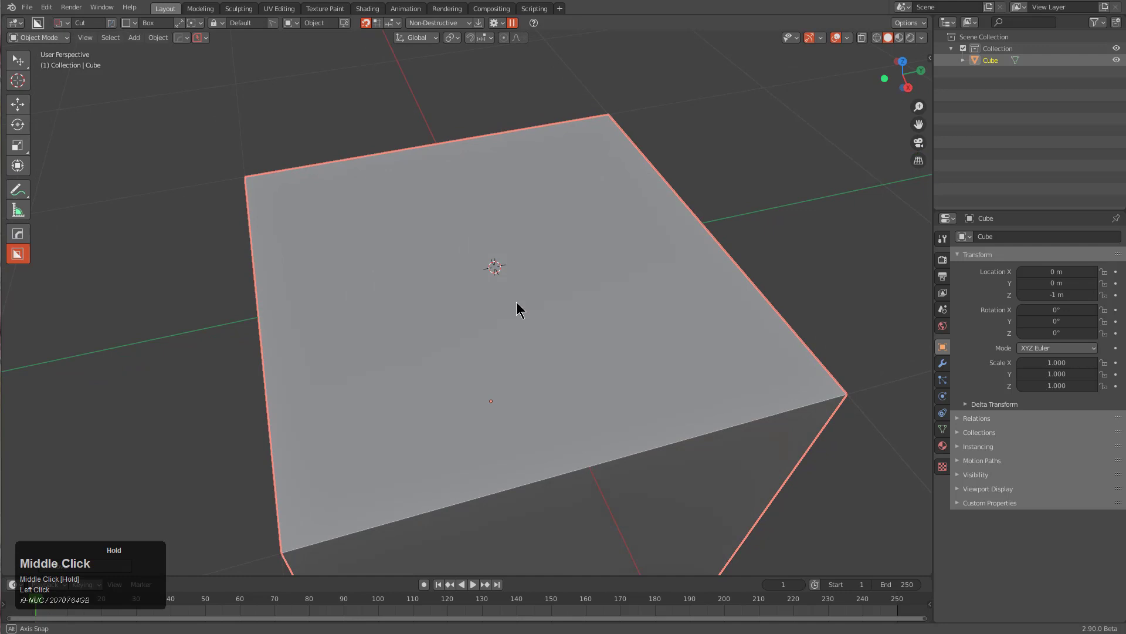
# Switch BoxCutter to Circle and draw an extruded circular cut on the cube's top face
pyautogui.press('d')
pyautogui.press('d')
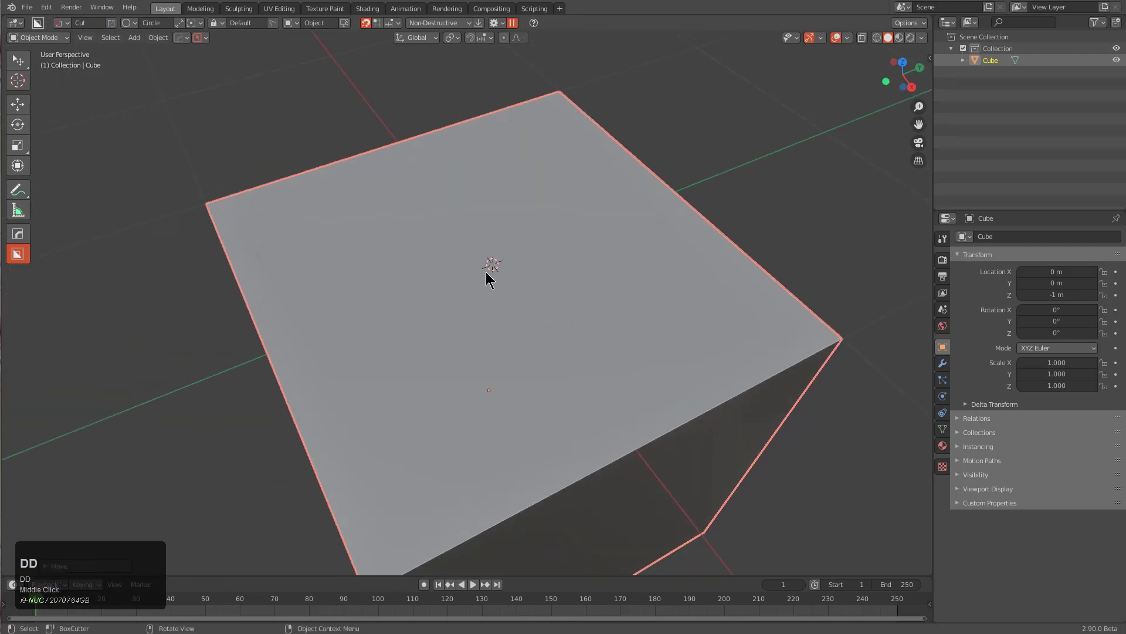
pyautogui.moveTo(568, 284); pyautogui.dragTo(633, 327)
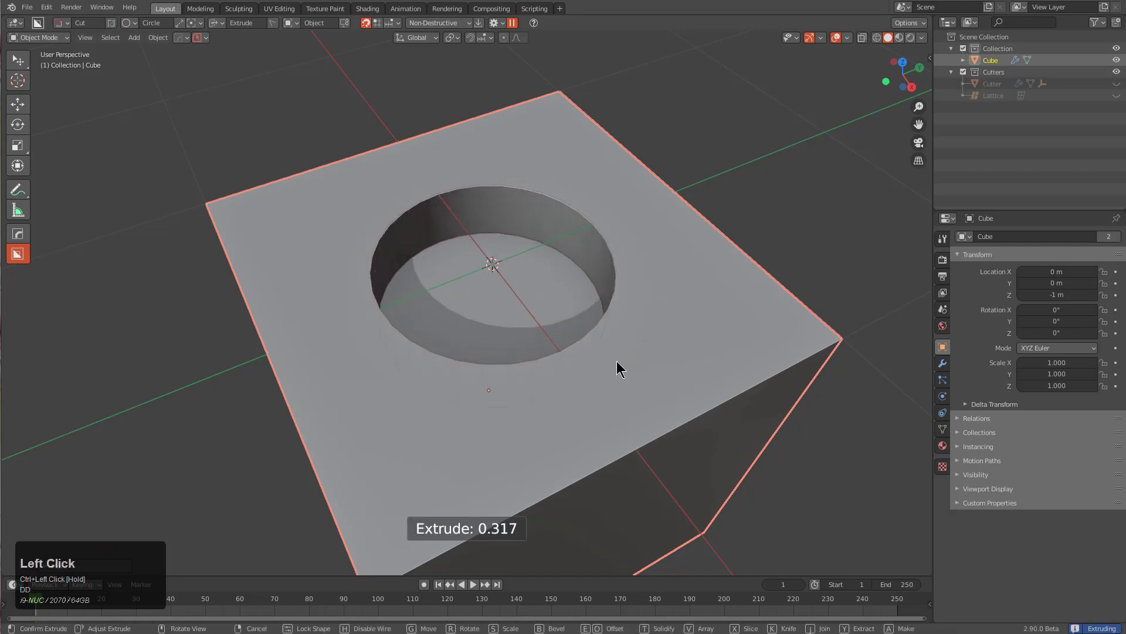
pyautogui.press('Tab')
# Set the circle cutter to 64 vertices and confirm the round hole cut
pyautogui.press('d')
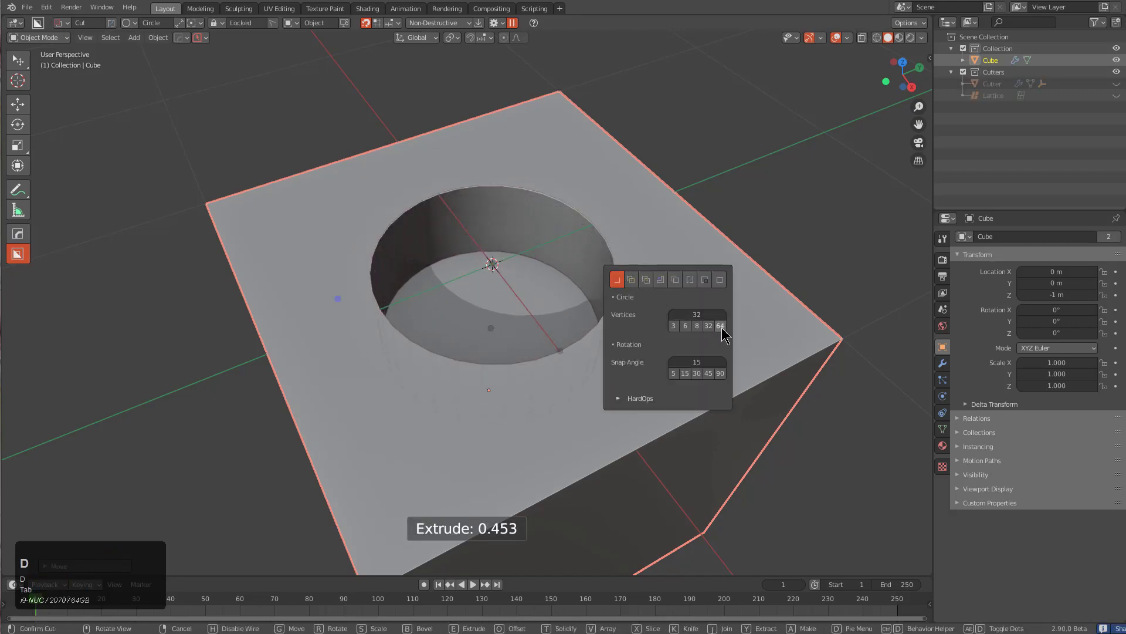
pyautogui.click(726, 328)
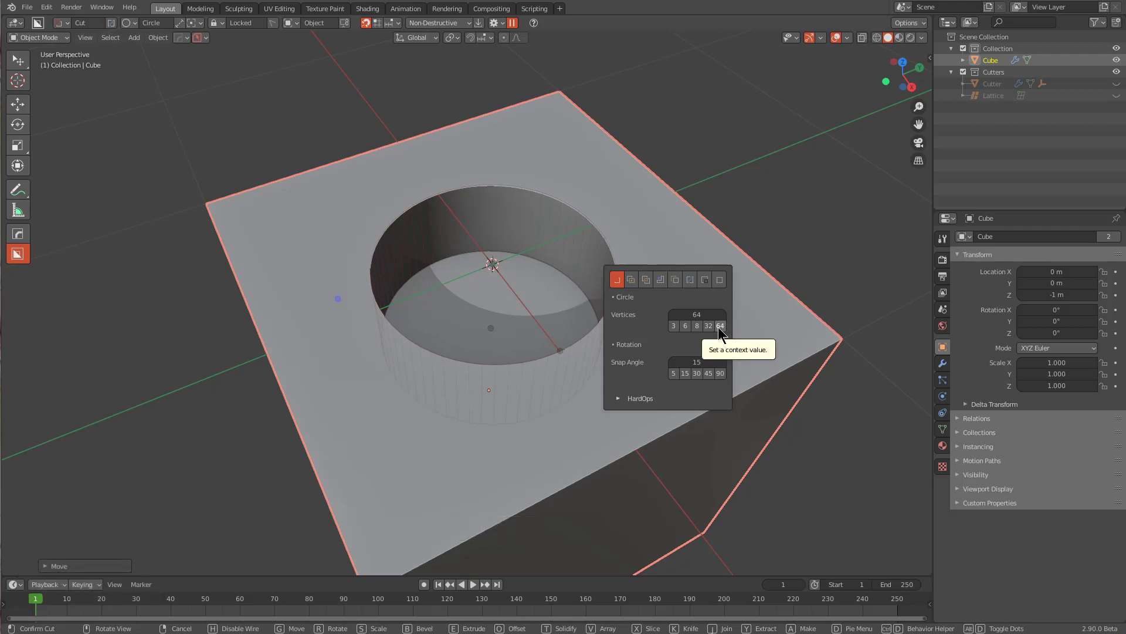
pyautogui.click(717, 328)
pyautogui.click(720, 328)
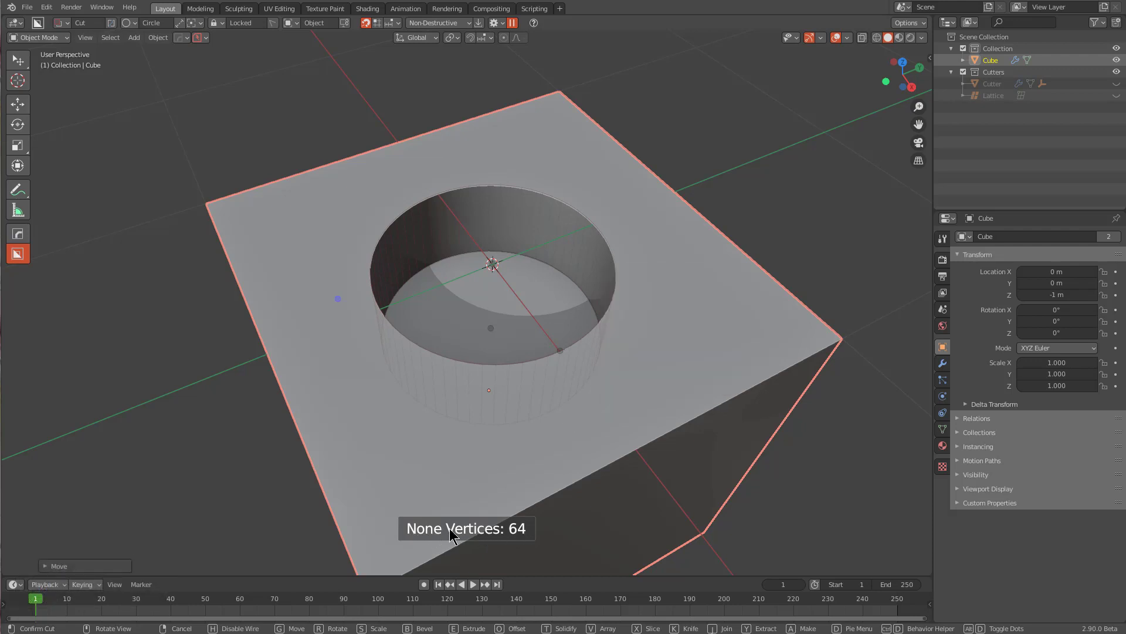
pyautogui.click(549, 250)
pyautogui.middleClick(523, 299)
pyautogui.scroll(3)
pyautogui.click(526, 303)
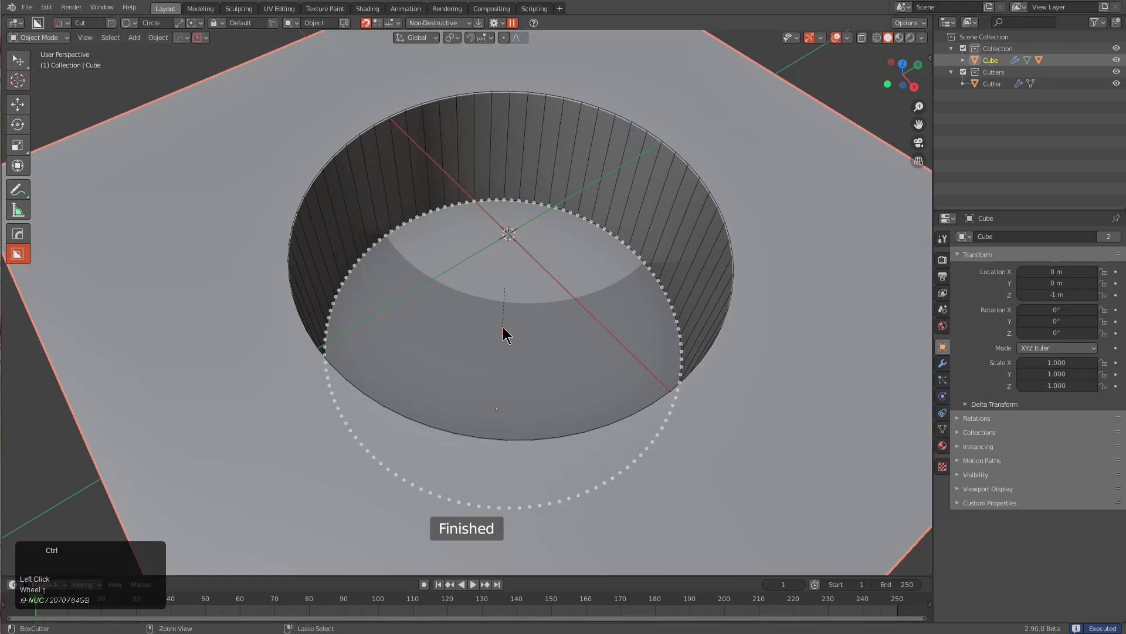
# Cut a second, solidified circular step into the hole's floor
pyautogui.moveTo(506, 336); pyautogui.dragTo(662, 399)
pyautogui.press('t')
pyautogui.press('space')
pyautogui.scroll(-3)
pyautogui.middleClick(570, 343)
pyautogui.click(510, 335)
# Add a small notch shape on the hole's left edge and bring up HardOps to mirror it
pyautogui.middleClick(526, 314)
pyautogui.scroll(3)
pyautogui.scroll(-3)
pyautogui.moveTo(474, 307); pyautogui.dragTo(502, 298)
pyautogui.press('KP_7')
pyautogui.press('KP_5')
pyautogui.scroll(3)
pyautogui.press('q')
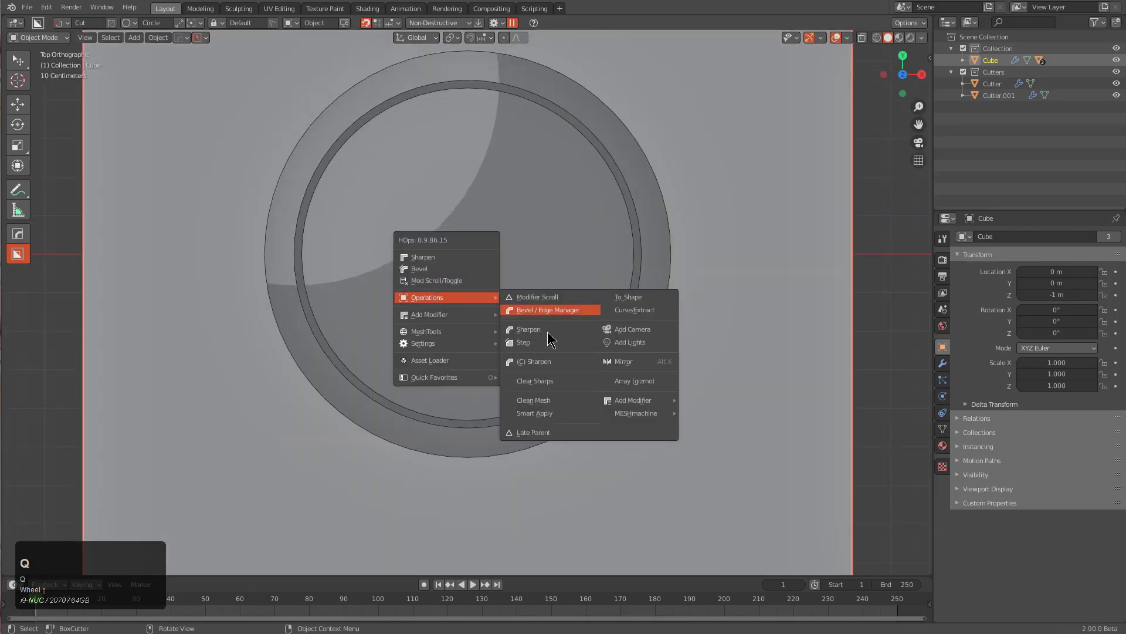
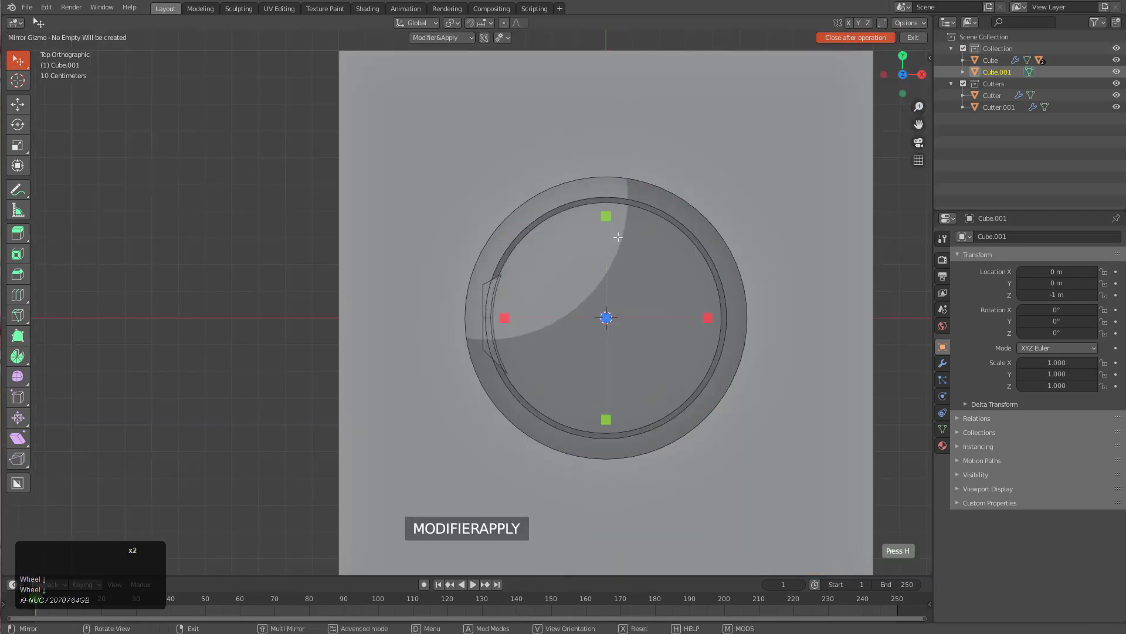
# Mirror the notch across X to the opposite side of the hole
pyautogui.click(609, 216)
pyautogui.press('alt+x')
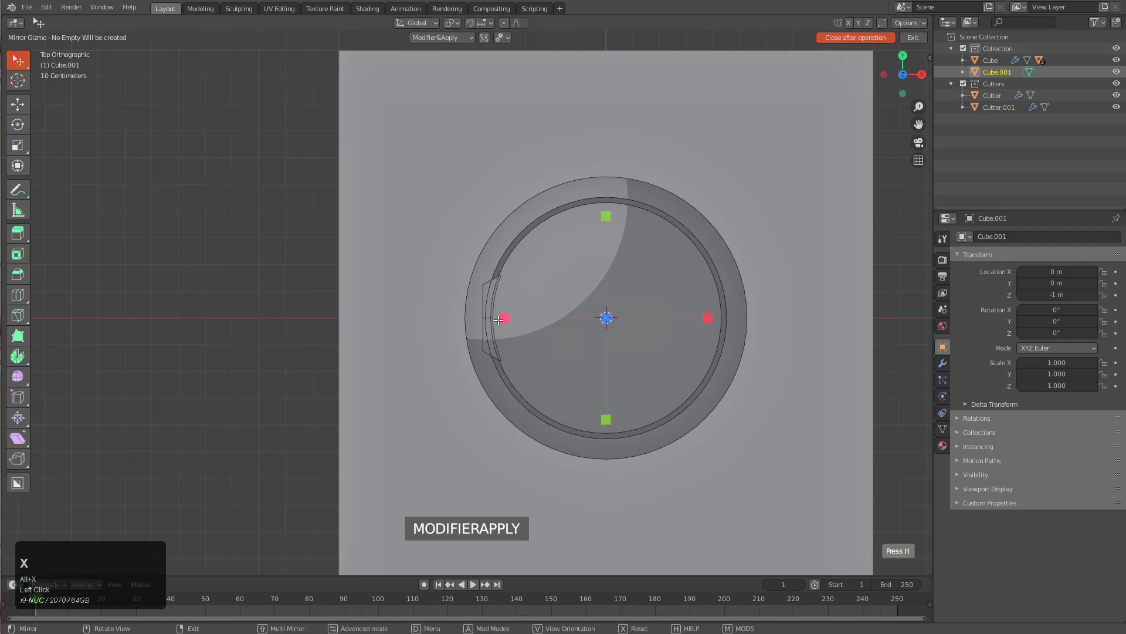
pyautogui.click(502, 317)
pyautogui.scroll(3)
pyautogui.press('Tab')
pyautogui.middleClick(548, 371)
pyautogui.scroll(-3)
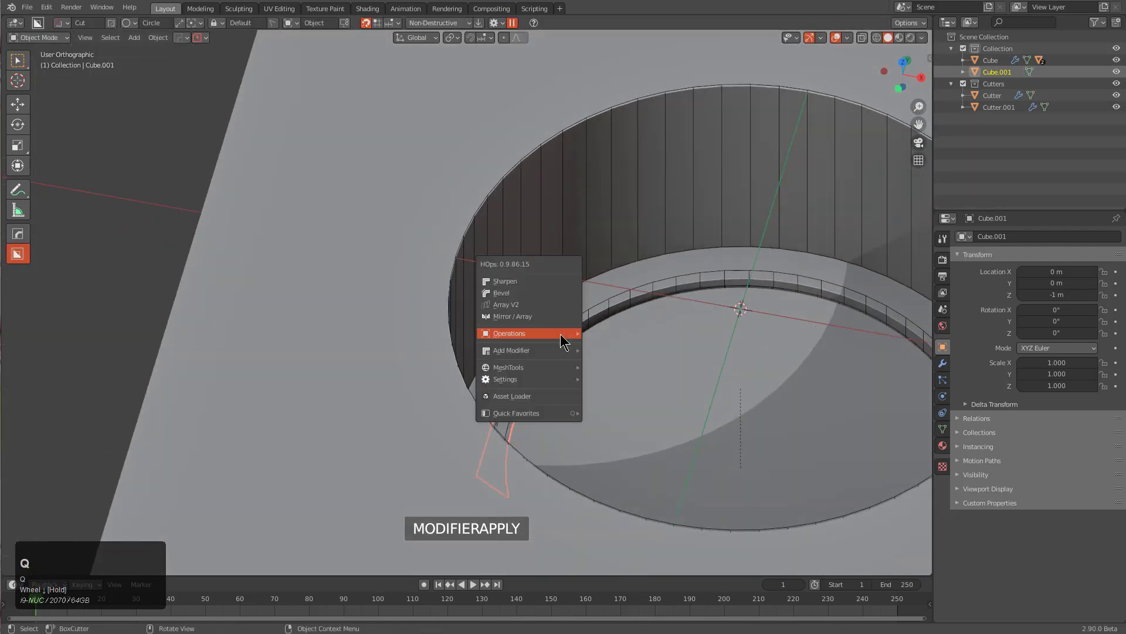
# Select the round cutter and adjust it through the HardOps Q menu operations
pyautogui.press('q')
pyautogui.click(612, 359)
pyautogui.press('2')
pyautogui.click(698, 379)
pyautogui.click(668, 359)
pyautogui.press('q')
pyautogui.middleClick(655, 336)
pyautogui.scroll(-3)
pyautogui.moveTo(639, 351); pyautogui.dragTo(639, 190)
pyautogui.click(638, 190)
# Bevel the round cutter's edges with HardOps Bevel and confirm
pyautogui.press('Tab')
pyautogui.press('2')
pyautogui.scroll(-3)
pyautogui.click(598, 318)
pyautogui.press('q')
pyautogui.press('q')
pyautogui.click(606, 316)
pyautogui.press('q')
pyautogui.click(642, 325)
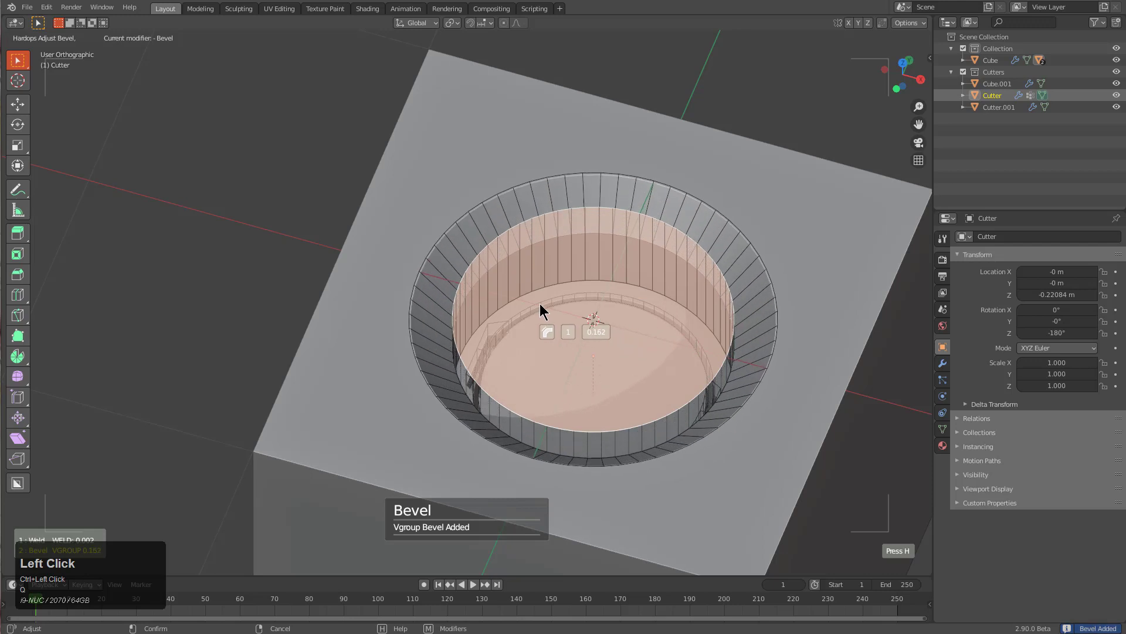
# Draw a larger circle cutter around the hole on the cube, extrude it and solidify it into a thin ring
pyautogui.press('Tab')
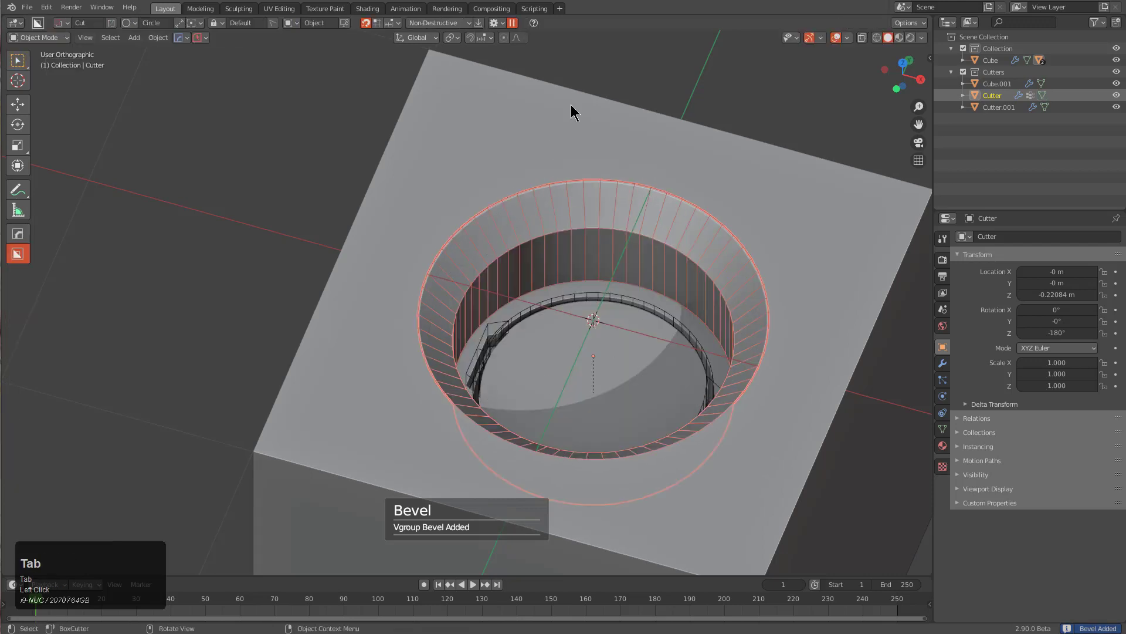
pyautogui.click(497, 20)
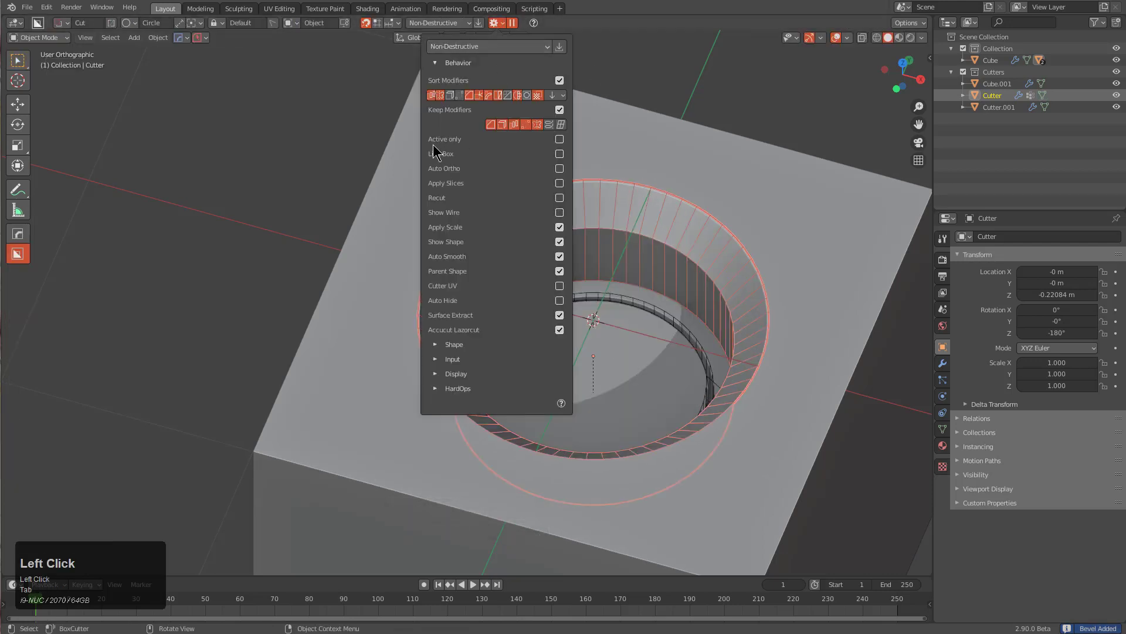
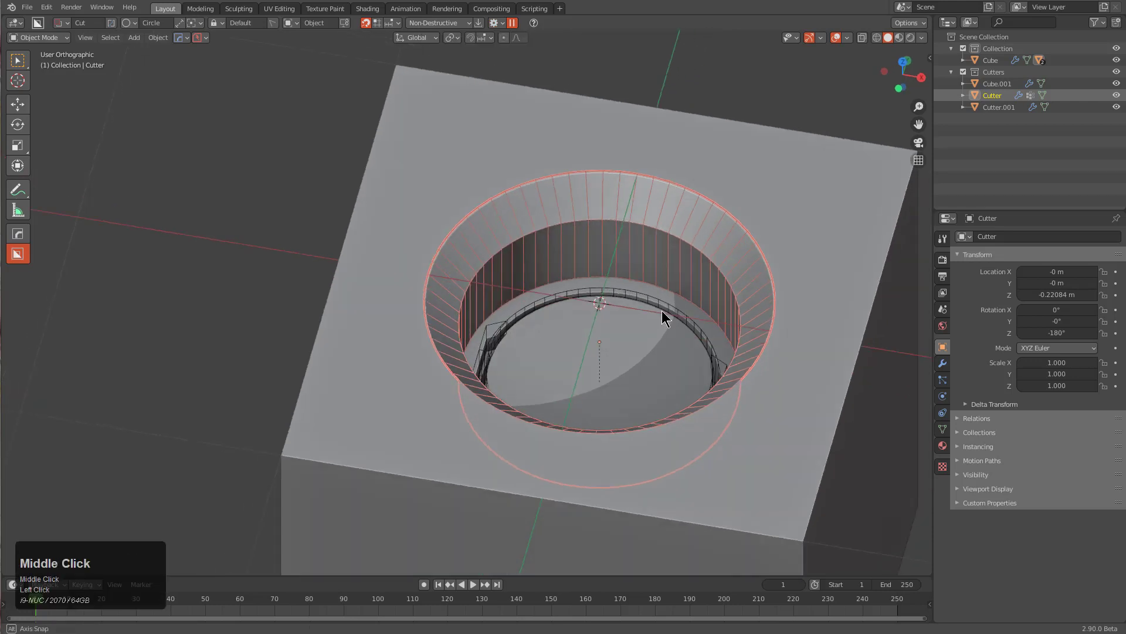
pyautogui.click(759, 178)
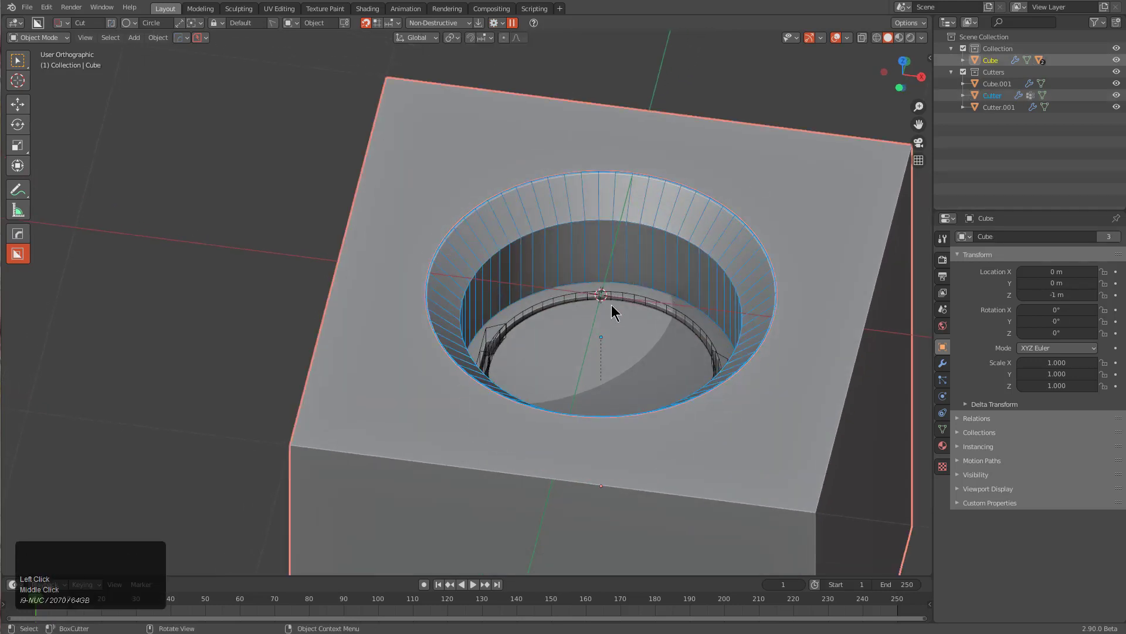
pyautogui.moveTo(606, 295); pyautogui.dragTo(733, 237)
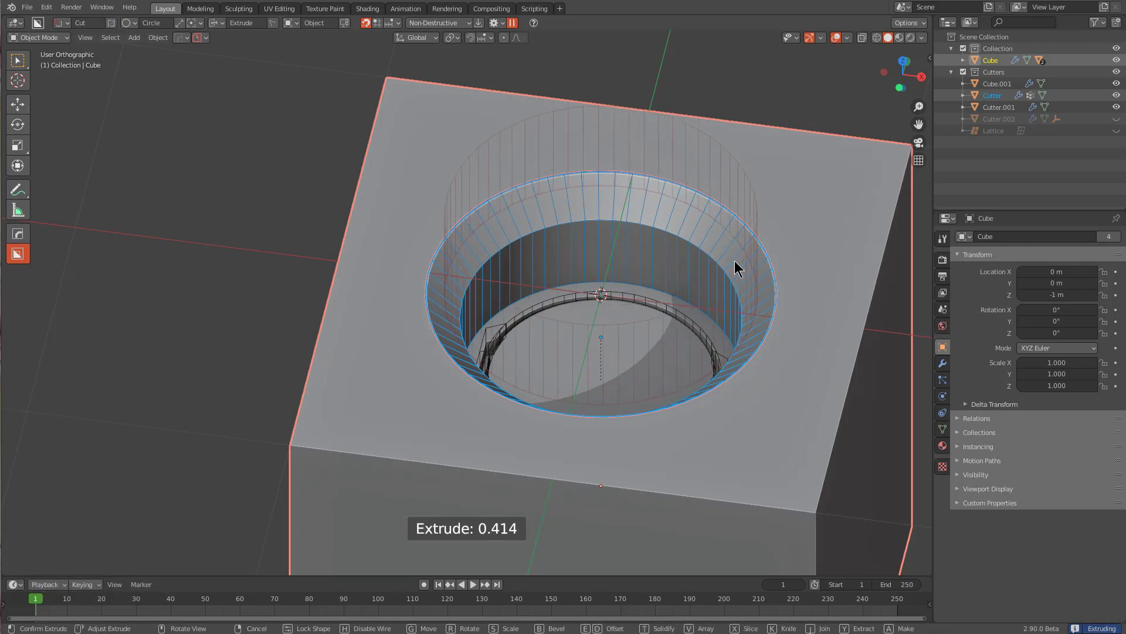
pyautogui.moveTo(738, 261); pyautogui.dragTo(751, 379)
pyautogui.press('e')
pyautogui.press('t')
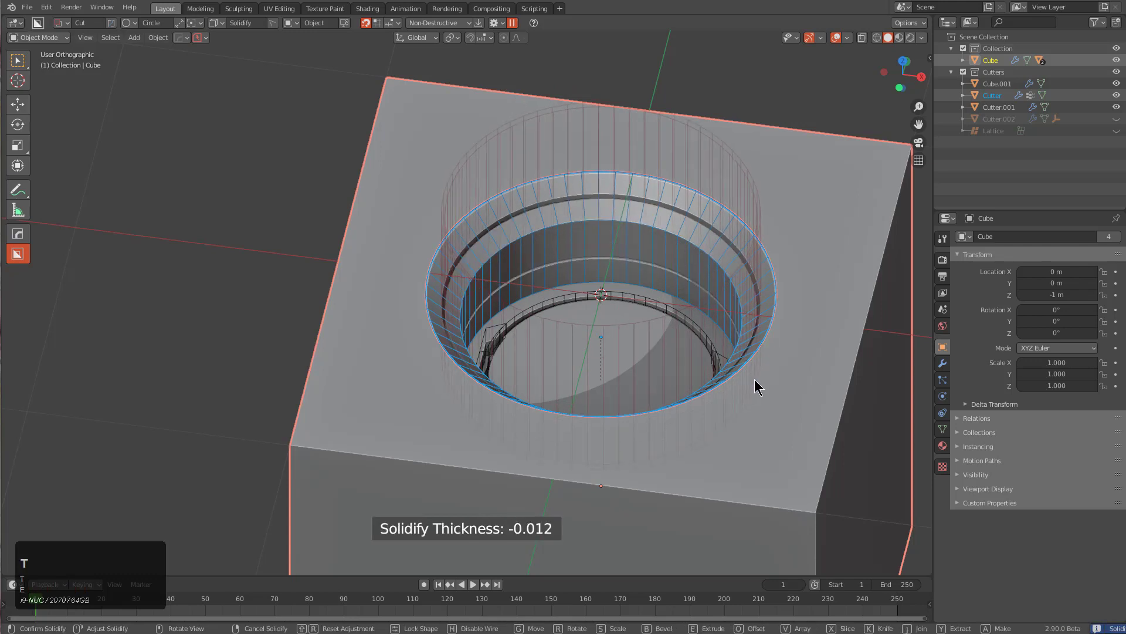
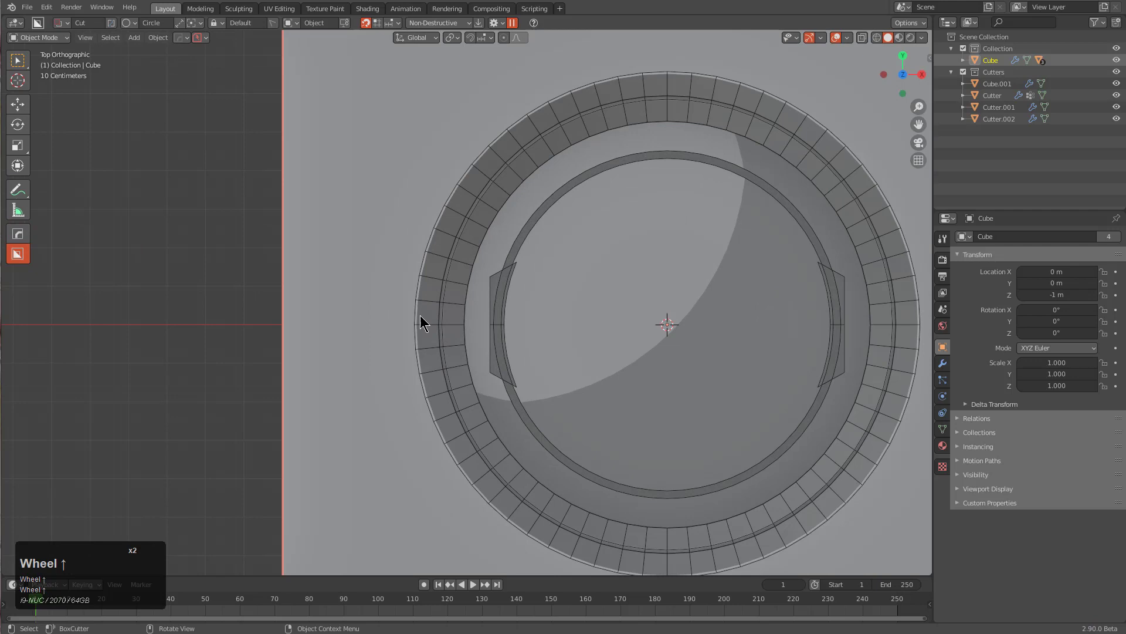
# From top view, bring up the HardOps Q menu to extract the ring shape to a new object
pyautogui.scroll(3)
pyautogui.press('q')
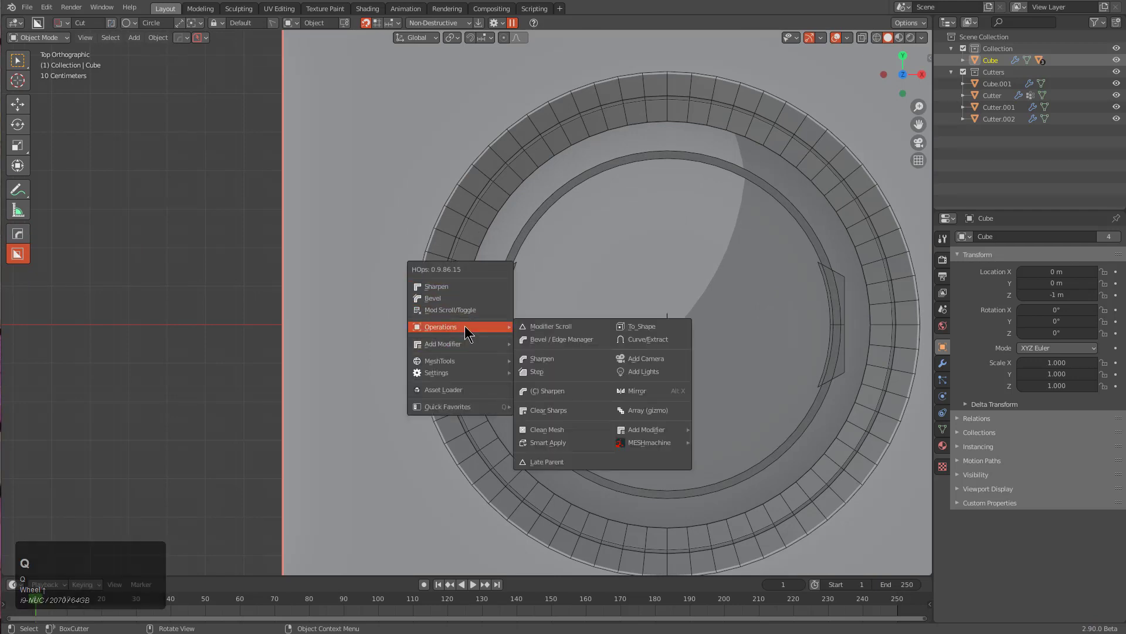
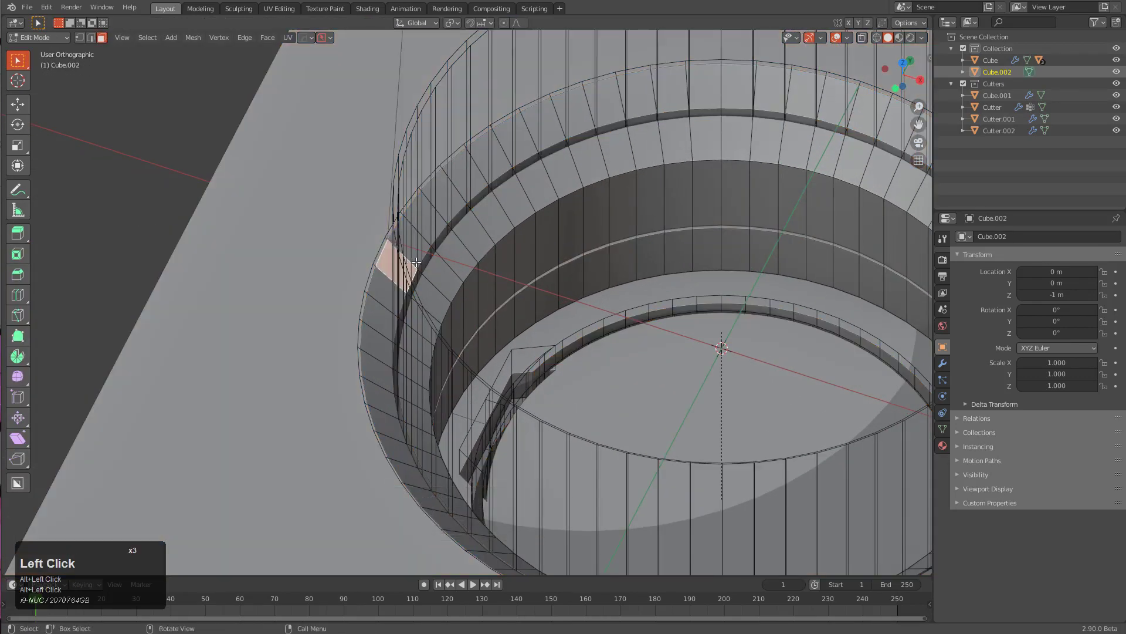
# Run HardOps Sharpen on the extracted ring mesh
pyautogui.press('Tab')
pyautogui.press('q')
pyautogui.click(420, 200)
pyautogui.press('Tab')
pyautogui.press('a')
pyautogui.press('l')
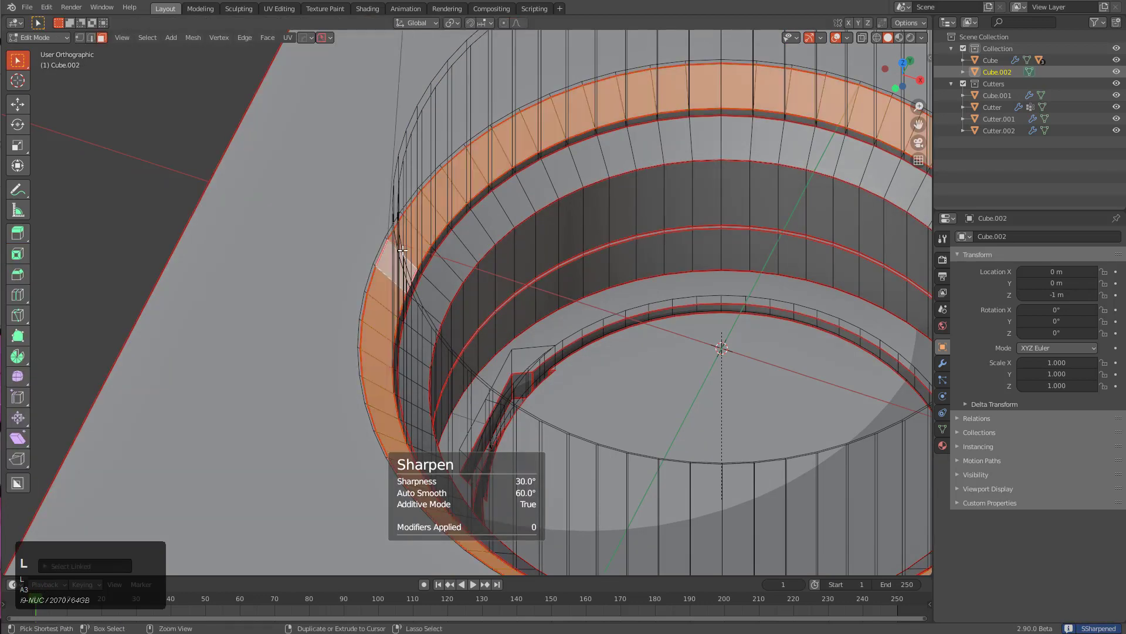
# Select the two circular edge loops, scale them slightly smaller, and start a knife cut for the notch
pyautogui.press('ctrl+i')
pyautogui.press('x')
pyautogui.click(404, 255)
pyautogui.scroll(3)
pyautogui.press('2')
pyautogui.write('2a')
pyautogui.scroll(-3)
pyautogui.press('s')
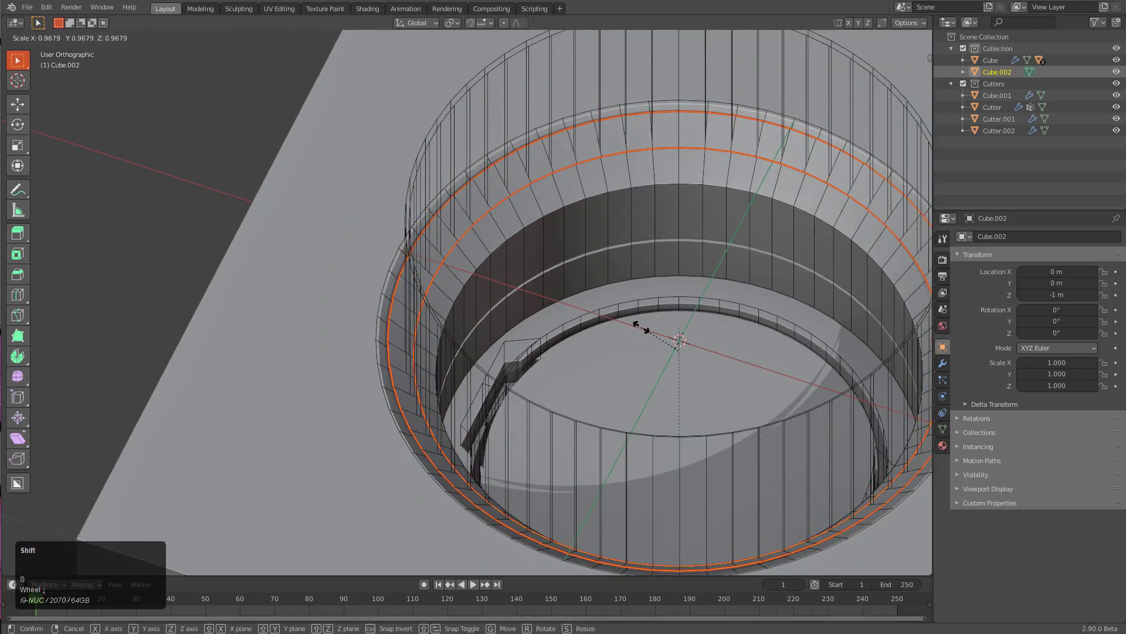
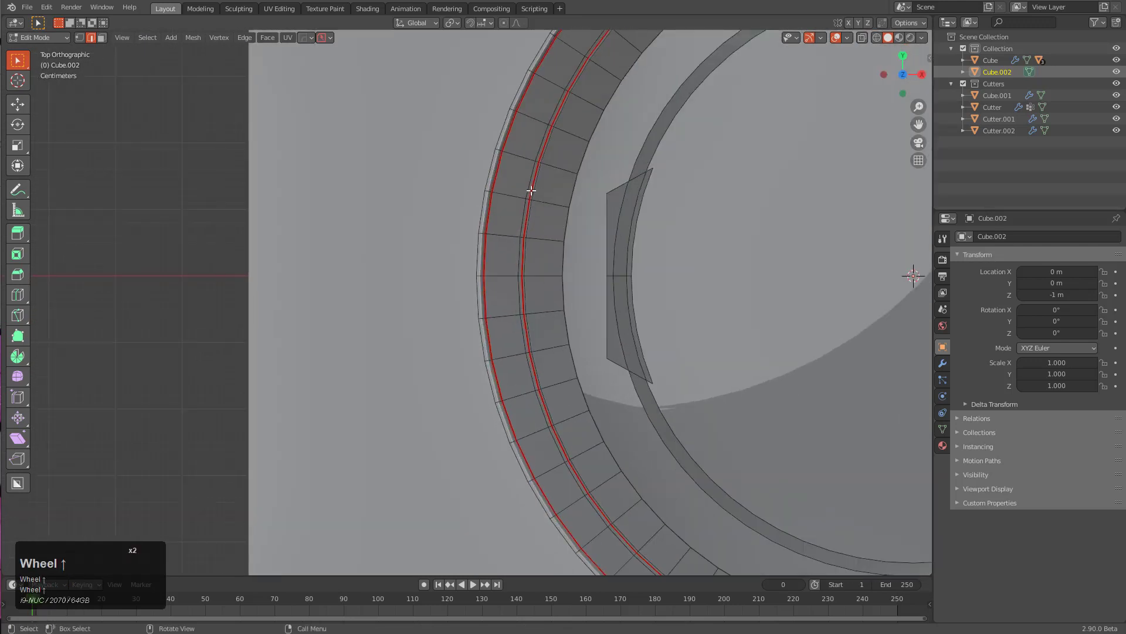
pyautogui.press('k')
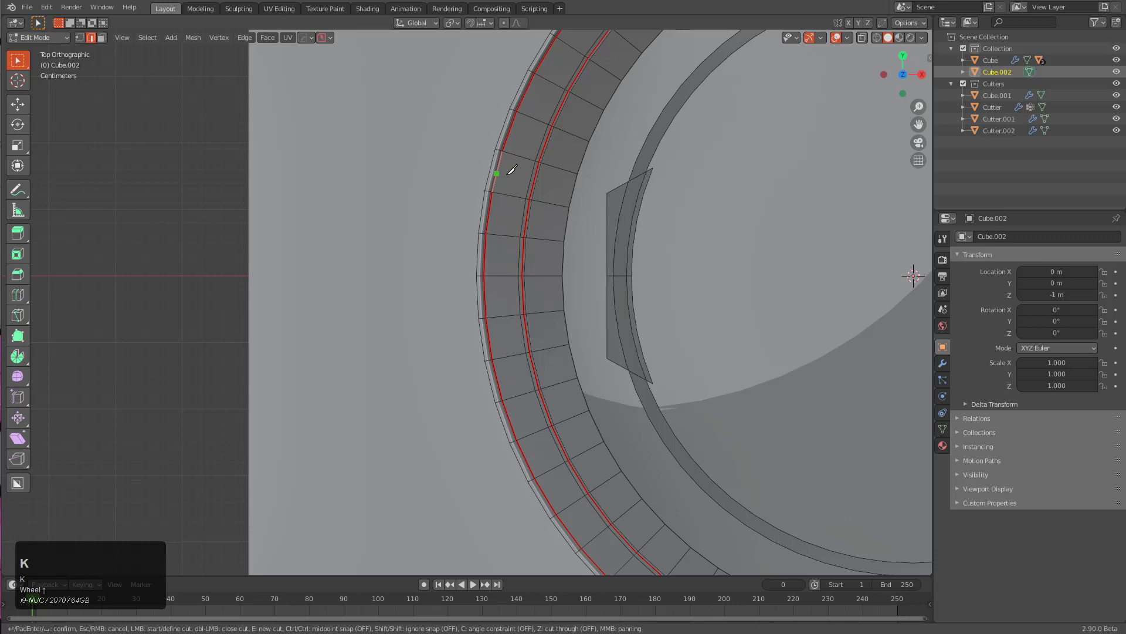
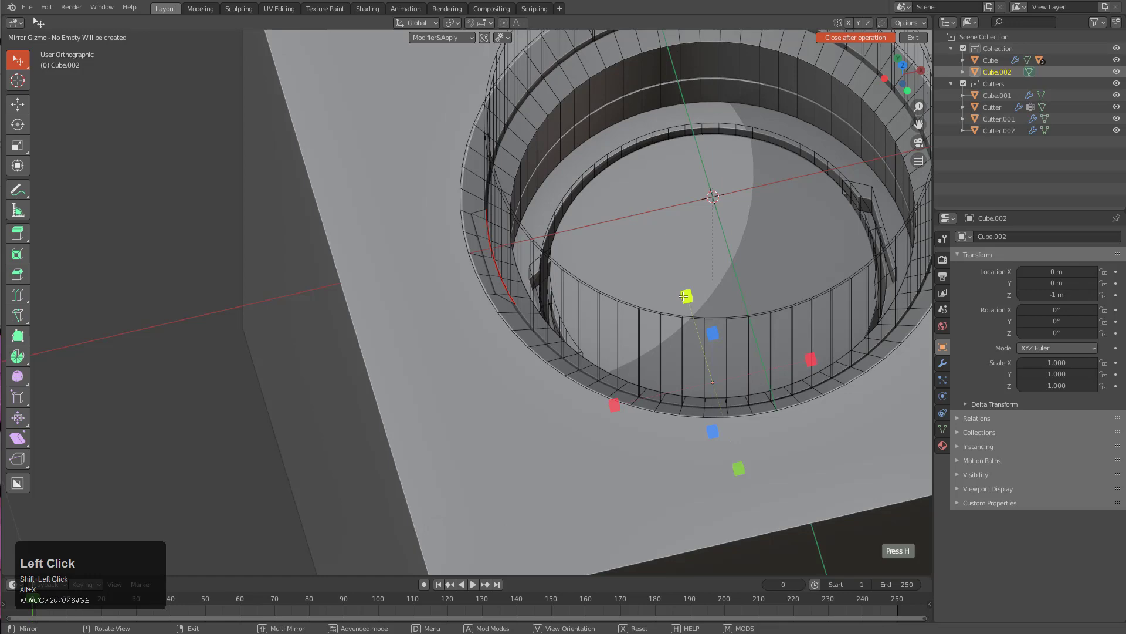
# Select the notch cutter Cube.002, enter Edit Mode and switch to face selection
pyautogui.scroll(-3)
pyautogui.click(546, 376)
pyautogui.middleClick(578, 351)
pyautogui.scroll(3)
pyautogui.press('Tab')
pyautogui.middleClick(452, 341)
pyautogui.scroll(3)
pyautogui.press('q')
pyautogui.press('Tab')
pyautogui.press('a')
pyautogui.middleClick(419, 315)
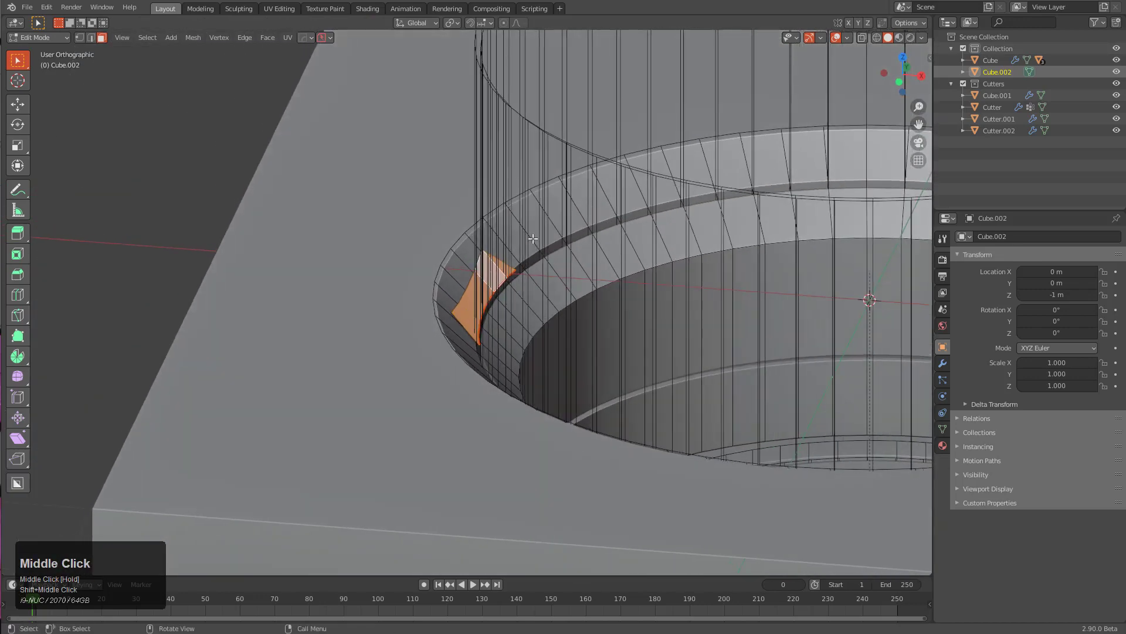
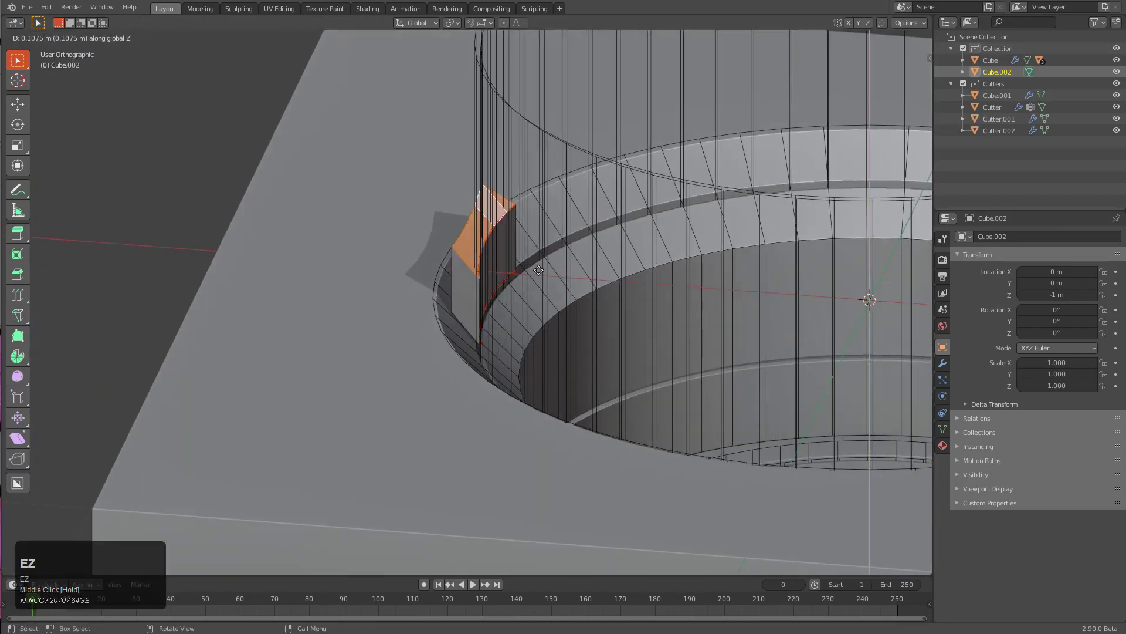
# Raise the notch face upward, flatten it with scale Z 0 and extend the piece downward
pyautogui.click(494, 183)
pyautogui.press('s')
pyautogui.press('s')
pyautogui.press('z')
pyautogui.press('KP_0')
pyautogui.press('KP_Enter')
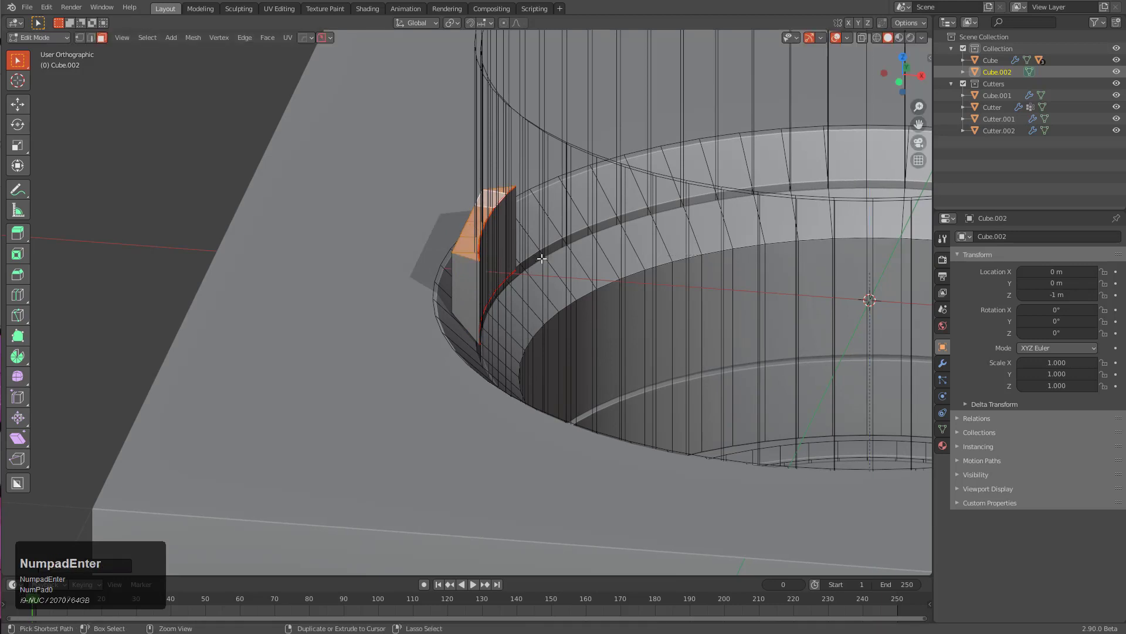
pyautogui.press('ctrl+KP_Add')
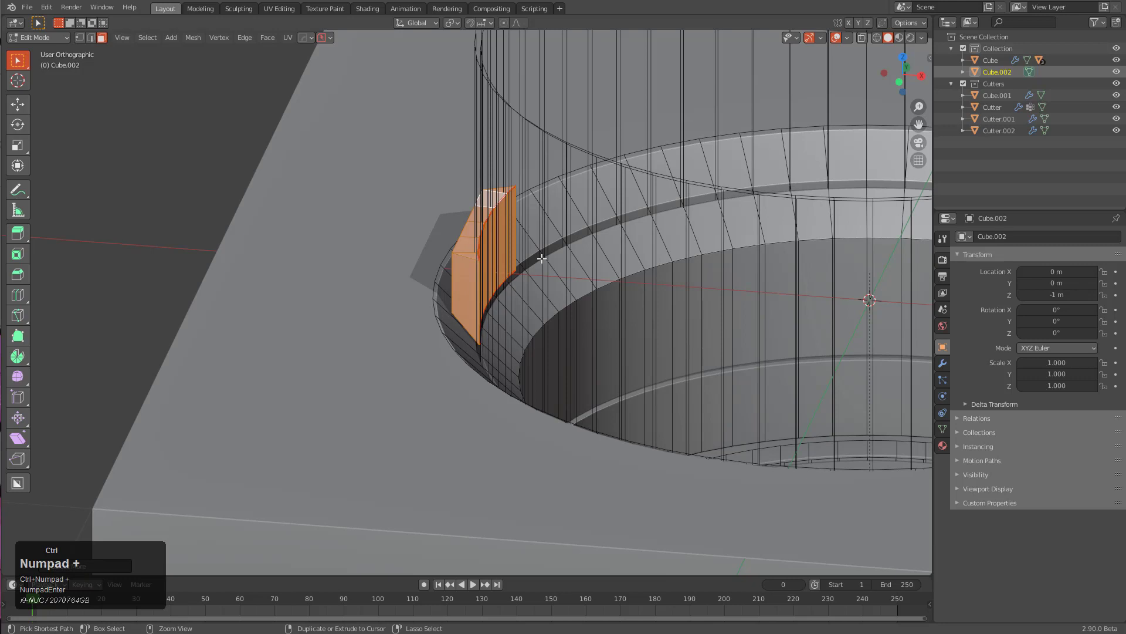
# Invert the selection, flatten the other end with scale Z 0 and move it along Z
pyautogui.press('ctrl+i')
pyautogui.press('s')
pyautogui.press('z')
pyautogui.press('KP_0')
pyautogui.press('KP_Enter')
pyautogui.scroll(-3)
pyautogui.scroll(3)
pyautogui.press('g')
pyautogui.press('z')
pyautogui.click(589, 363)
# Leave Edit Mode on the cutter and select the main cube again
pyautogui.press('Tab')
pyautogui.scroll(-3)
pyautogui.middleClick(604, 327)
pyautogui.middleClick(505, 303)
pyautogui.click(360, 280)
# Face the cube's top and set BoxCutter to Box Cut mode for a new cutter beside the hole
pyautogui.press('q')
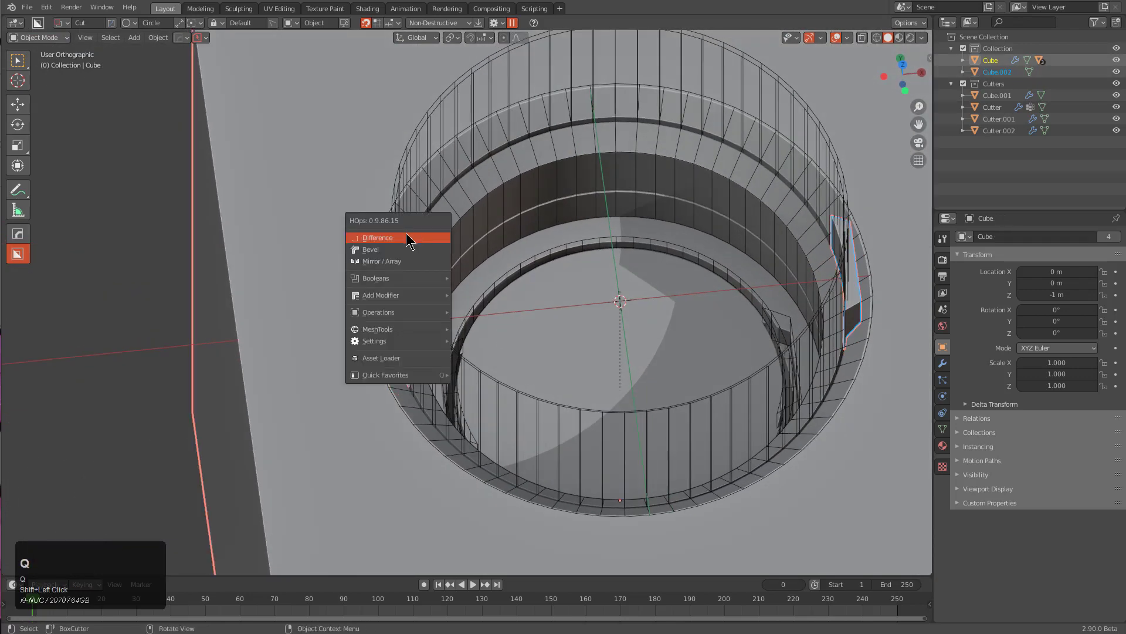
pyautogui.moveTo(408, 238); pyautogui.dragTo(499, 307)
pyautogui.middleClick(470, 307)
pyautogui.scroll(-3)
pyautogui.moveTo(523, 311); pyautogui.dragTo(592, 280)
pyautogui.click(840, 39)
pyautogui.moveTo(593, 280); pyautogui.dragTo(835, 40)
pyautogui.click(831, 41)
pyautogui.doubleClick(835, 40)
pyautogui.moveTo(610, 184); pyautogui.dragTo(545, 126)
pyautogui.click(689, 109)
# Draw a rectangular cut near the hole's rim and set its depth
pyautogui.moveTo(545, 126); pyautogui.dragTo(550, 118)
pyautogui.moveTo(550, 118); pyautogui.dragTo(616, 220)
pyautogui.moveTo(600, 285); pyautogui.dragTo(615, 220)
# In top view, radial-array the slot cutter Cutter.003 into 8 copies around the hole's centre via HardOps
pyautogui.press('1')
pyautogui.press('b')
pyautogui.scroll(-3)
pyautogui.scroll(-3)
pyautogui.click(607, 215)
pyautogui.click(538, 154)
pyautogui.moveTo(565, 183); pyautogui.dragTo(623, 277)
pyautogui.press('q')
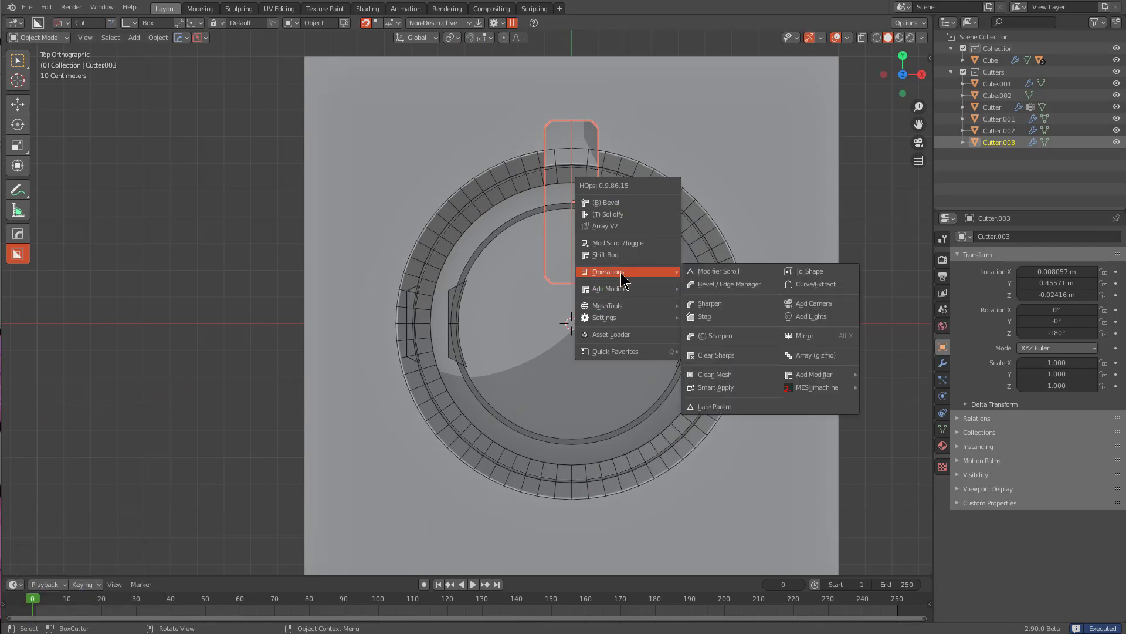
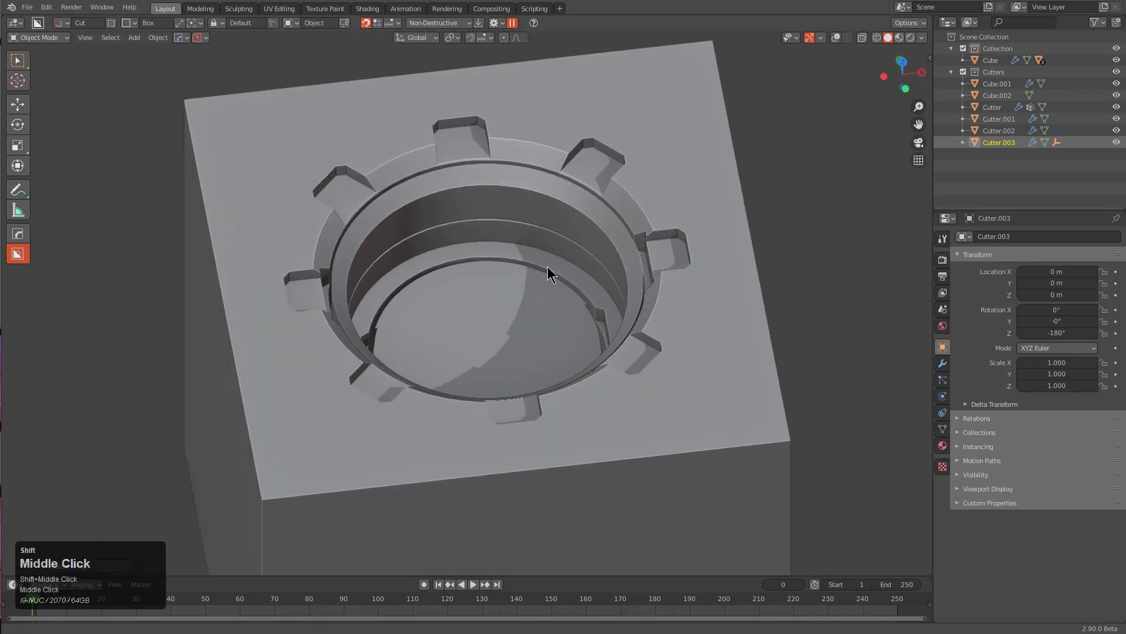
pyautogui.middleClick(551, 293)
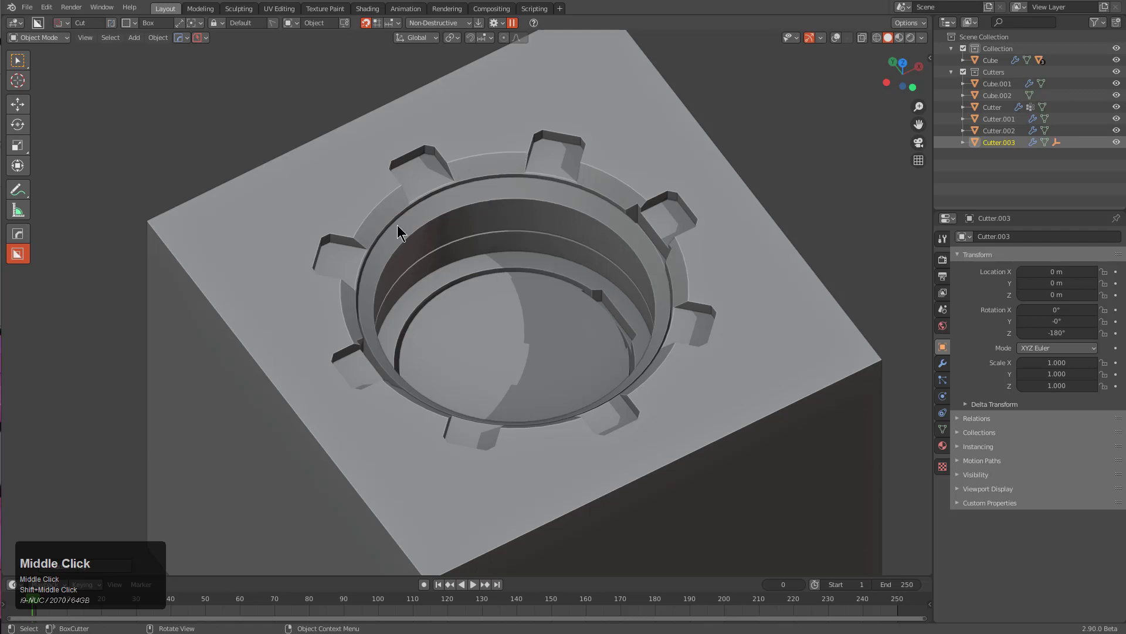
pyautogui.middleClick(566, 257)
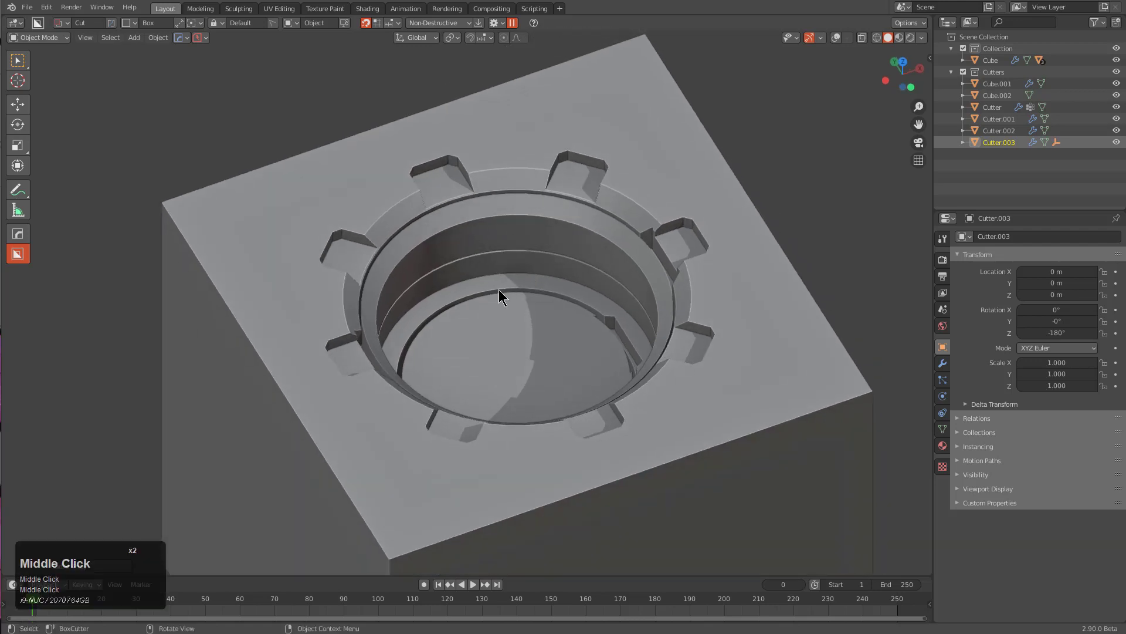
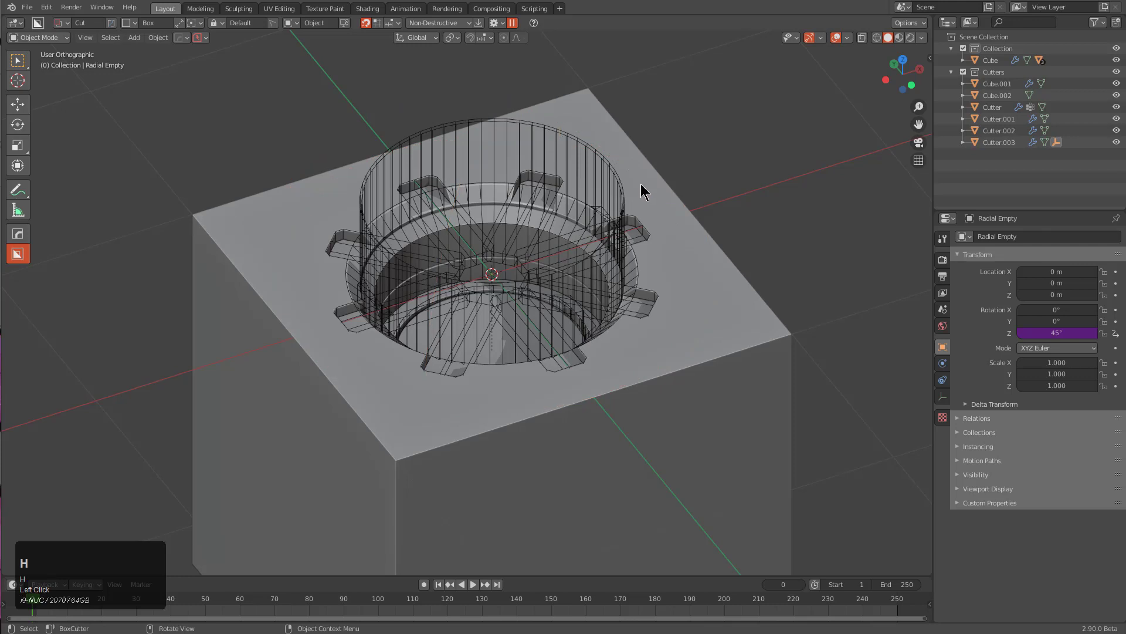
# Show the scene as wireframe and select the arrayed notch cutter
pyautogui.press('ctrl+z')
pyautogui.click(746, 358)
pyautogui.press('ctrl+z')
pyautogui.press('h')
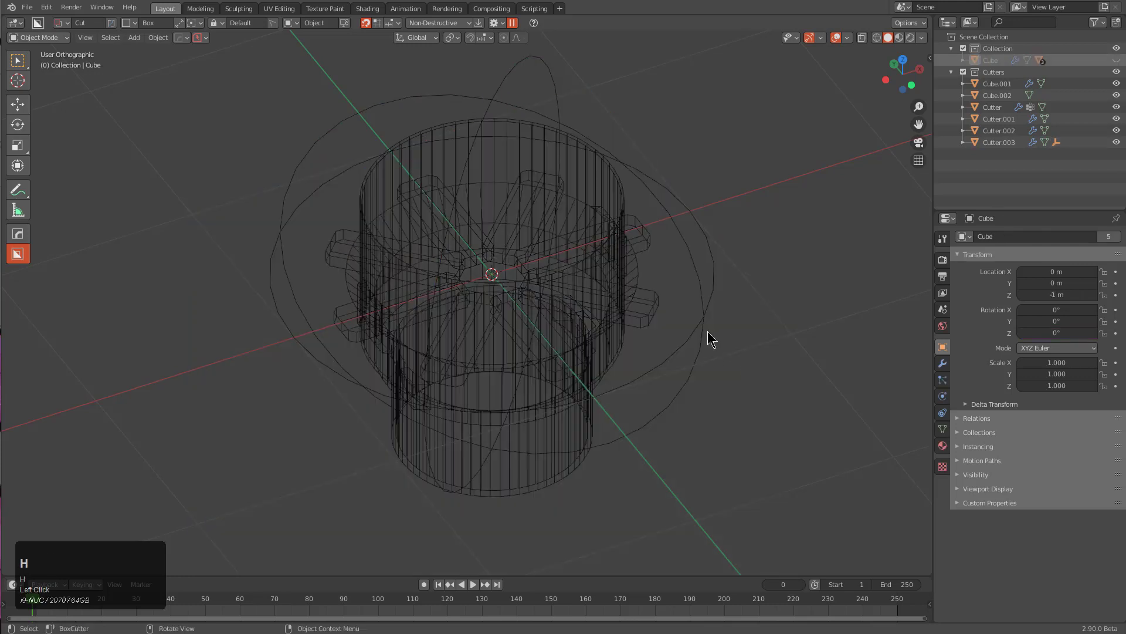
pyautogui.click(653, 313)
pyautogui.scroll(3)
# Adjust the cutter's radial array through the hard-surface Q menu
pyautogui.press('q')
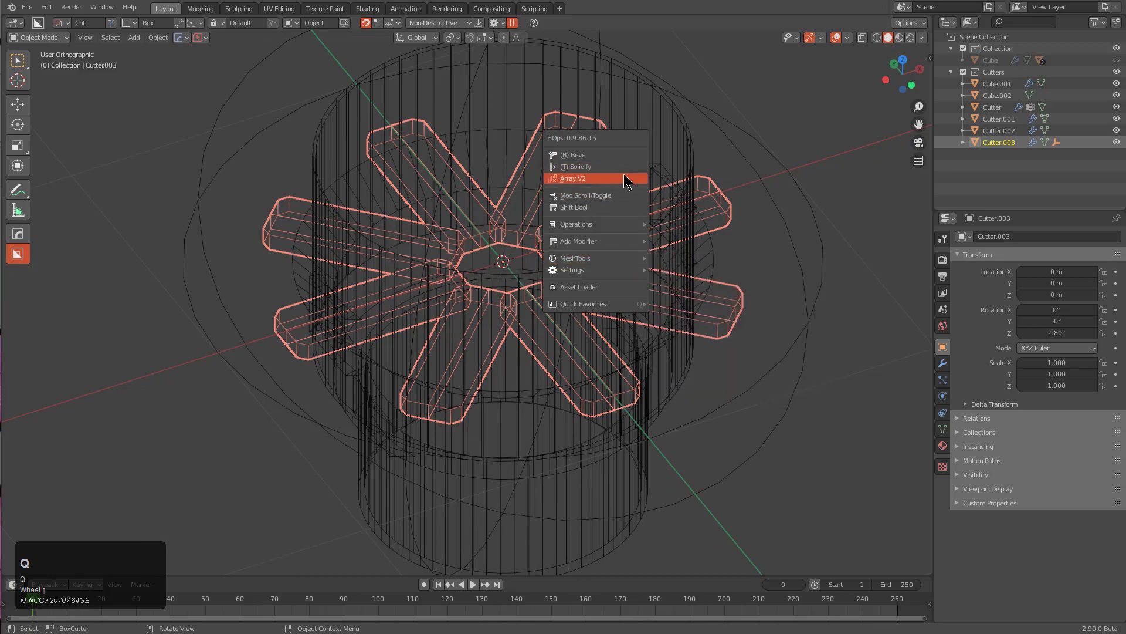
pyautogui.click(625, 179)
pyautogui.scroll(-3)
pyautogui.scroll(3)
pyautogui.scroll(-3)
pyautogui.scroll(3)
pyautogui.rightClick(625, 178)
pyautogui.scroll(3)
pyautogui.scroll(-3)
# Box-select the inner ends of the cutter arms and pull them outward into short rim tabs
pyautogui.moveTo(545, 227); pyautogui.dragTo(535, 246)
pyautogui.press('Tab')
pyautogui.press('alt+a')
pyautogui.press('1')
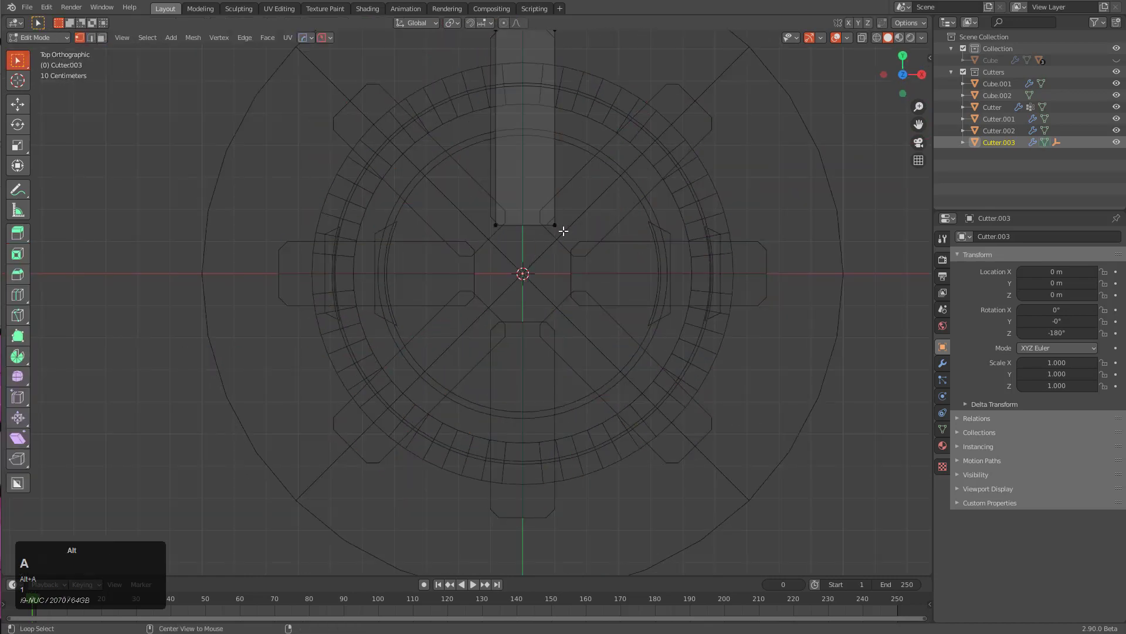
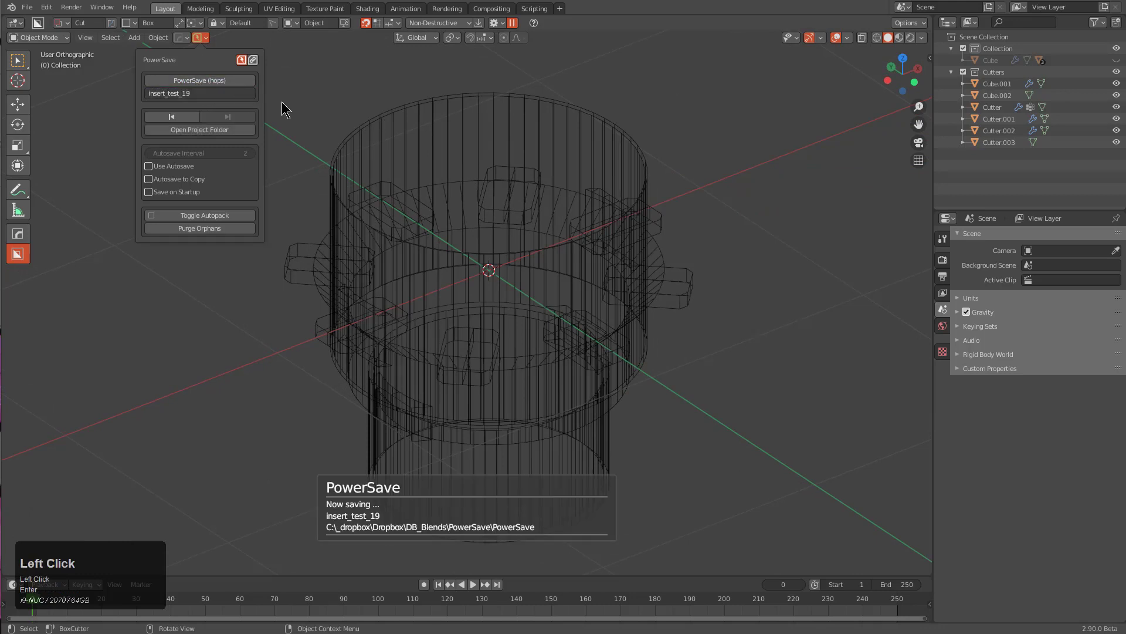
# Select the cylinder and ring cutters in the Outliner and start renaming them into the Cutter sequence
pyautogui.scroll(-3)
pyautogui.moveTo(545, 275); pyautogui.dragTo(566, 426)
pyautogui.click(566, 426)
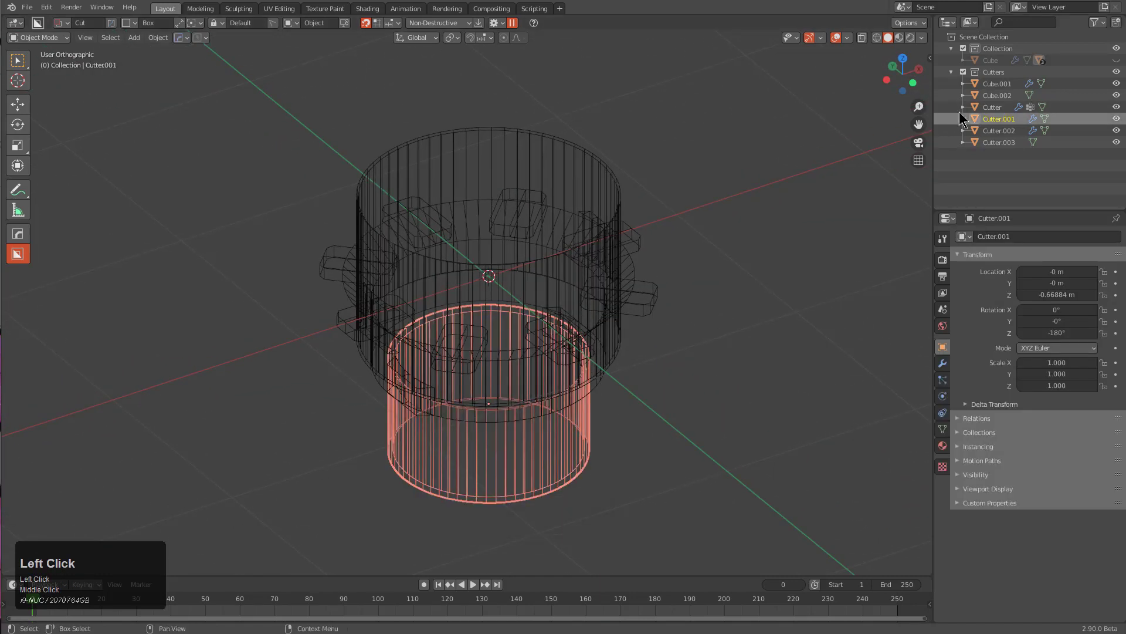
pyautogui.doubleClick(989, 91)
pyautogui.scroll(-3)
pyautogui.click(997, 95)
pyautogui.doubleClick(991, 110)
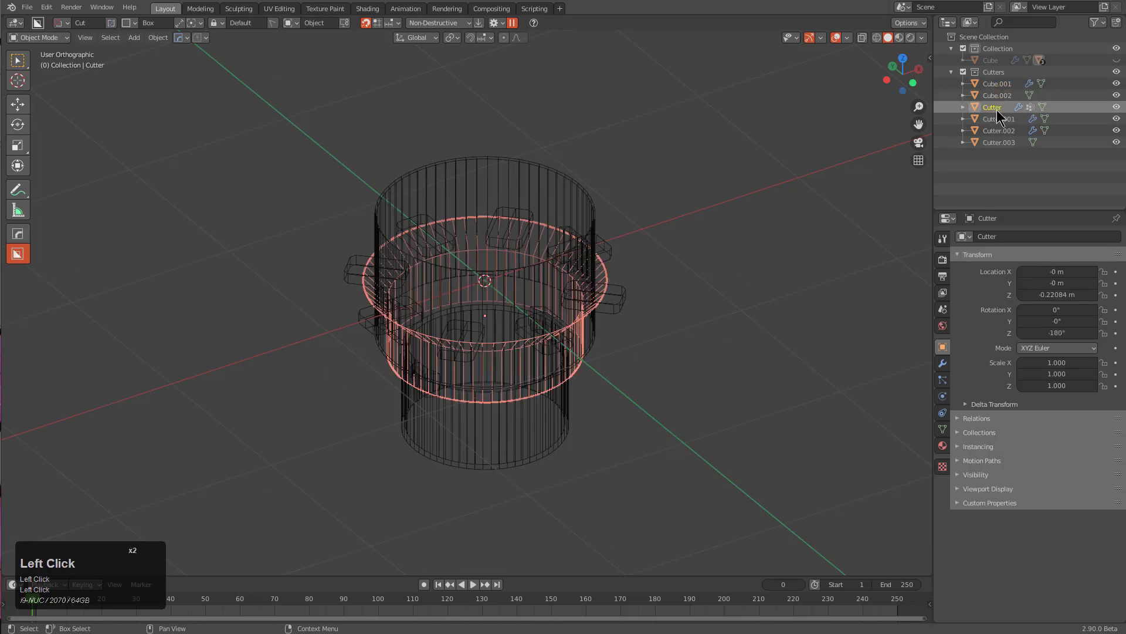
# Copy the Cutter name from Cube.001 and rename the notch cutter to Cutter.004
pyautogui.click(1001, 117)
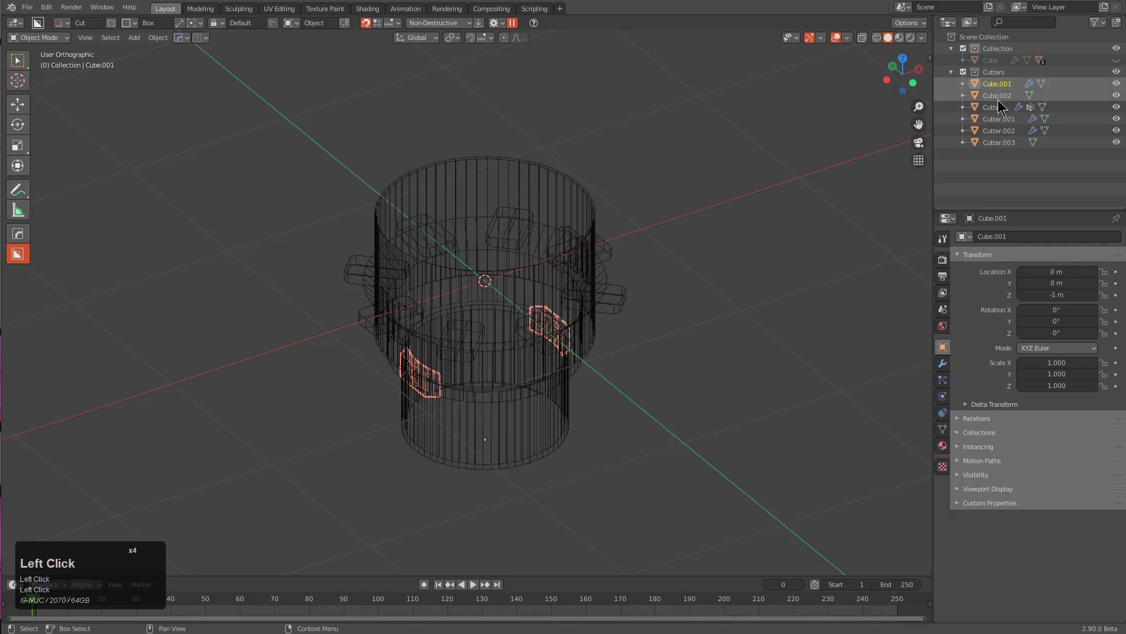
pyautogui.click(999, 97)
pyautogui.click(1001, 83)
pyautogui.click(1003, 146)
pyautogui.doubleClick(1003, 145)
pyautogui.press('ctrl+c')
pyautogui.press('KP_Enter')
pyautogui.click(1001, 90)
pyautogui.doubleClick(1001, 90)
pyautogui.press('v')
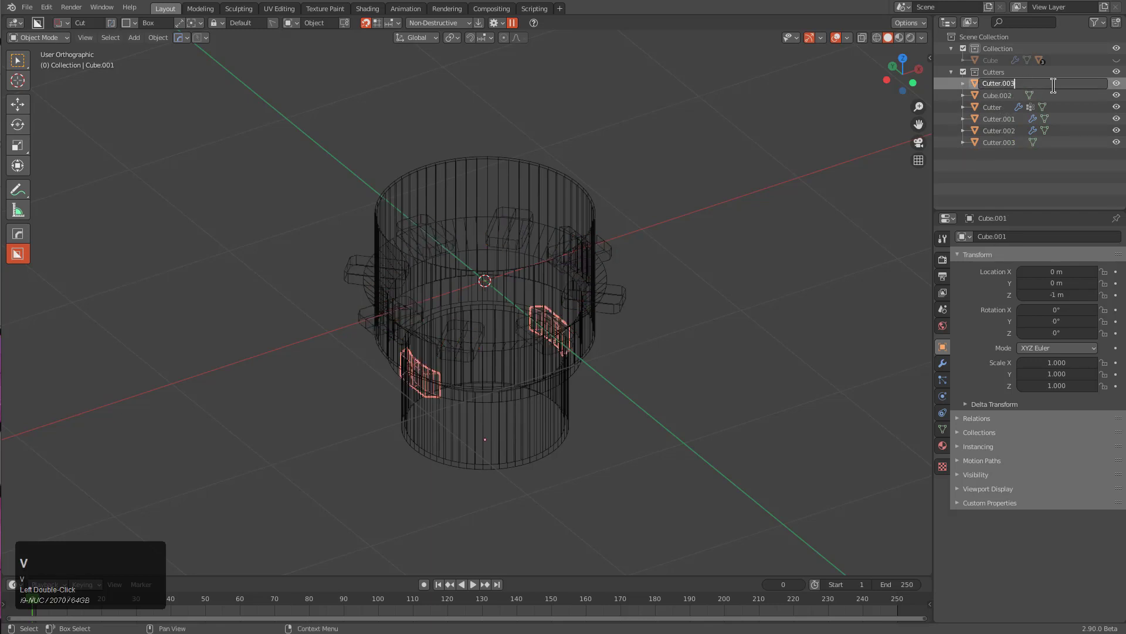
pyautogui.press('KP_4')
pyautogui.press('KP_Enter')
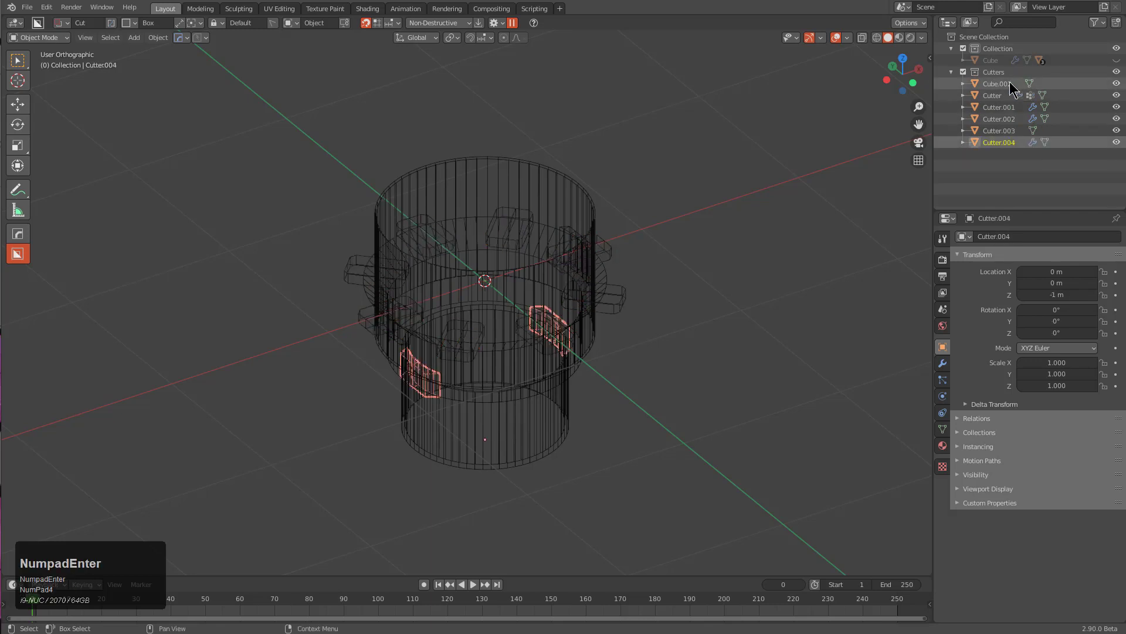
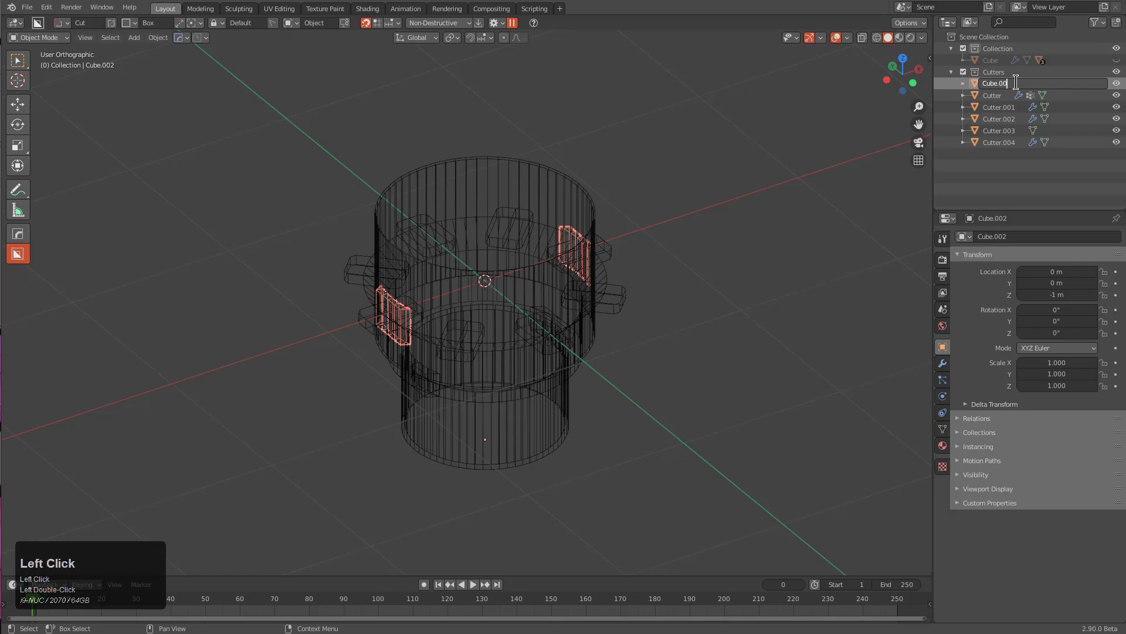
pyautogui.press('KP_4')
pyautogui.press('KP_Enter')
# Rename the Cube.002 cutter to Cutter.005 by pasting the copied name
pyautogui.click(1001, 85)
pyautogui.doubleClick(1002, 85)
pyautogui.press('ctrl+v')
pyautogui.press('KP_5')
pyautogui.press('KP_Enter')
pyautogui.press('alt+a')
# Rename the remaining cutter to Cutter.020-series name ending the sequence and save the file
pyautogui.click(994, 81)
pyautogui.doubleClick(993, 81)
pyautogui.press('ctrl+v')
pyautogui.press('KP_0')
pyautogui.press('KP_2')
pyautogui.press('KP_0')
pyautogui.press('KP_Enter')
pyautogui.press('ctrl+s')
# Select the arrayed notch cutters in the viewport and save the file
pyautogui.scroll(3)
pyautogui.press('a')
pyautogui.moveTo(626, 276); pyautogui.dragTo(707, 220)
pyautogui.click(686, 282)
pyautogui.press('g')
pyautogui.rightClick(731, 212)
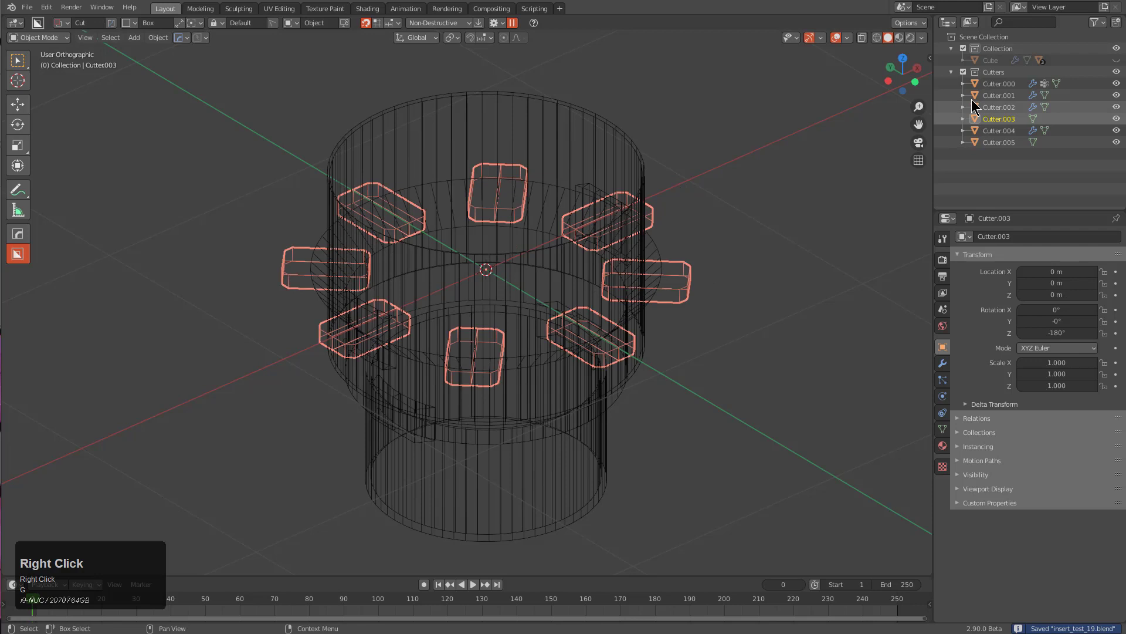
# Box-select all six cutter objects and save the file
pyautogui.press('b')
pyautogui.moveTo(999, 159); pyautogui.dragTo(586, 306)
pyautogui.press('ctrl+s')
pyautogui.middleClick(586, 306)
# Bring up the KIT OPS sidebar and browse the Newdemo KPACK's inserts
pyautogui.press('n')
pyautogui.click(928, 250)
pyautogui.doubleClick(870, 107)
pyautogui.click(851, 198)
pyautogui.click(870, 147)
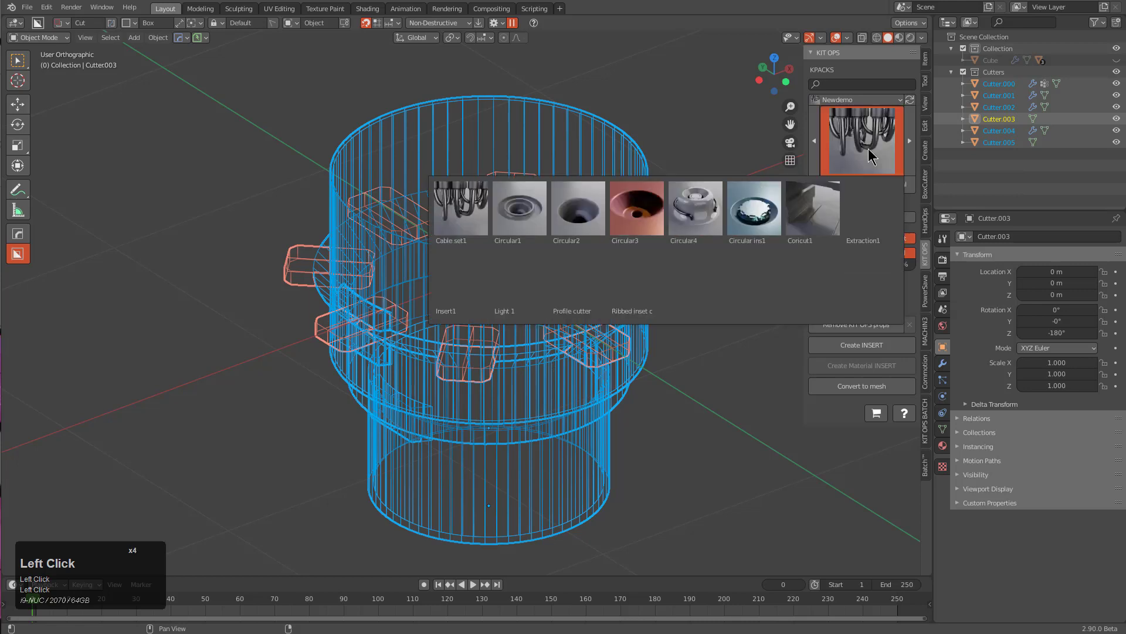
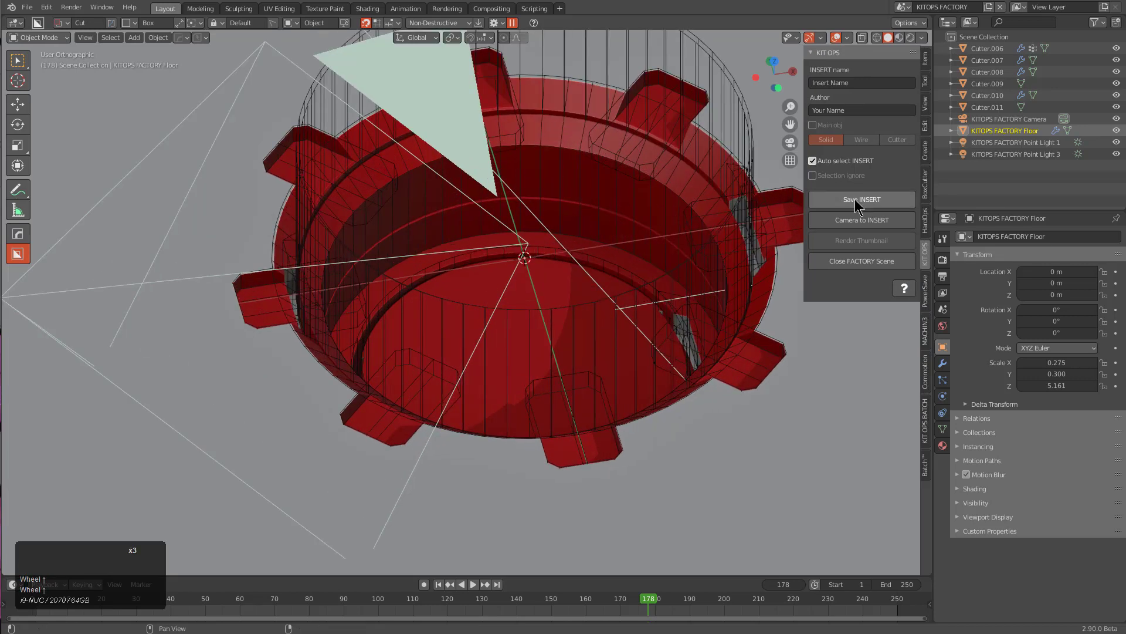
# Create a new INSERT from the cutters and view the factory scene in full rendered shading
pyautogui.scroll(3)
pyautogui.moveTo(856, 204); pyautogui.dragTo(668, 433)
pyautogui.click(668, 433)
pyautogui.click(720, 431)
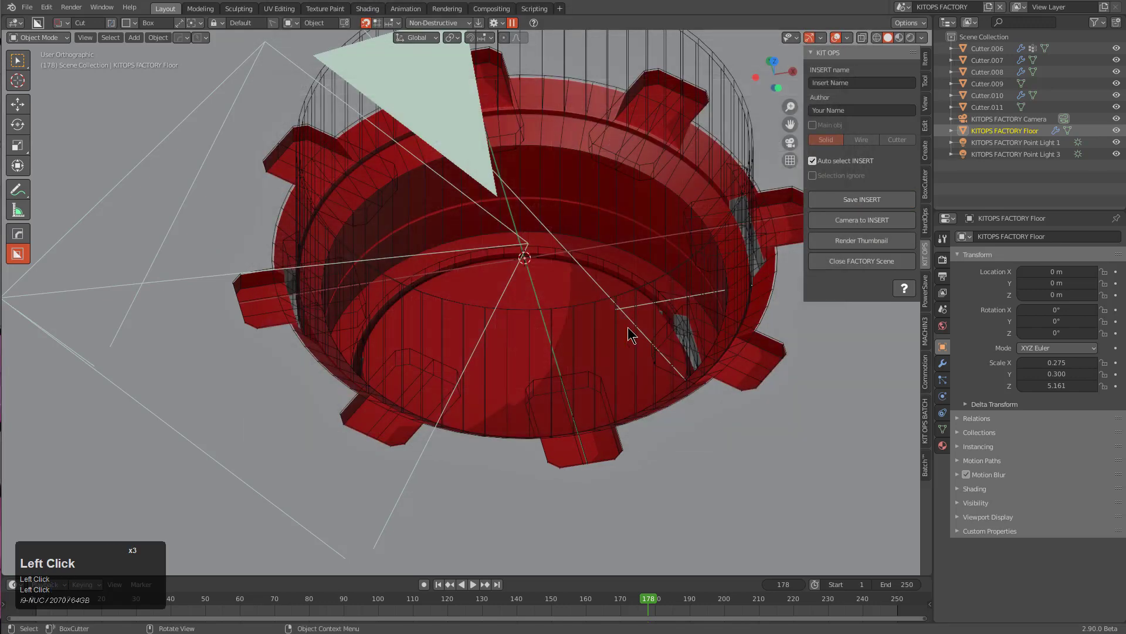
pyautogui.press('KP_0')
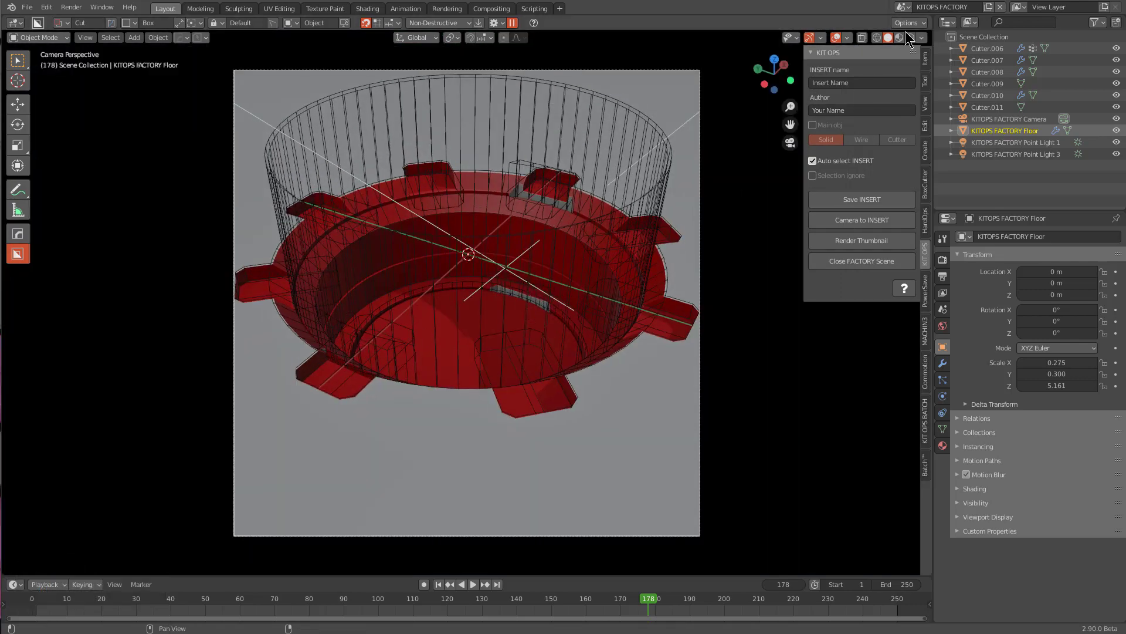
pyautogui.press('KP_0')
# Show the World properties with the Mix Shader surface and its context options
pyautogui.click(909, 39)
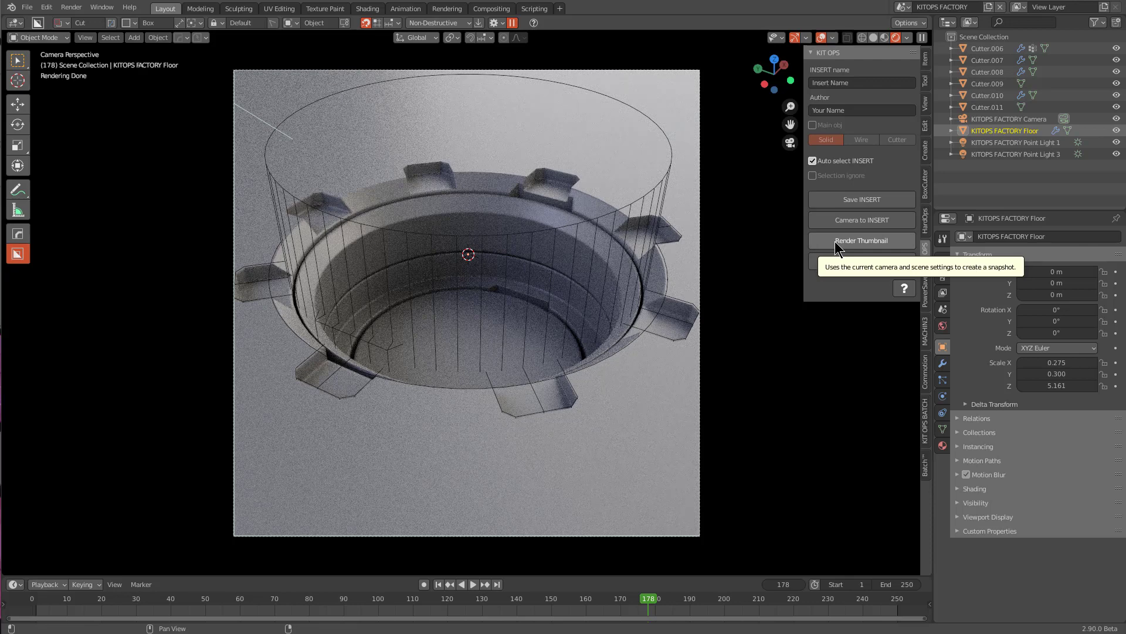
pyautogui.click(1027, 153)
pyautogui.click(1031, 142)
pyautogui.rightClick(1032, 148)
pyautogui.moveTo(994, 178); pyautogui.dragTo(947, 327)
pyautogui.click(943, 326)
pyautogui.click(1075, 287)
pyautogui.click(1071, 317)
# Remove the world surface shader and add a HOPS light rig to the scene
pyautogui.press('alt+v')
pyautogui.press('b')
pyautogui.scroll(3)
pyautogui.click(671, 250)
pyautogui.press('alt+b')
# Cycle through the light rig arrangements and confirm one
pyautogui.press('alt+v')
pyautogui.scroll(3)
pyautogui.scroll(3)
pyautogui.scroll(3)
pyautogui.scroll(3)
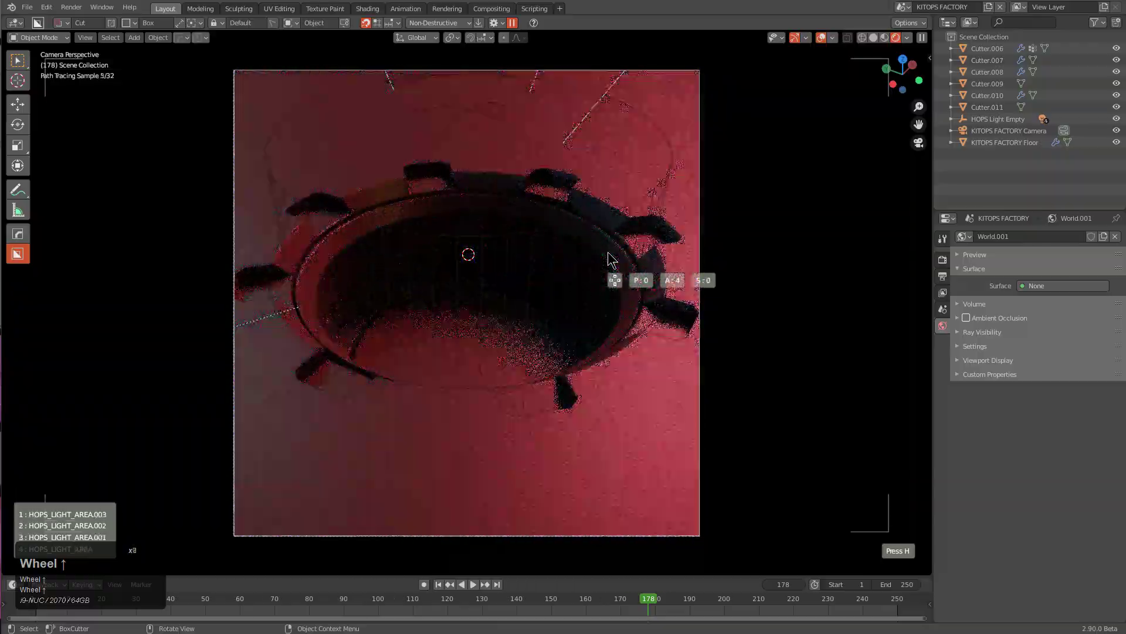
pyautogui.scroll(3)
pyautogui.scroll(-3)
pyautogui.scroll(3)
pyautogui.scroll(3)
pyautogui.click(611, 254)
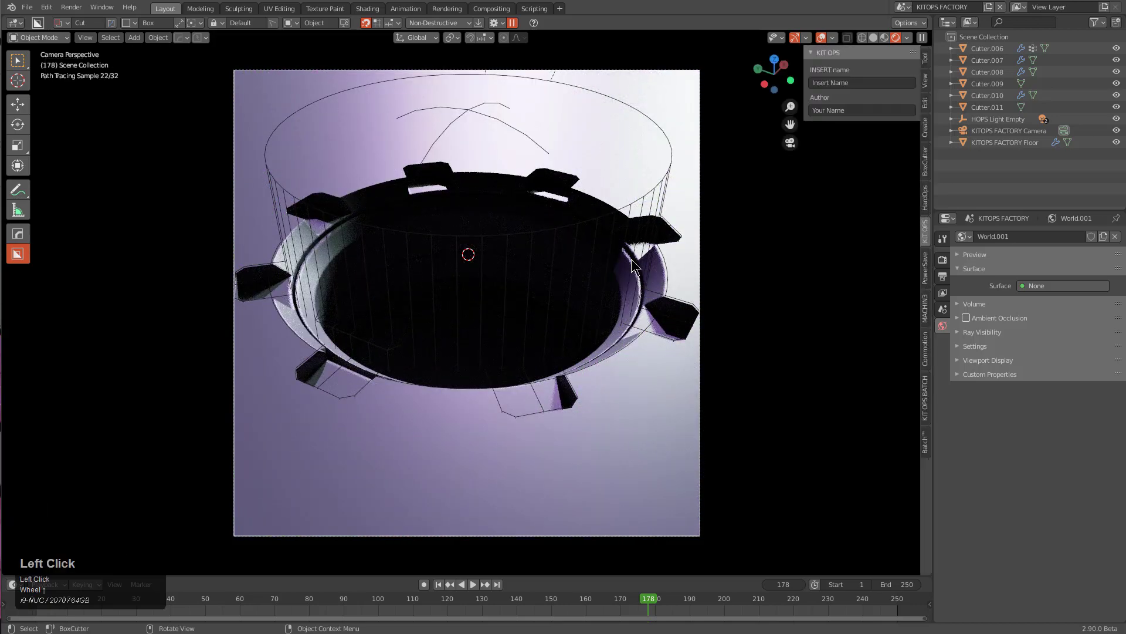
# Set Fort Point 2.exr as the world HDRI background
pyautogui.press('alt+v')
pyautogui.write('vss')
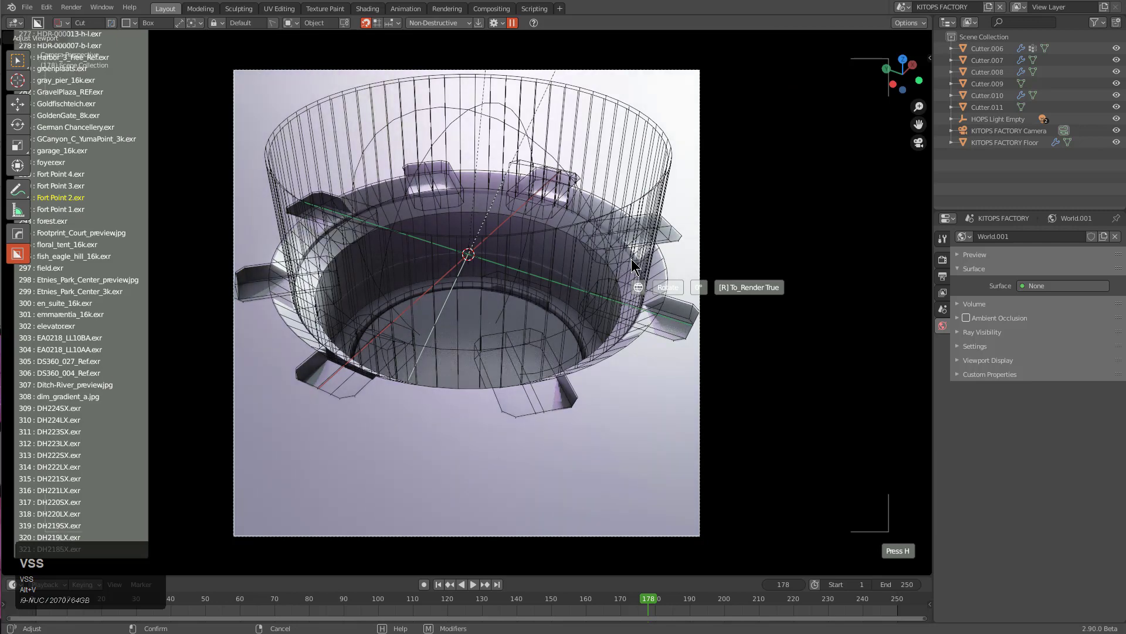
pyautogui.click(635, 261)
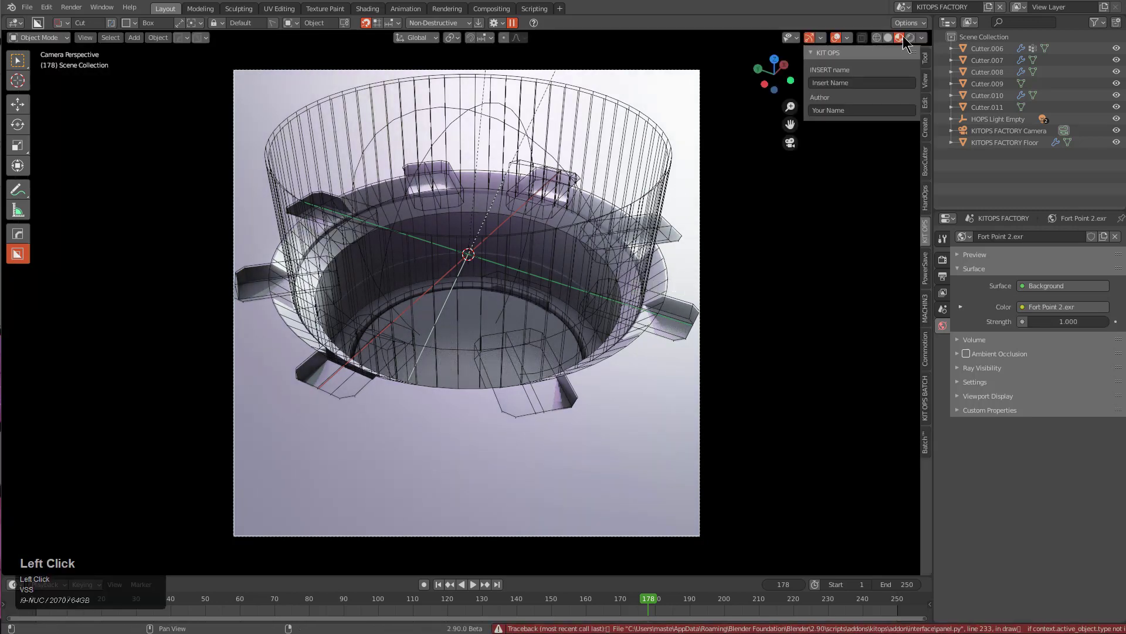
pyautogui.doubleClick(910, 40)
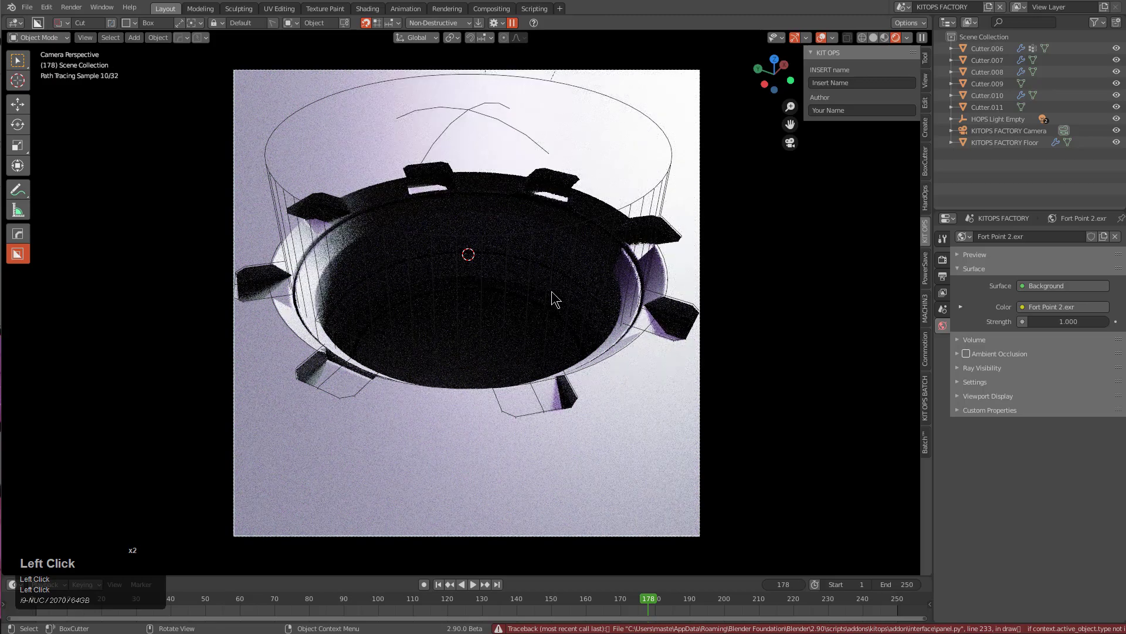
# Re-run the HOPS light setup and confirm a new teal-and-orange light arrangement
pyautogui.press('alt+v')
pyautogui.press('b')
pyautogui.scroll(3)
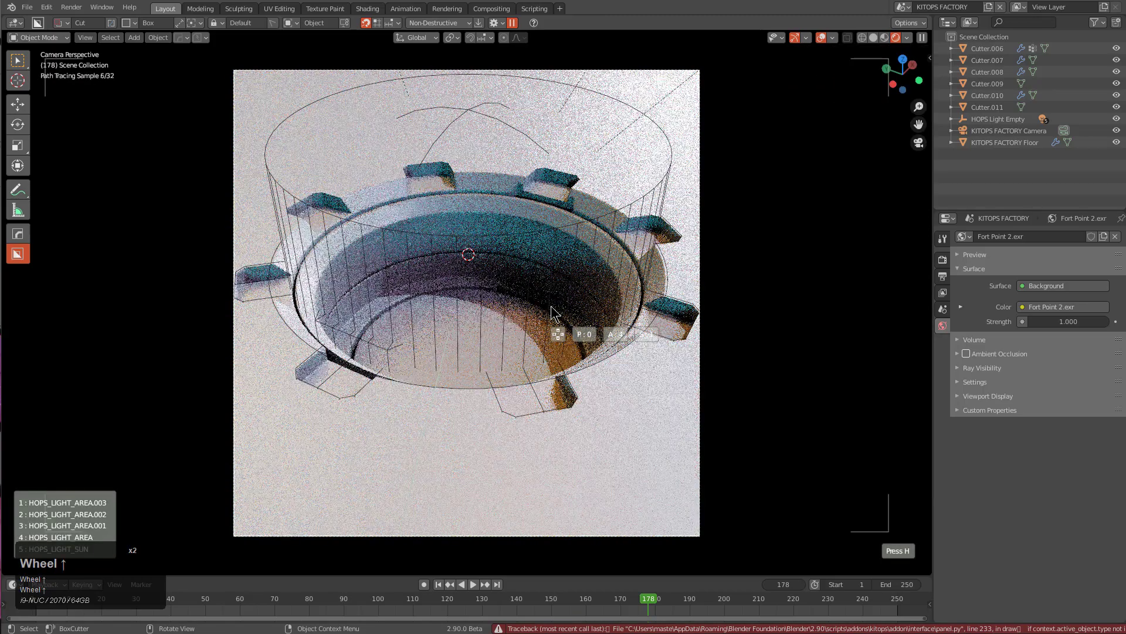
pyautogui.click(553, 310)
pyautogui.scroll(3)
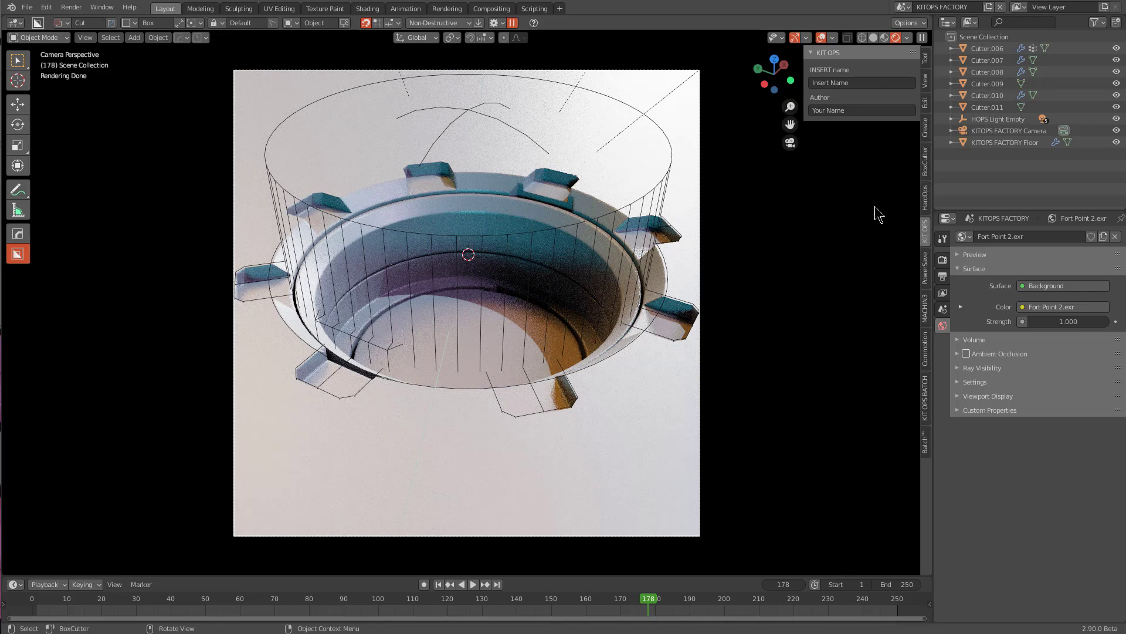
# Select Cutter.008 and close the KitOps FACTORY scene, returning to the working scene
pyautogui.click(587, 292)
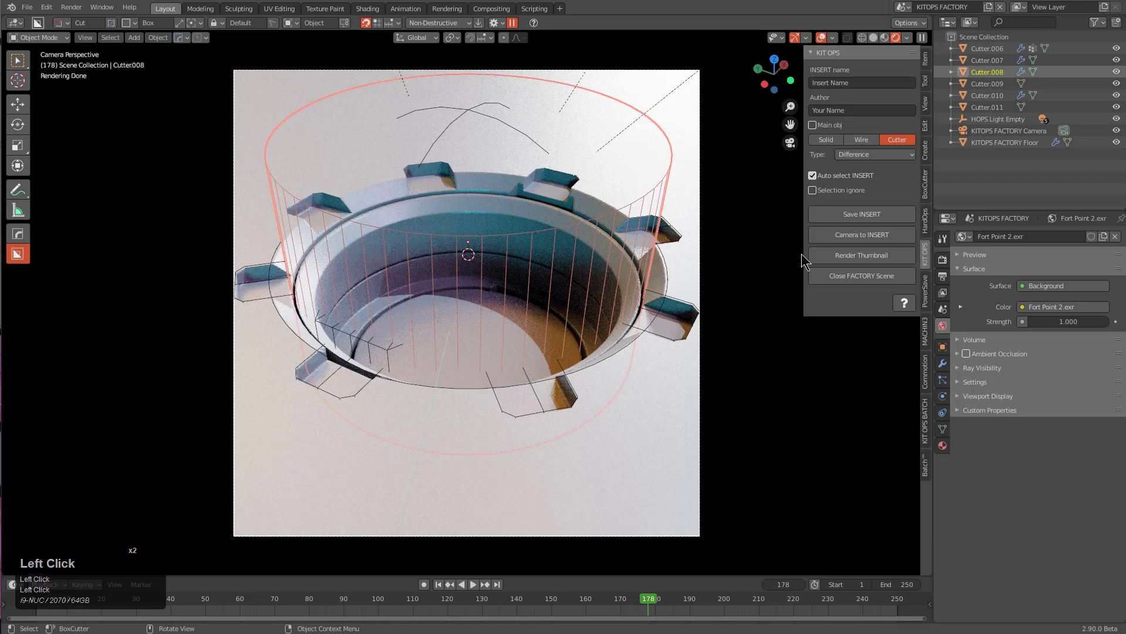
pyautogui.moveTo(841, 262); pyautogui.dragTo(850, 260)
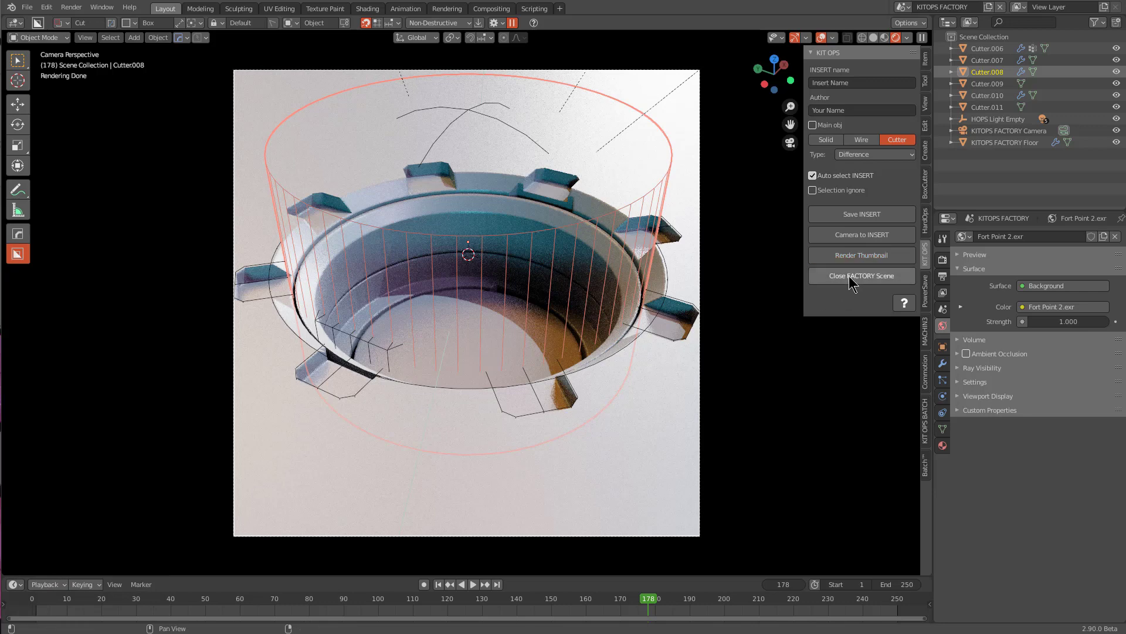
pyautogui.moveTo(862, 276); pyautogui.dragTo(671, 310)
pyautogui.scroll(-3)
pyautogui.middleClick(667, 314)
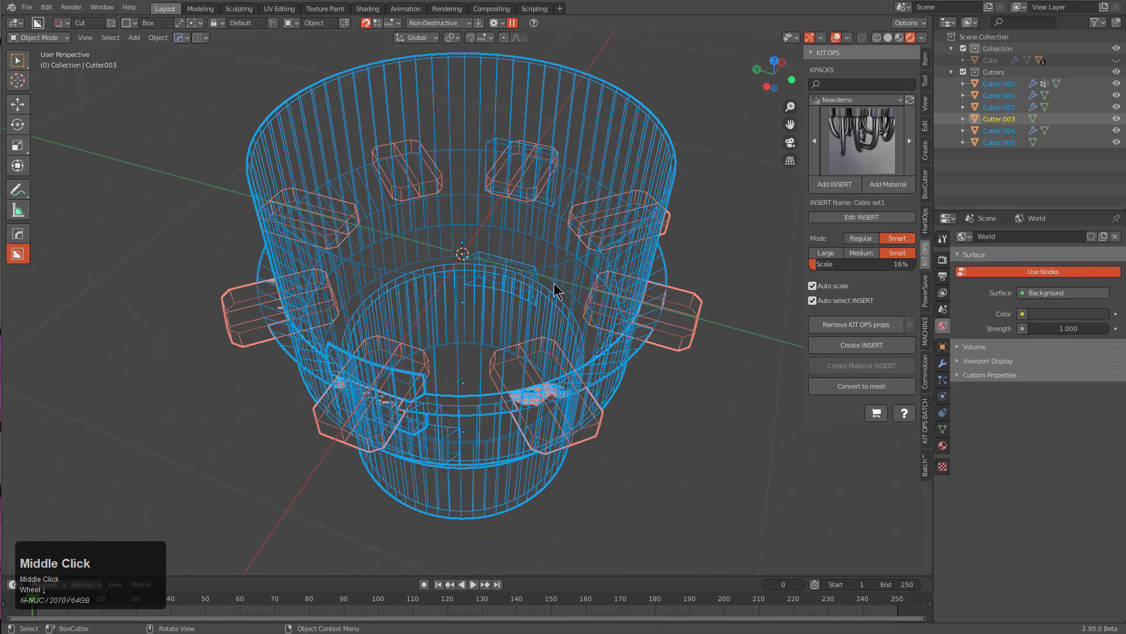
# Start a new file discarding unsaved changes and bring up the KIT OPS sidebar panel
pyautogui.press('ctrl+n')
pyautogui.press('Return')
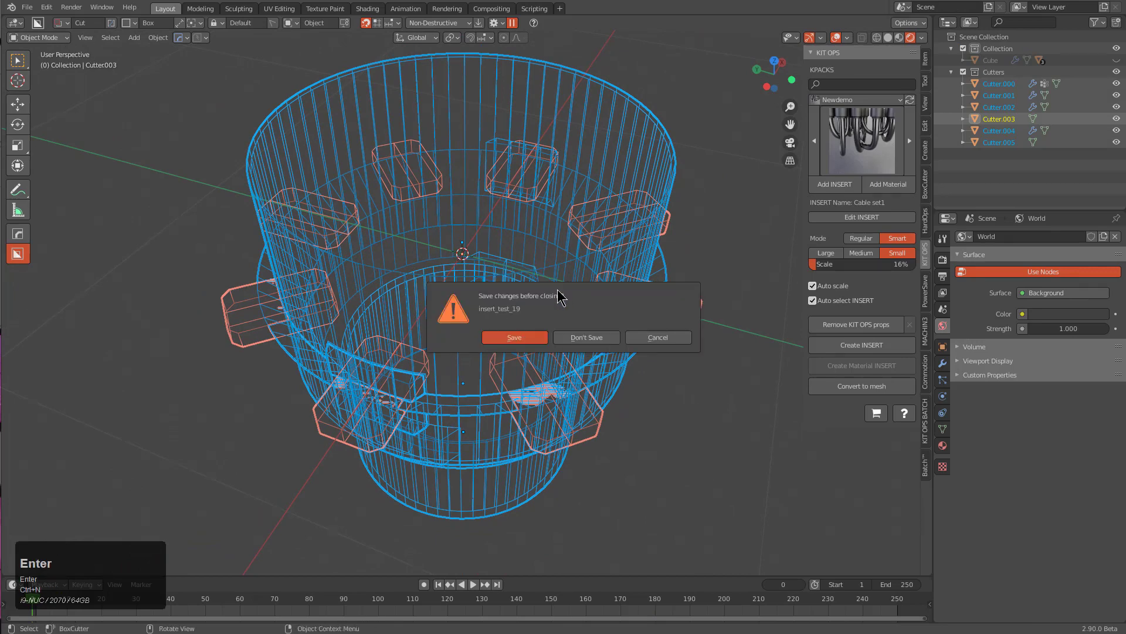
pyautogui.click(569, 346)
pyautogui.scroll(3)
pyautogui.moveTo(599, 324); pyautogui.dragTo(928, 251)
pyautogui.press('n')
pyautogui.click(928, 251)
pyautogui.click(866, 102)
pyautogui.click(849, 157)
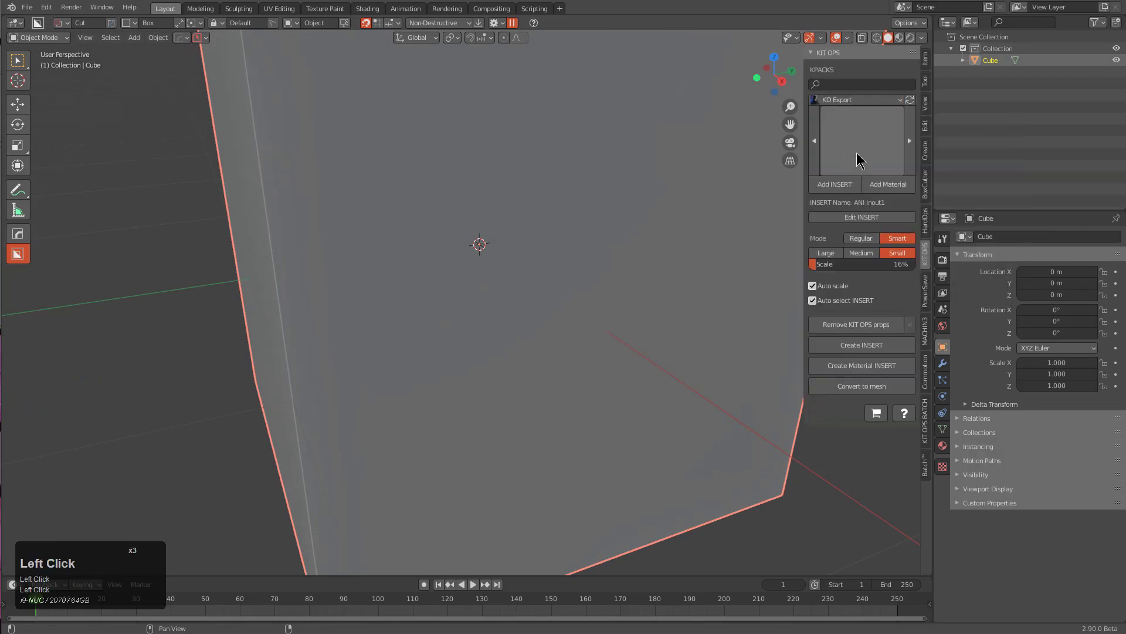
# Choose the Newdemo KPACK and pick the Circular ins2 insert from its gallery
pyautogui.click(859, 141)
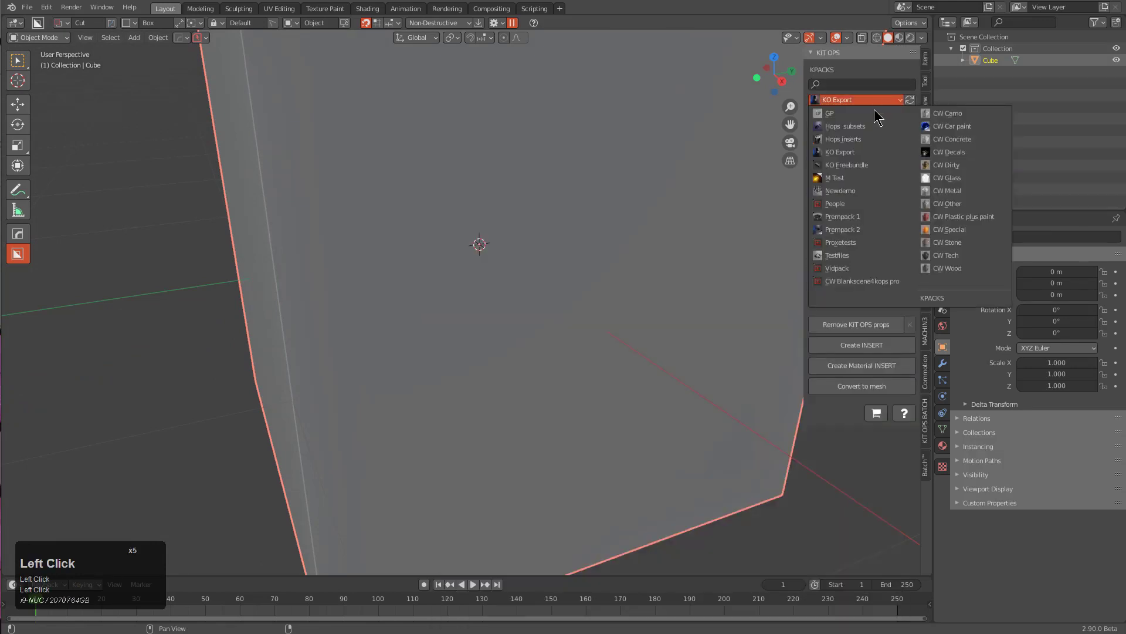
pyautogui.doubleClick(843, 197)
pyautogui.click(858, 139)
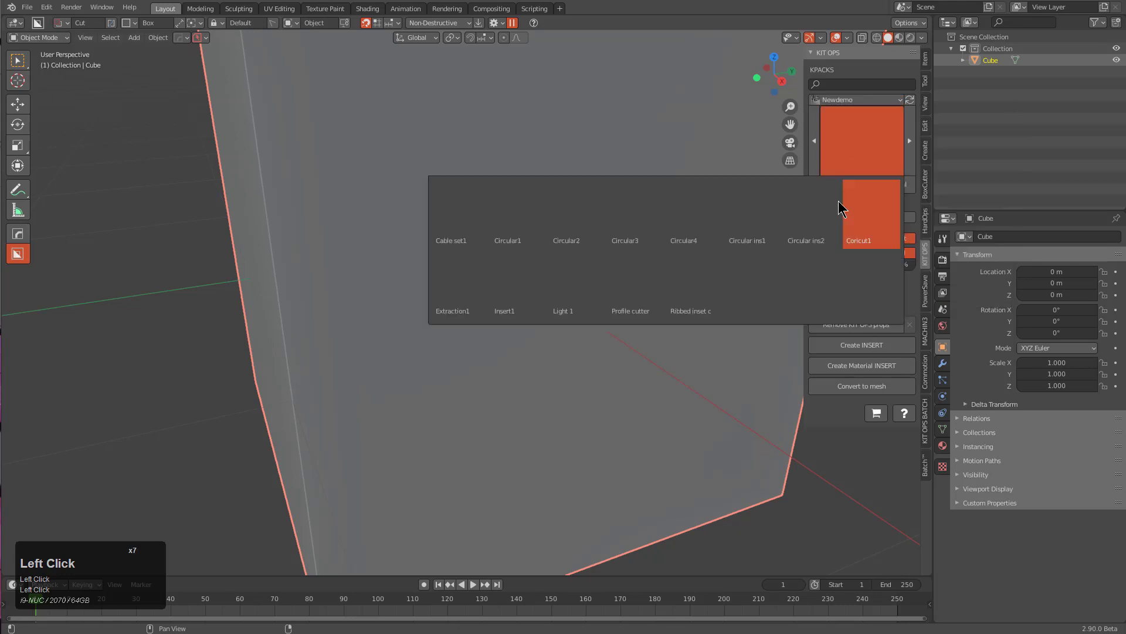
pyautogui.click(799, 236)
# Add the chosen Circular ins2 insert onto the default cube
pyautogui.scroll(-3)
pyautogui.middleClick(628, 236)
pyautogui.scroll(3)
pyautogui.moveTo(617, 236); pyautogui.dragTo(841, 193)
pyautogui.scroll(-3)
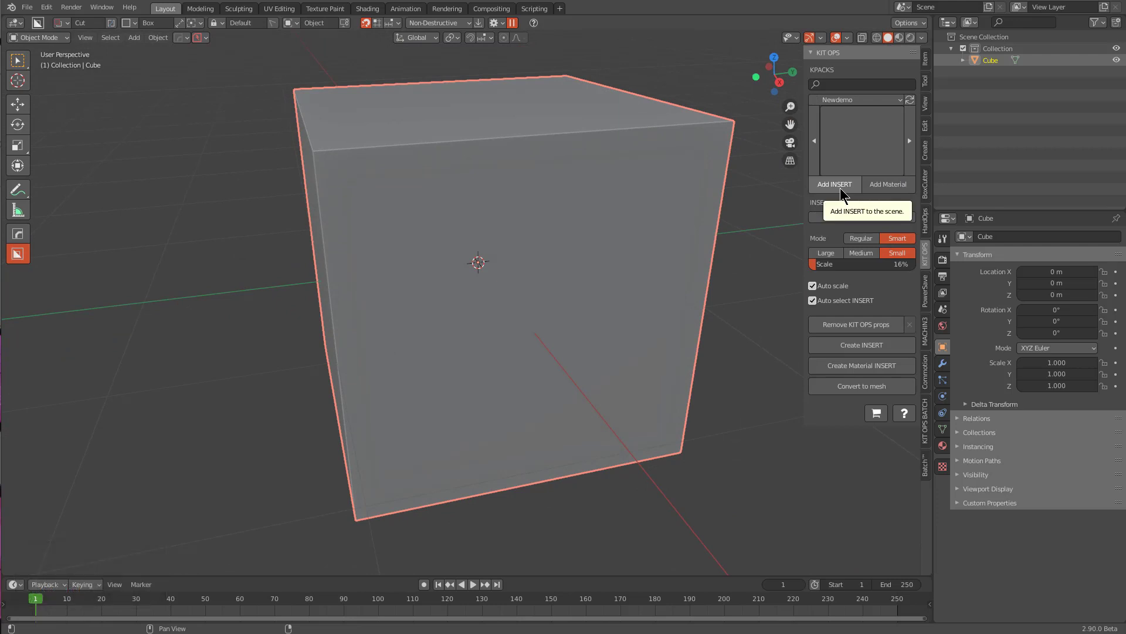
pyautogui.click(842, 192)
pyautogui.scroll(-3)
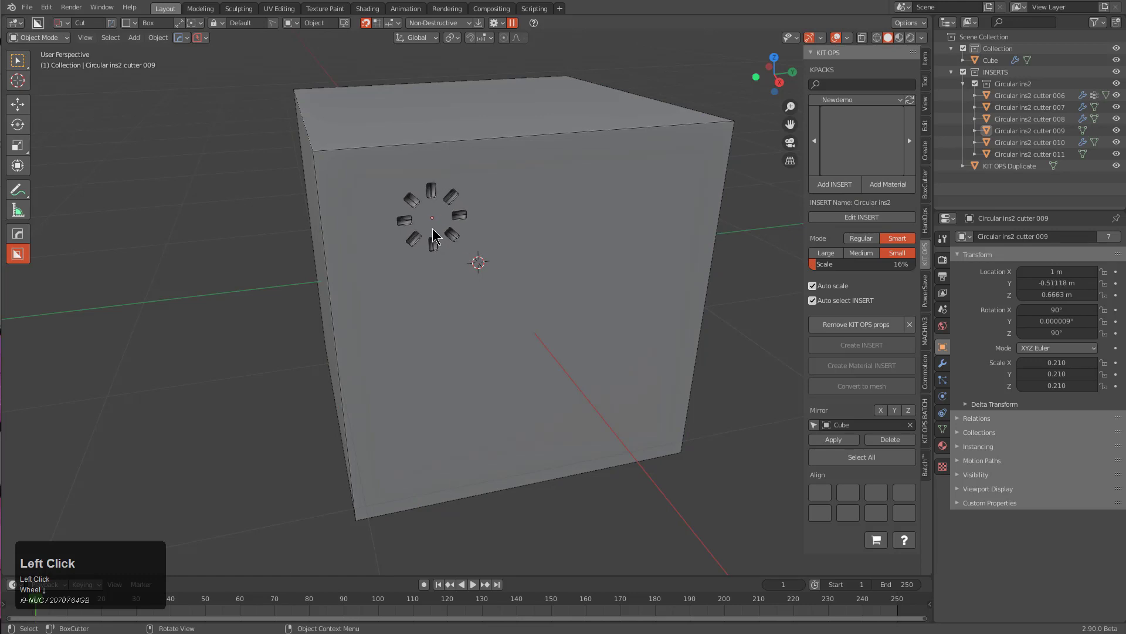
# Position the insert on the cube face and open Circular ins2 for editing
pyautogui.doubleClick(434, 233)
pyautogui.moveTo(505, 257); pyautogui.dragTo(862, 217)
pyautogui.moveTo(870, 221); pyautogui.dragTo(594, 259)
pyautogui.scroll(3)
pyautogui.moveTo(587, 266); pyautogui.dragTo(592, 267)
pyautogui.press('a')
pyautogui.moveTo(592, 268); pyautogui.dragTo(539, 126)
pyautogui.press('a')
pyautogui.click(540, 126)
# Apply the cutter's rotation so its transforms read zero
pyautogui.press('a')
pyautogui.click(494, 182)
pyautogui.press('ctrl+a')
pyautogui.click(461, 204)
pyautogui.middleClick(542, 245)
# Parent the cutters through Cutter.011 under Cutter.006 in the outliner
pyautogui.click(980, 56)
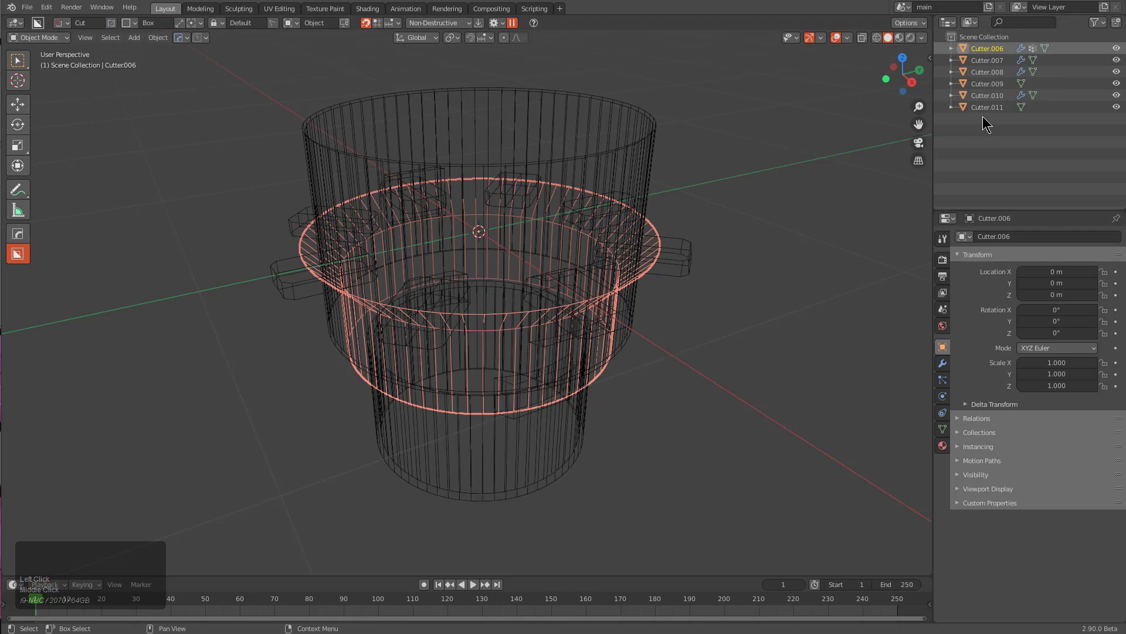
pyautogui.click(986, 106)
pyautogui.click(989, 59)
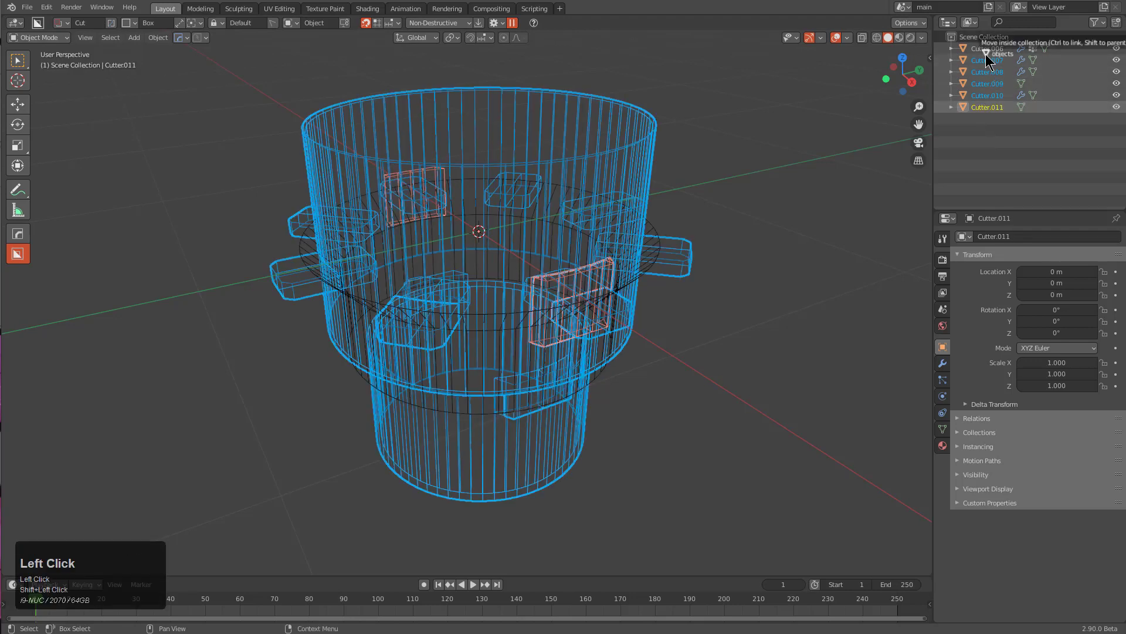
pyautogui.click(987, 48)
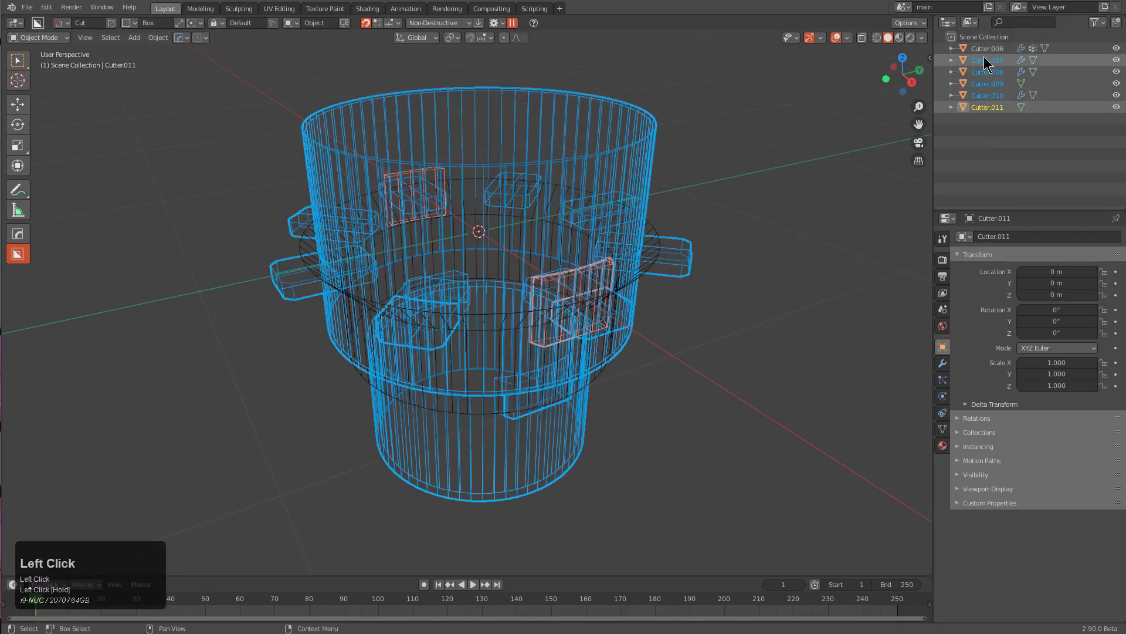
pyautogui.click(989, 48)
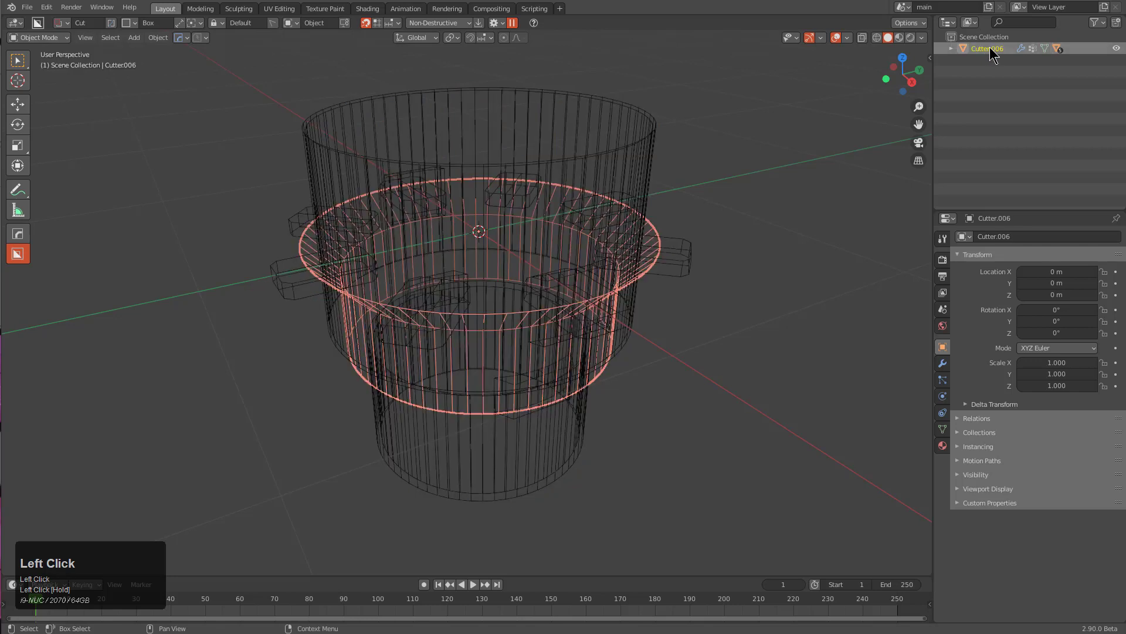
# Mark Cutter.006 as the insert's main difference cutter and save circular_ins2.blend
pyautogui.press('n')
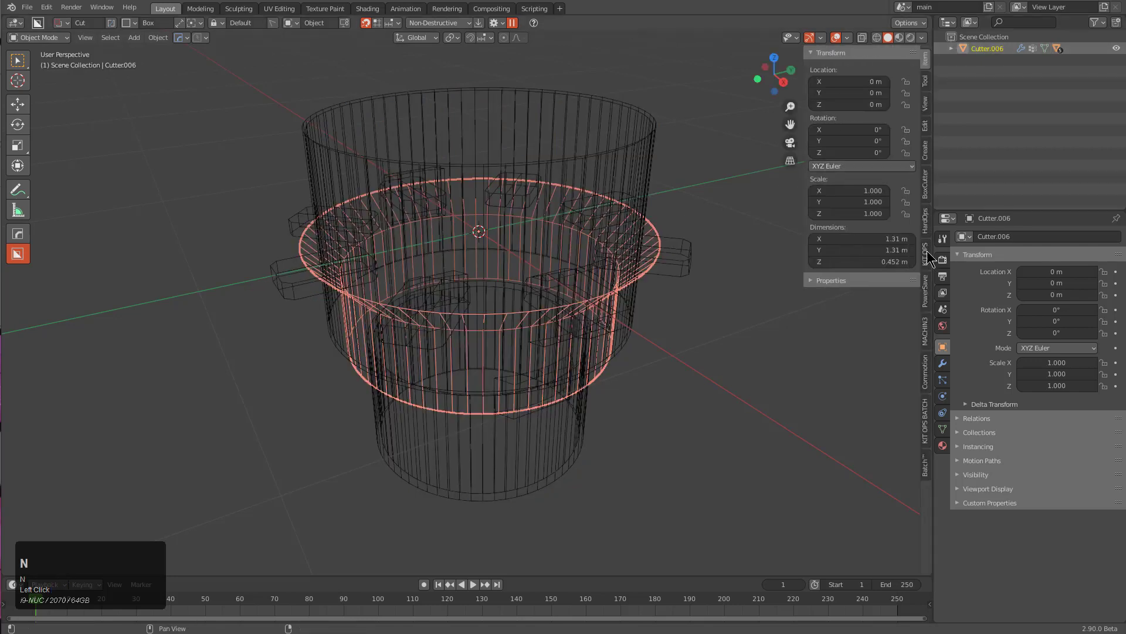
pyautogui.click(928, 264)
pyautogui.click(832, 103)
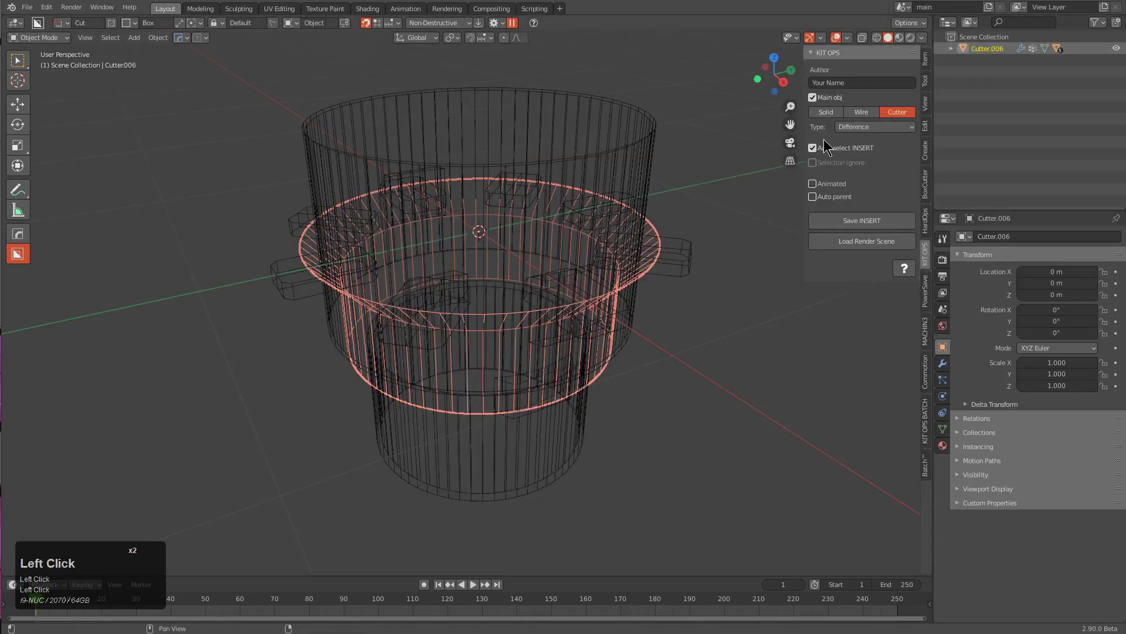
pyautogui.press('ctrl+s')
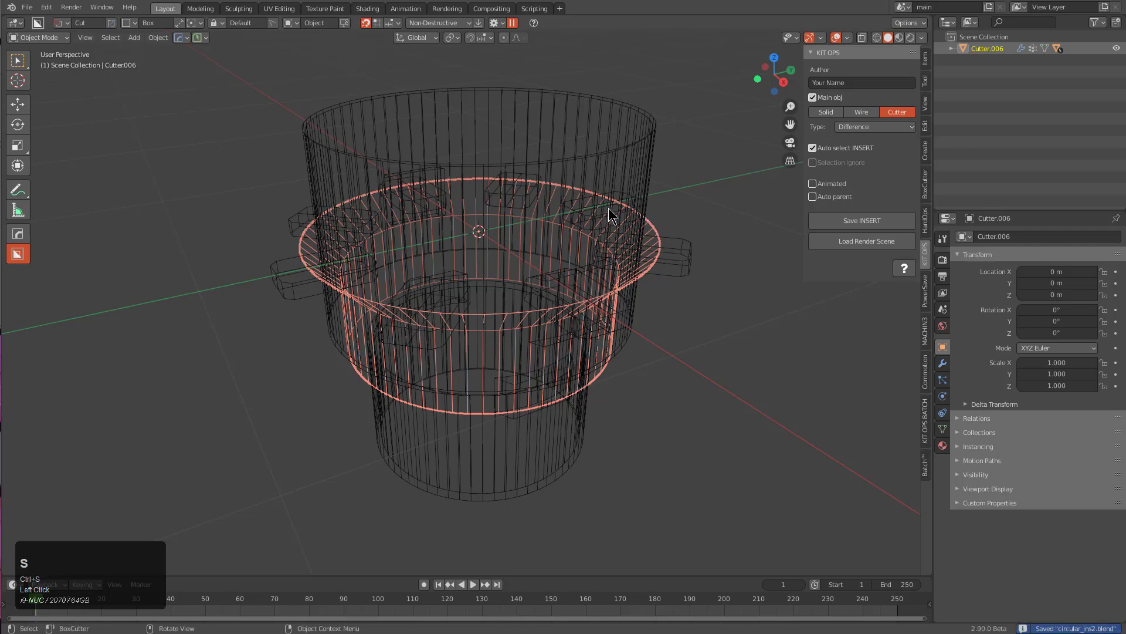
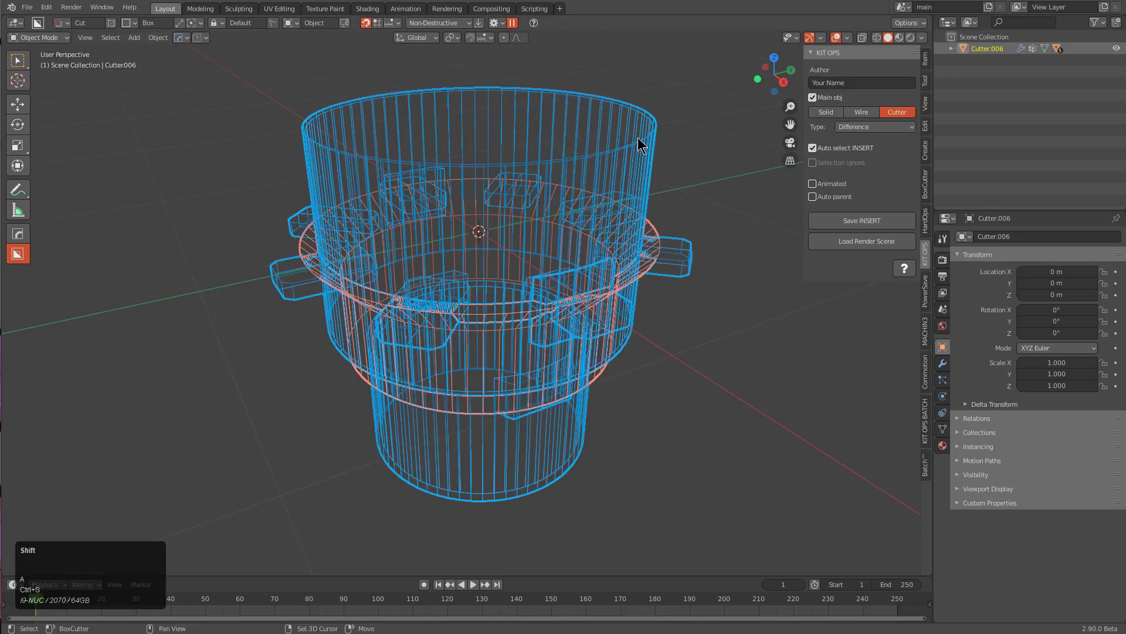
pyautogui.click(639, 137)
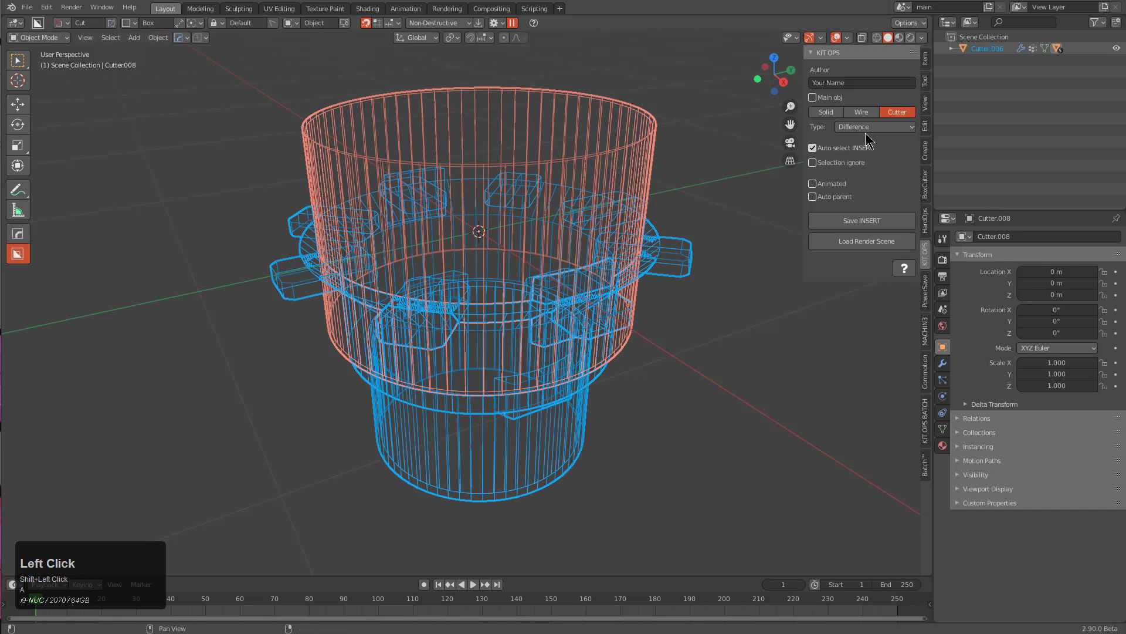
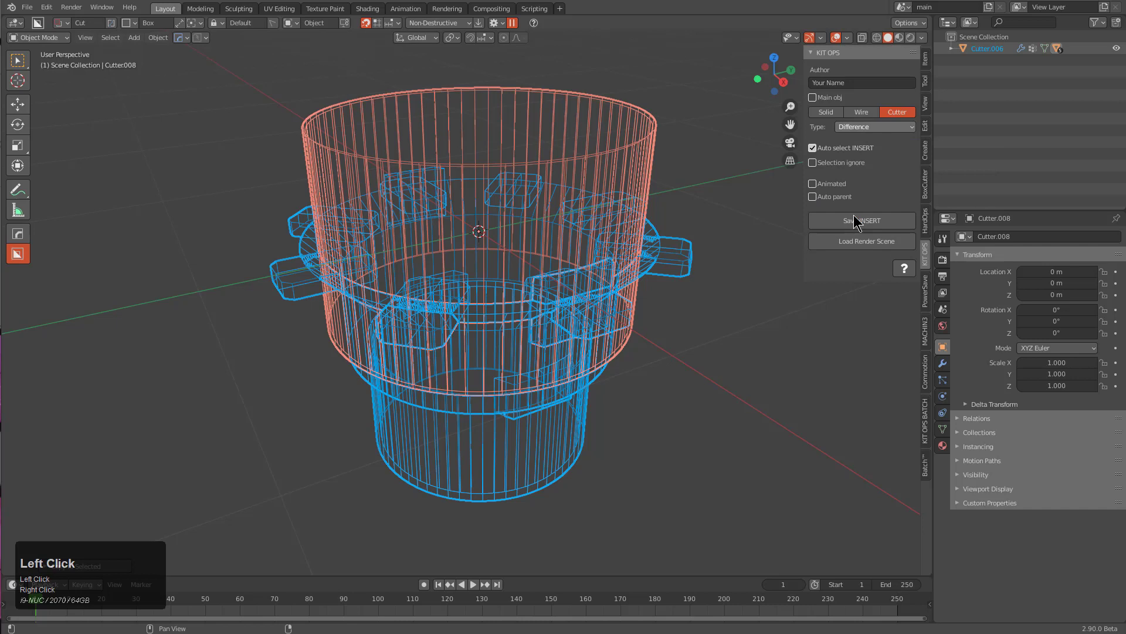
pyautogui.press('ctrl+s')
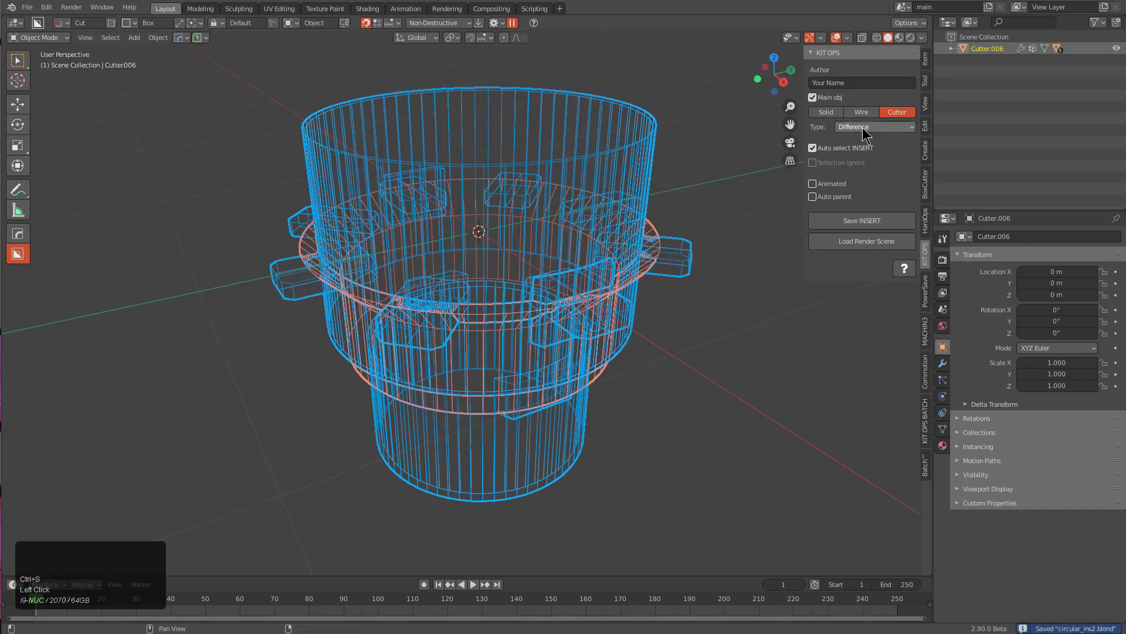
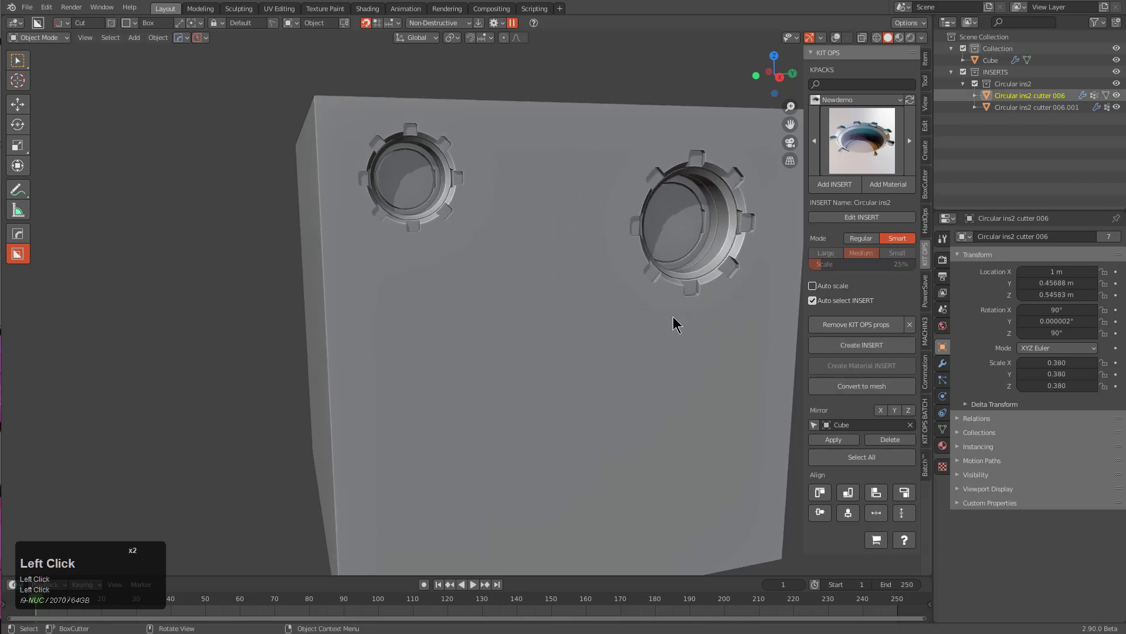
# Select the cube and drop several Circular ins2 inserts onto it with Add INSERT
pyautogui.click(674, 321)
pyautogui.click(543, 311)
pyautogui.scroll(-3)
pyautogui.click(520, 336)
pyautogui.doubleClick(633, 384)
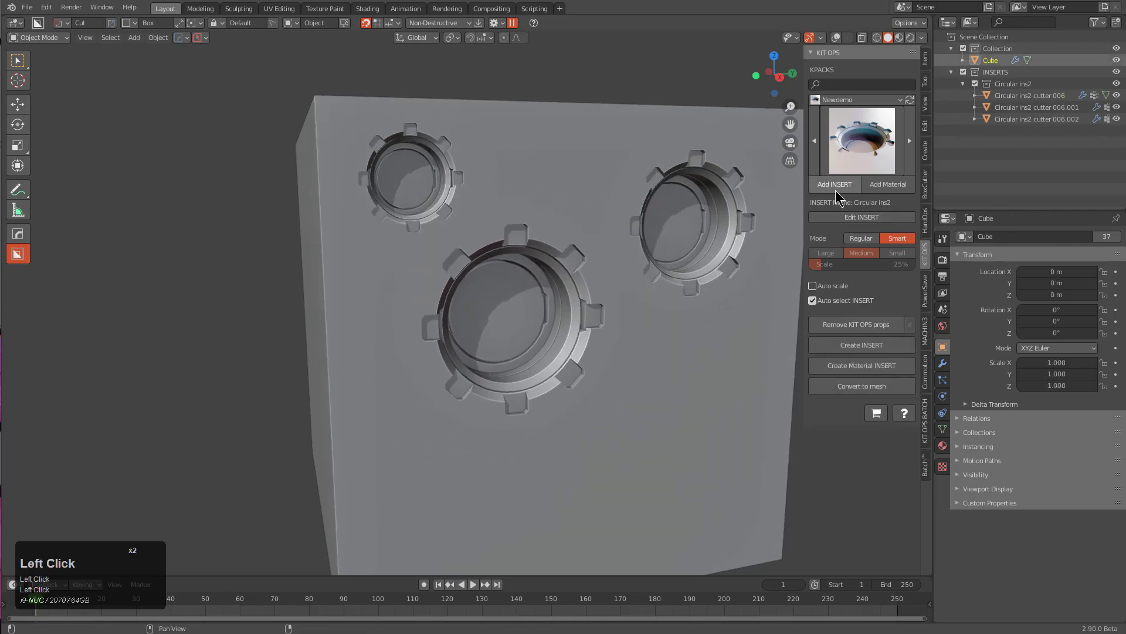
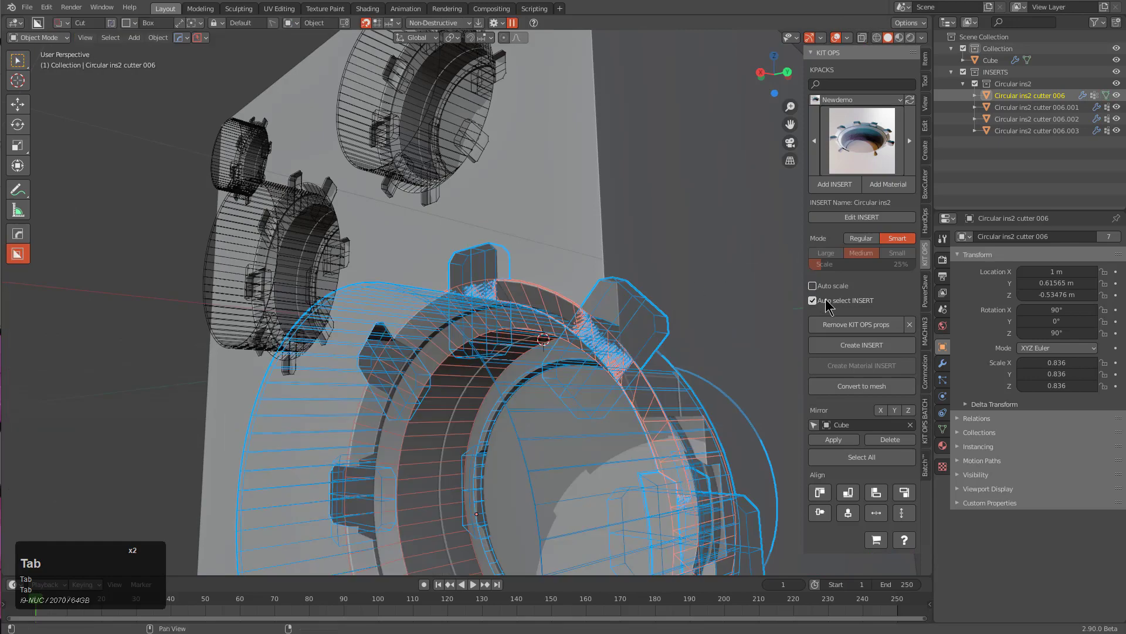
# Enter the insert and switch to editing the notch cutter's geometry
pyautogui.click(827, 303)
pyautogui.click(661, 322)
pyautogui.press('Tab')
pyautogui.scroll(-3)
pyautogui.click(601, 315)
pyautogui.press('Tab')
pyautogui.scroll(-3)
pyautogui.middleClick(524, 325)
pyautogui.middleClick(472, 315)
pyautogui.scroll(-3)
pyautogui.scroll(3)
pyautogui.press('KP_5')
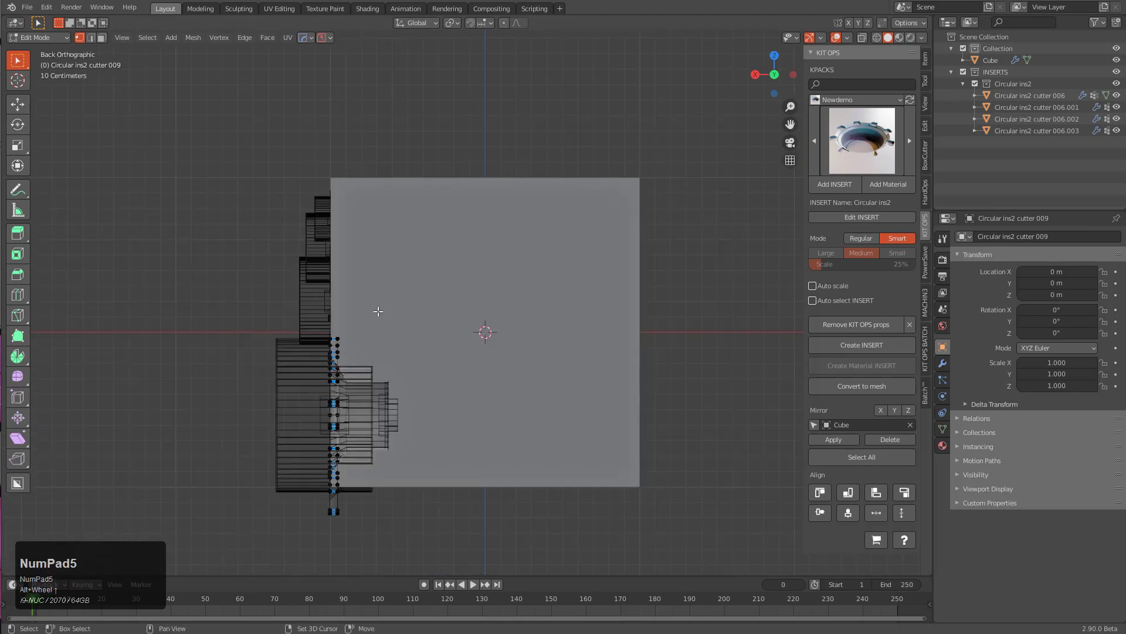
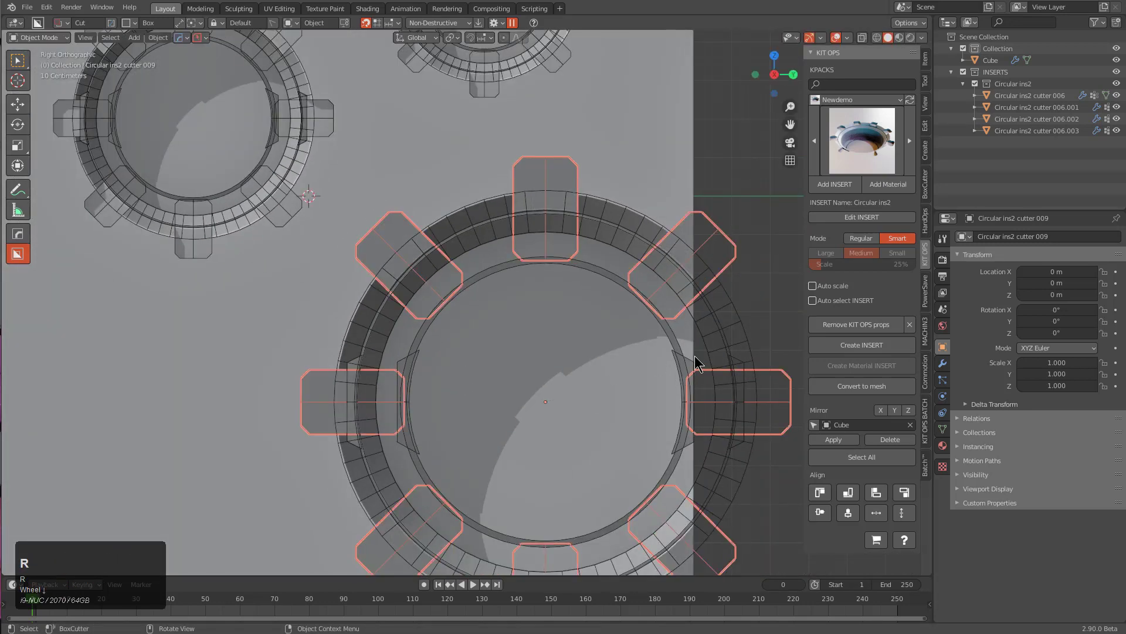
# Select the notch cutter pieces and adjust their rotation
pyautogui.press('r')
pyautogui.click(697, 329)
pyautogui.middleClick(488, 394)
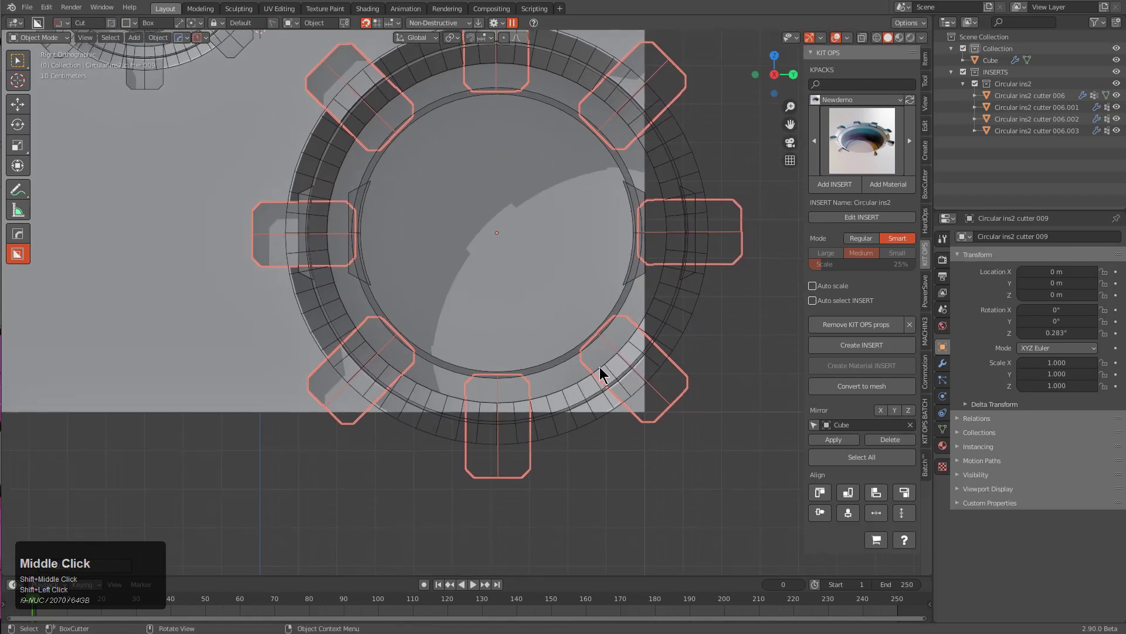
pyautogui.middleClick(598, 343)
pyautogui.moveTo(564, 394); pyautogui.dragTo(841, 218)
pyautogui.press('alt+a')
pyautogui.click(841, 219)
# Check the reworked cutters from top and front orthographic views
pyautogui.doubleClick(835, 222)
pyautogui.click(671, 248)
pyautogui.moveTo(704, 262); pyautogui.dragTo(684, 342)
pyautogui.press('KP_8')
pyautogui.press('KP_5')
pyautogui.press('KP_8')
pyautogui.press('Num_Lock')
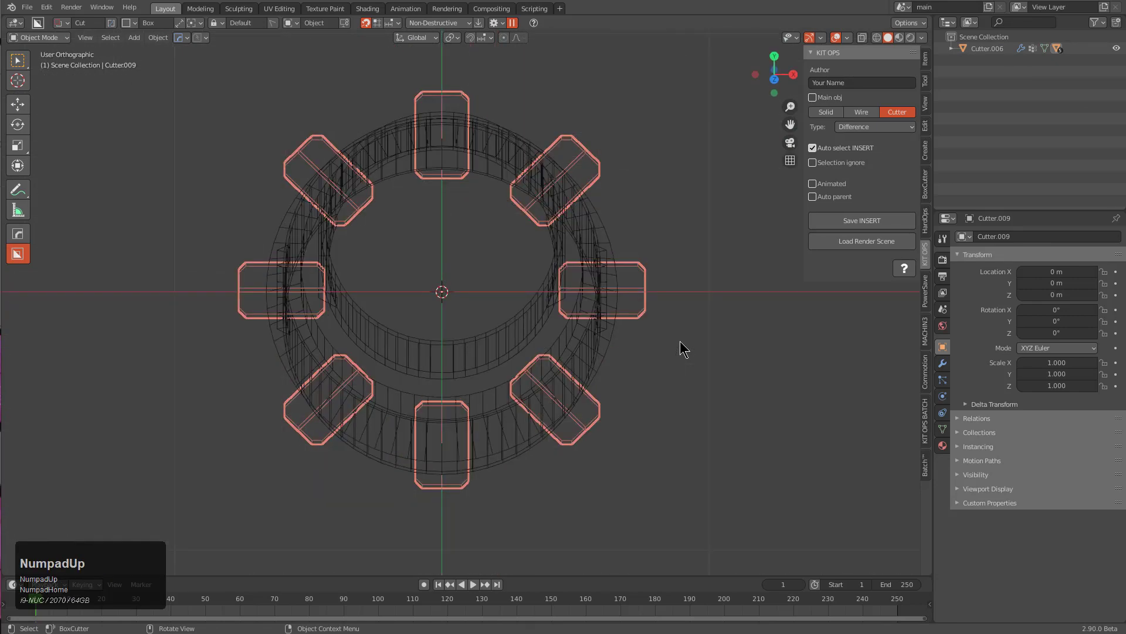
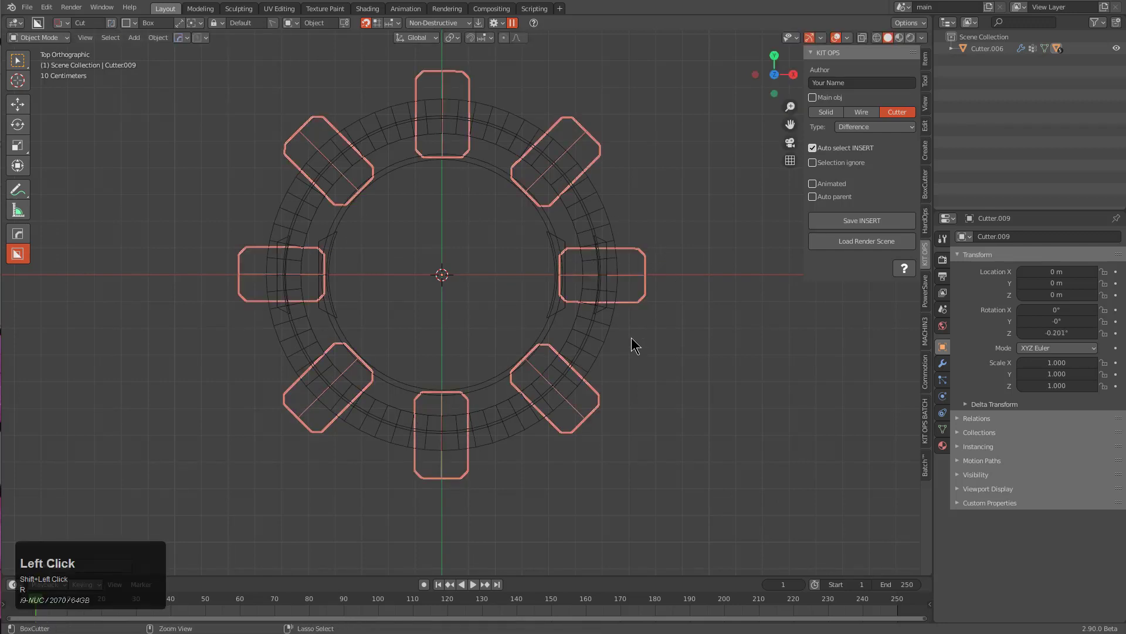
pyautogui.middleClick(624, 368)
# Start a fresh scene with the default cube and browse the KO Export pack in KIT OPS
pyautogui.press('ctrl+n')
pyautogui.press('Return')
pyautogui.middleClick(569, 312)
pyautogui.scroll(-3)
pyautogui.press('n')
pyautogui.click(928, 258)
pyautogui.doubleClick(881, 108)
pyautogui.click(858, 157)
pyautogui.click(865, 145)
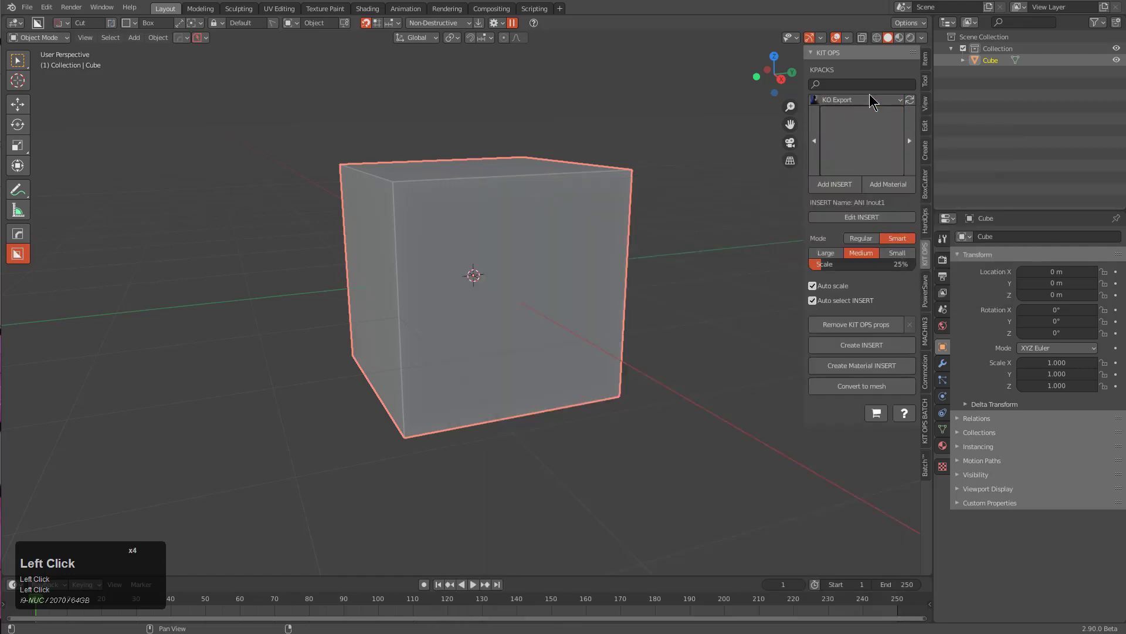
# Choose the Newdemo collection's Circular ins2 and turn off Auto scale
pyautogui.click(870, 101)
pyautogui.moveTo(856, 170); pyautogui.dragTo(866, 96)
pyautogui.click(866, 96)
pyautogui.click(849, 195)
pyautogui.click(856, 151)
pyautogui.click(815, 209)
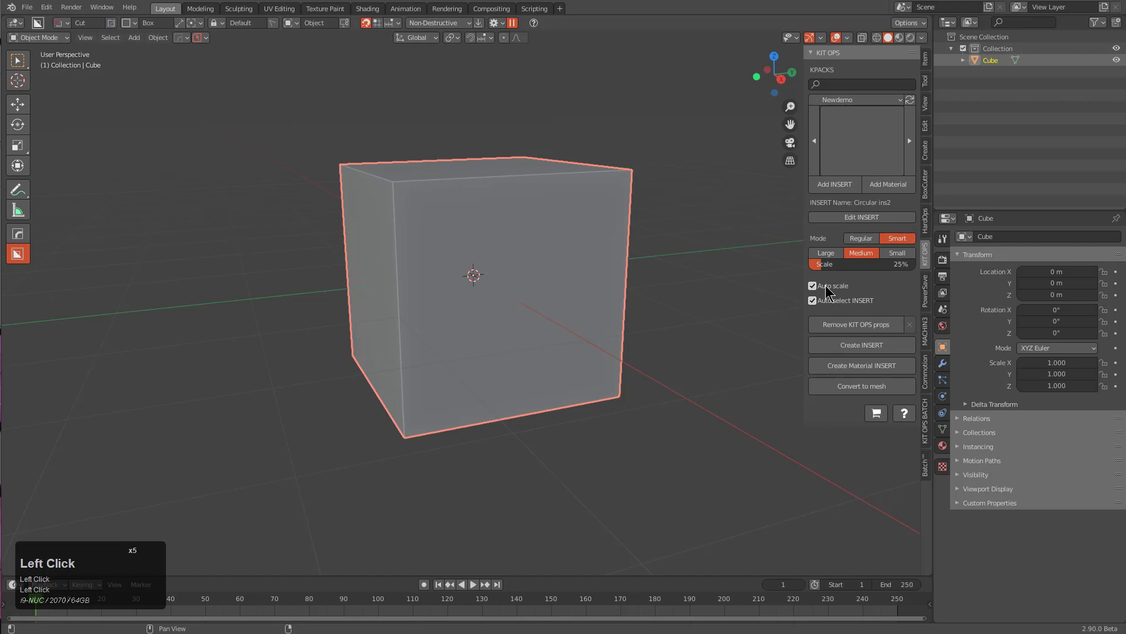
pyautogui.click(838, 290)
# Add the first Circular ins2 insert onto the cube
pyautogui.middleClick(569, 267)
pyautogui.scroll(-3)
pyautogui.scroll(3)
pyautogui.middleClick(503, 244)
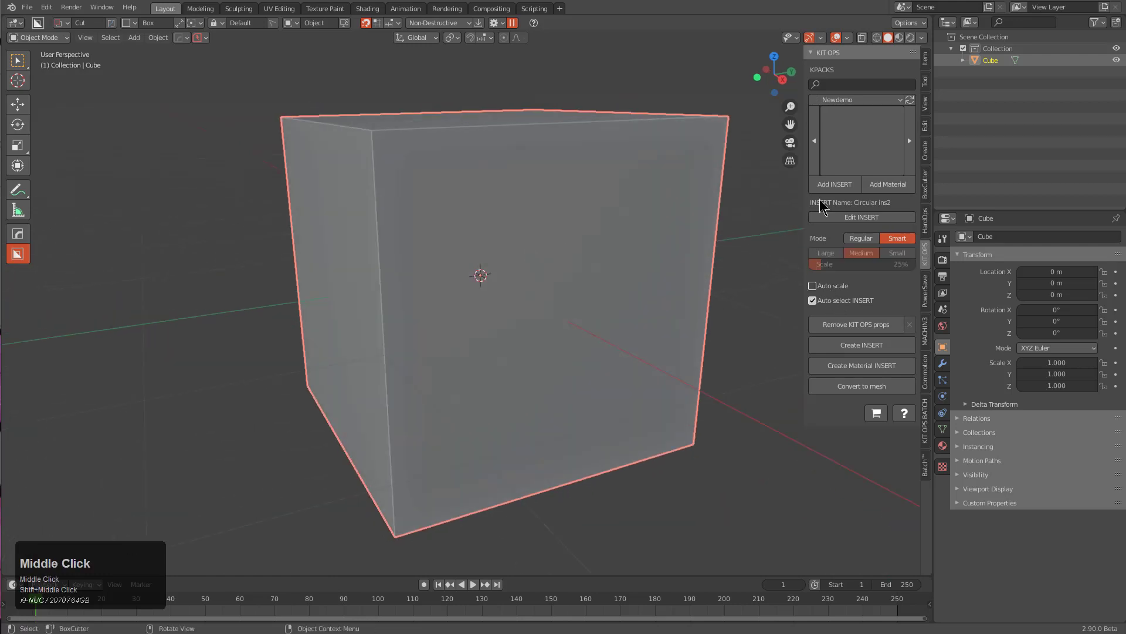
pyautogui.click(837, 190)
pyautogui.scroll(-3)
pyautogui.scroll(-3)
pyautogui.scroll(3)
pyautogui.scroll(-3)
# Place and size the first notched hole on the cube face
pyautogui.click(464, 251)
pyautogui.click(597, 186)
pyautogui.press('q')
pyautogui.click(598, 192)
pyautogui.press('q')
pyautogui.click(597, 228)
pyautogui.middleClick(615, 290)
# Add a second Circular ins2 and scale it to a different size on the face
pyautogui.click(836, 41)
pyautogui.click(851, 188)
pyautogui.scroll(3)
pyautogui.scroll(-3)
pyautogui.scroll(-3)
pyautogui.scroll(3)
pyautogui.scroll(3)
pyautogui.click(596, 275)
pyautogui.scroll(3)
pyautogui.doubleClick(533, 420)
# Add a third, larger Circular ins2 hole on the cube face
pyautogui.click(816, 183)
pyautogui.scroll(-3)
pyautogui.scroll(3)
pyautogui.click(570, 251)
pyautogui.doubleClick(420, 390)
# Add a smaller Circular ins2 hole nested inside the largest one
pyautogui.click(836, 183)
pyautogui.scroll(-3)
pyautogui.scroll(3)
pyautogui.scroll(3)
pyautogui.scroll(3)
pyautogui.scroll(-3)
pyautogui.click(418, 437)
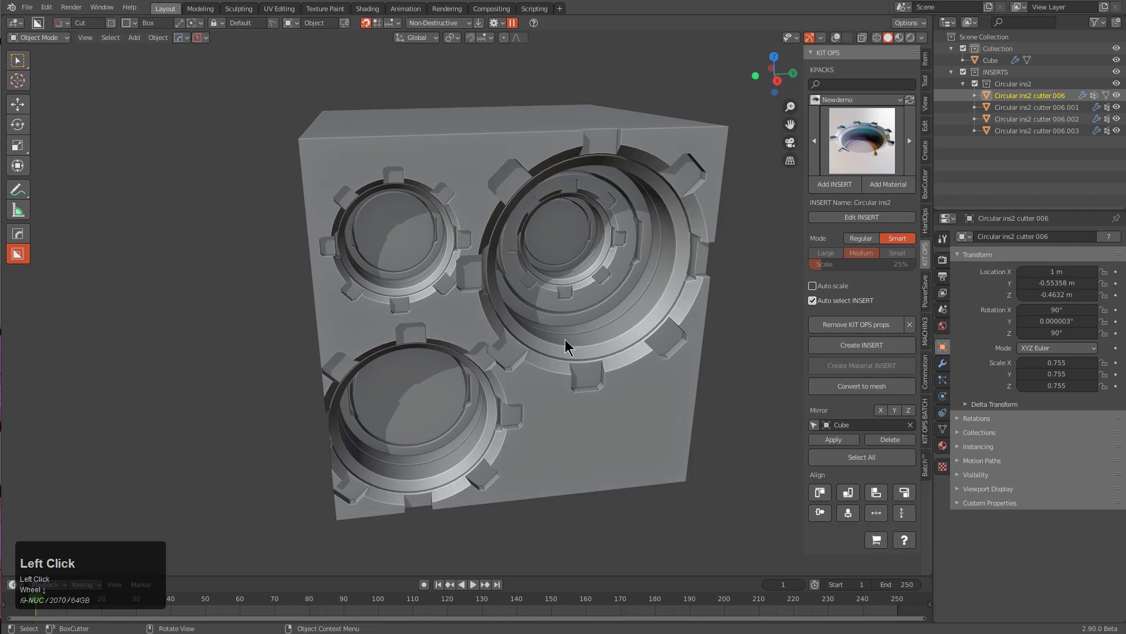
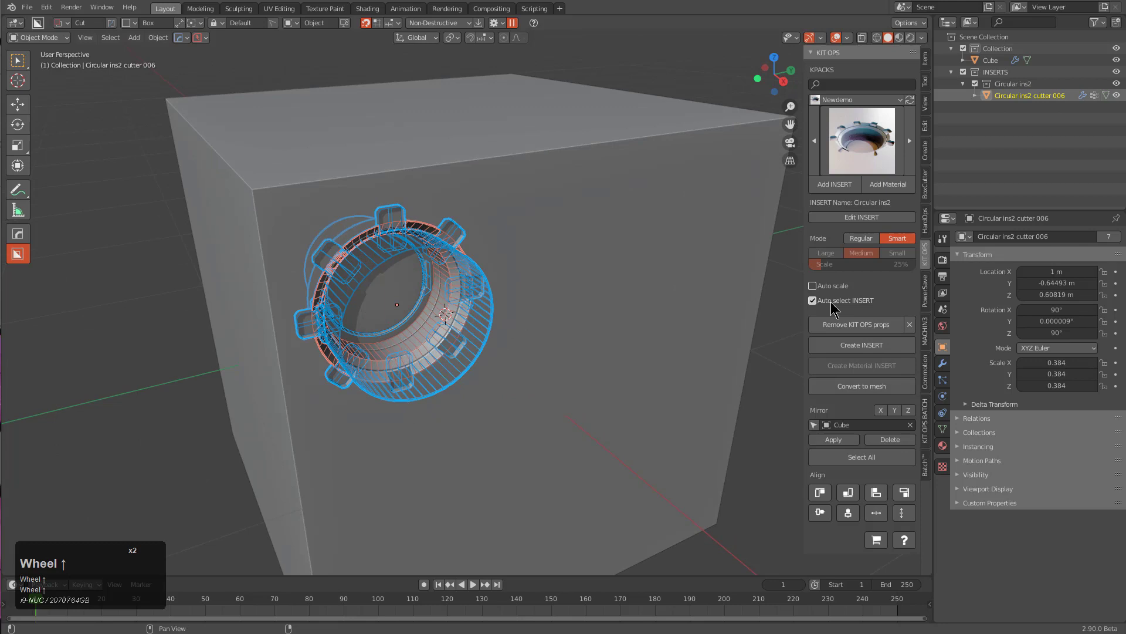
# Select the small insert and Shift+D duplicate it, constrained along the X axis
pyautogui.scroll(3)
pyautogui.click(470, 303)
pyautogui.scroll(3)
pyautogui.click(607, 250)
pyautogui.click(475, 309)
pyautogui.middleClick(498, 319)
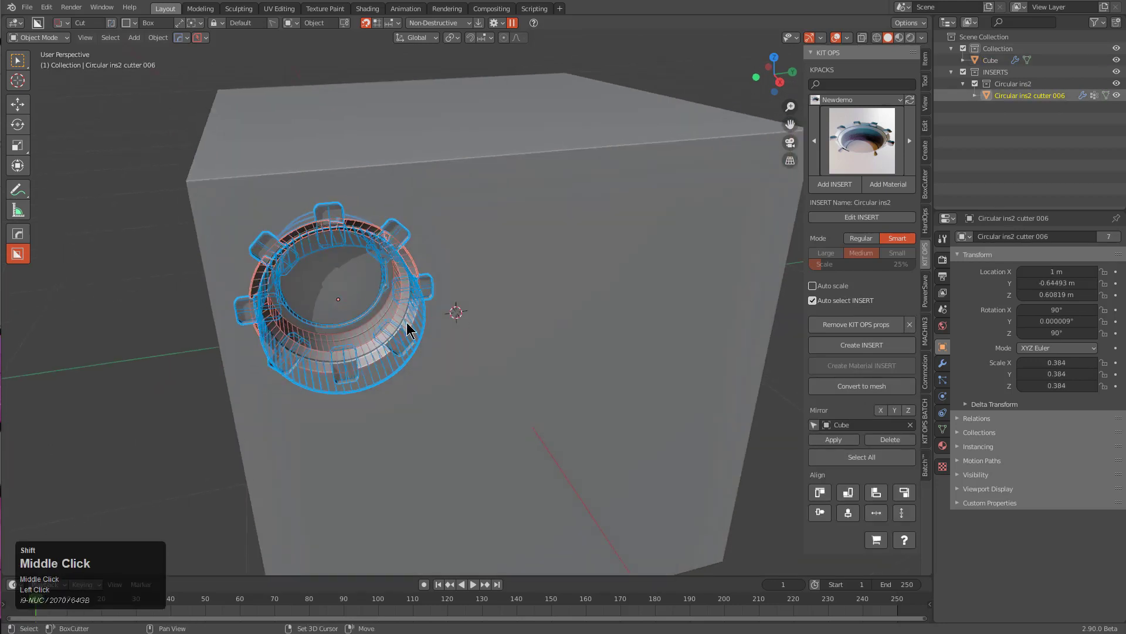
pyautogui.press('shift+d')
pyautogui.press('x')
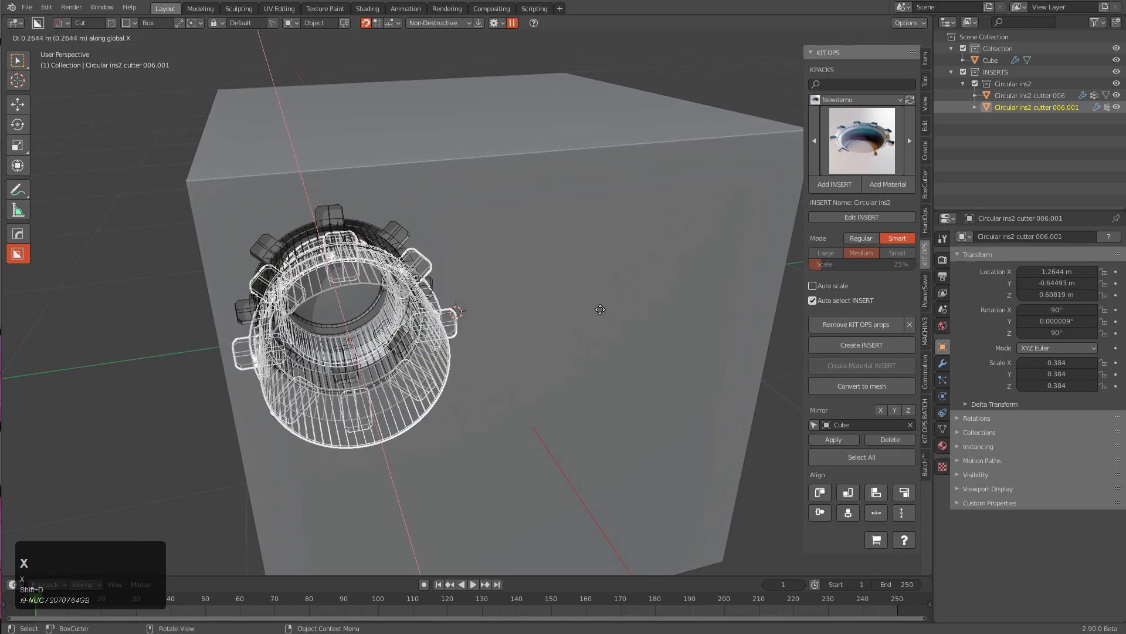
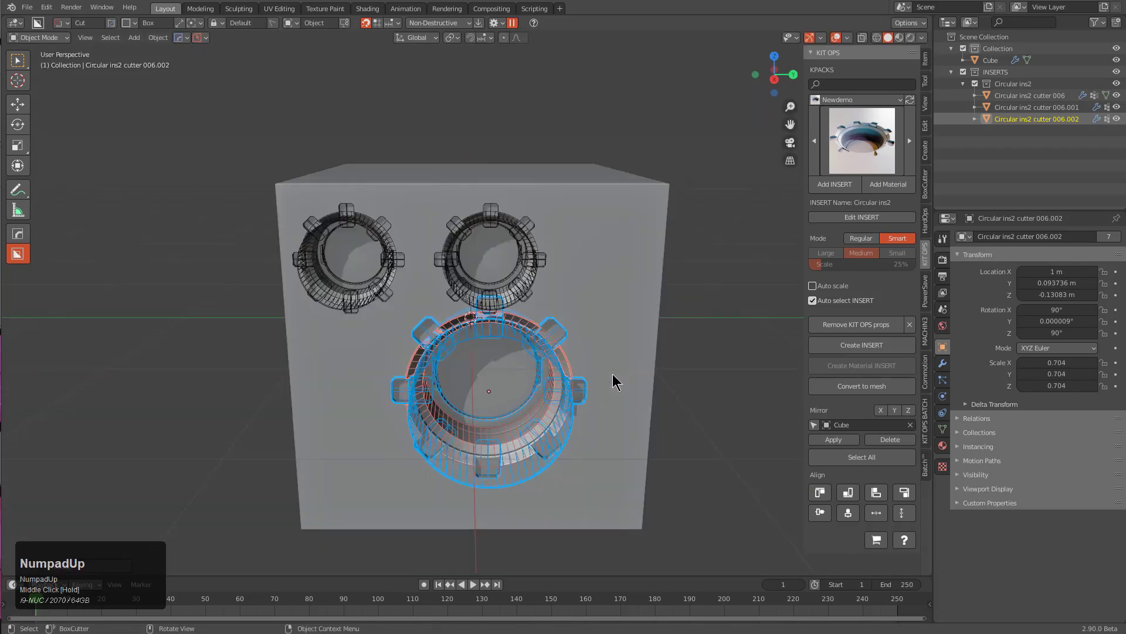
# Move the copy into place from orthographic views, then show the cube solid to inspect the four holes
pyautogui.press('KP_1')
pyautogui.press('KP_3')
pyautogui.press('KP_5')
pyautogui.scroll(3)
pyautogui.press('g')
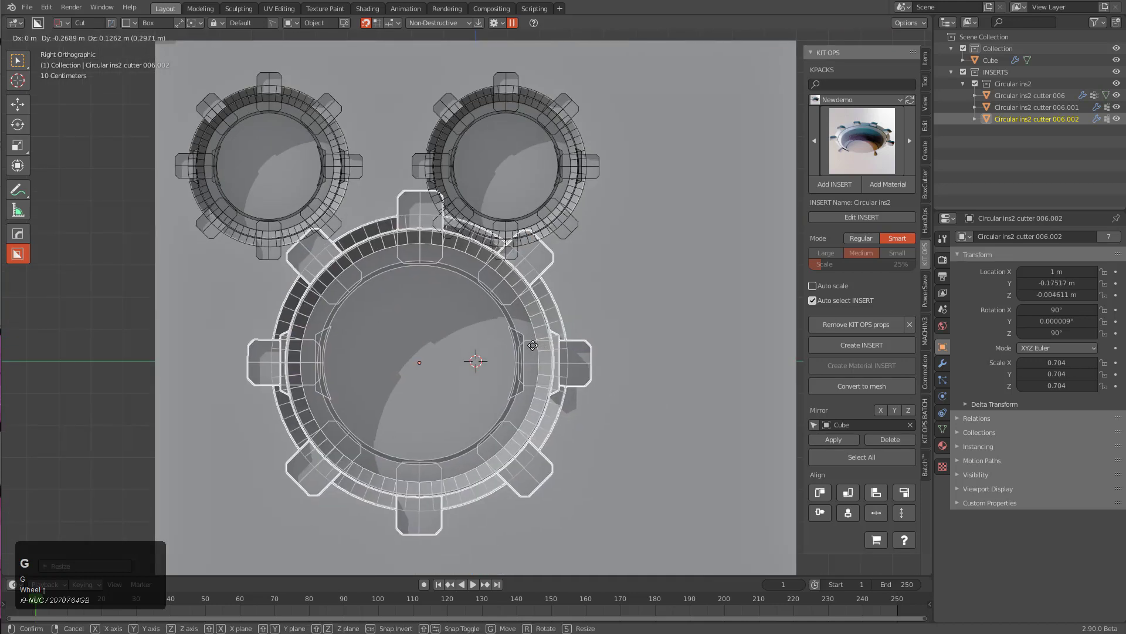
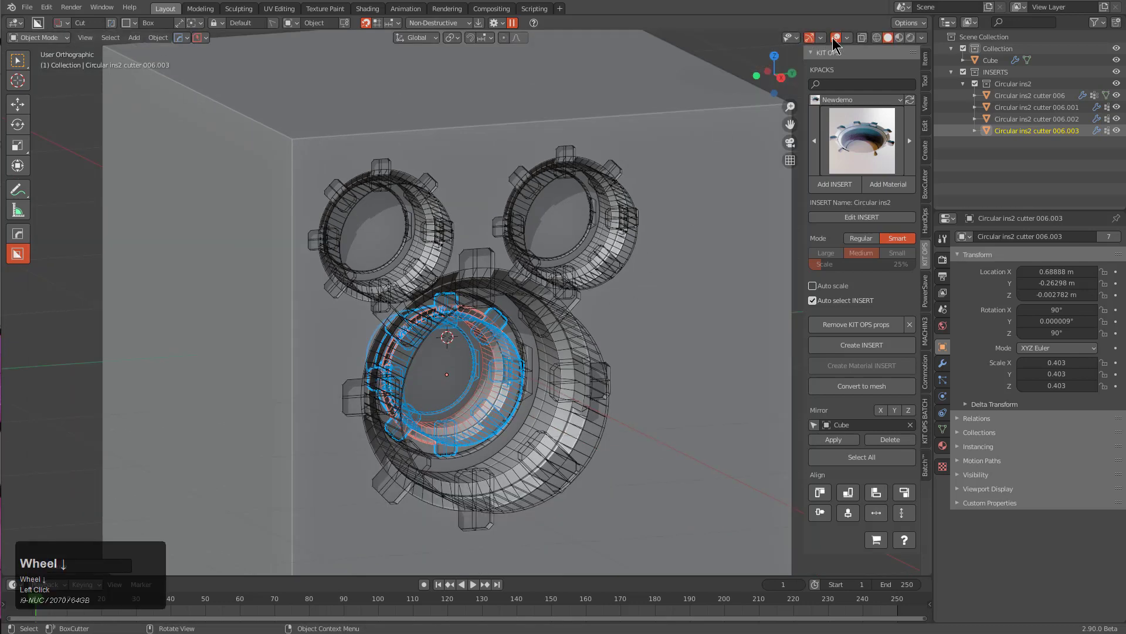
pyautogui.click(836, 36)
pyautogui.middleClick(606, 317)
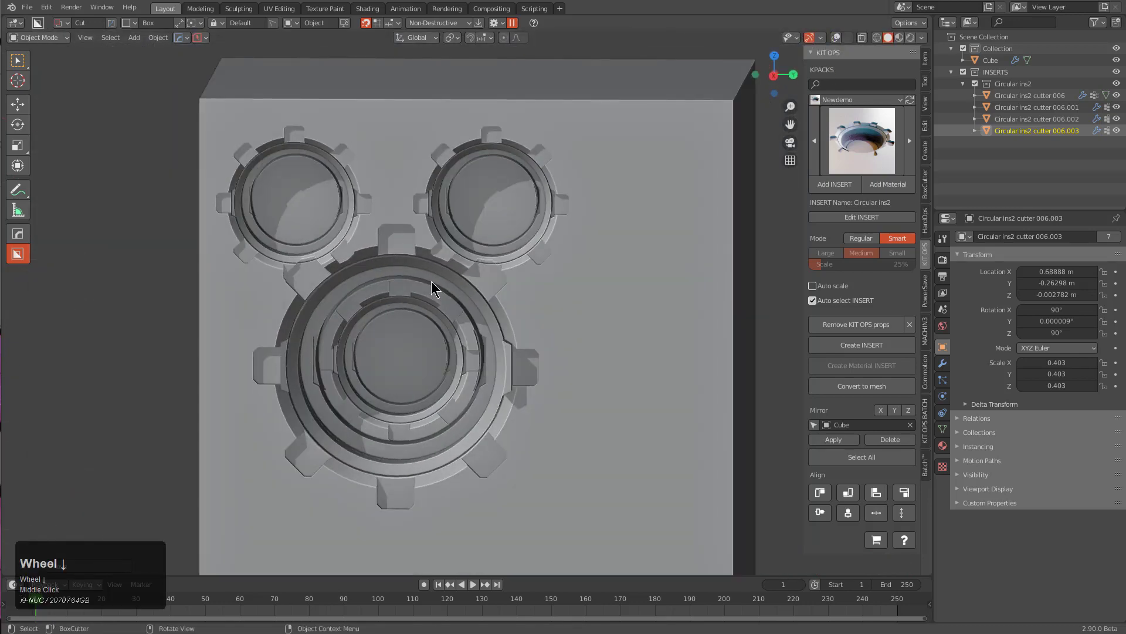